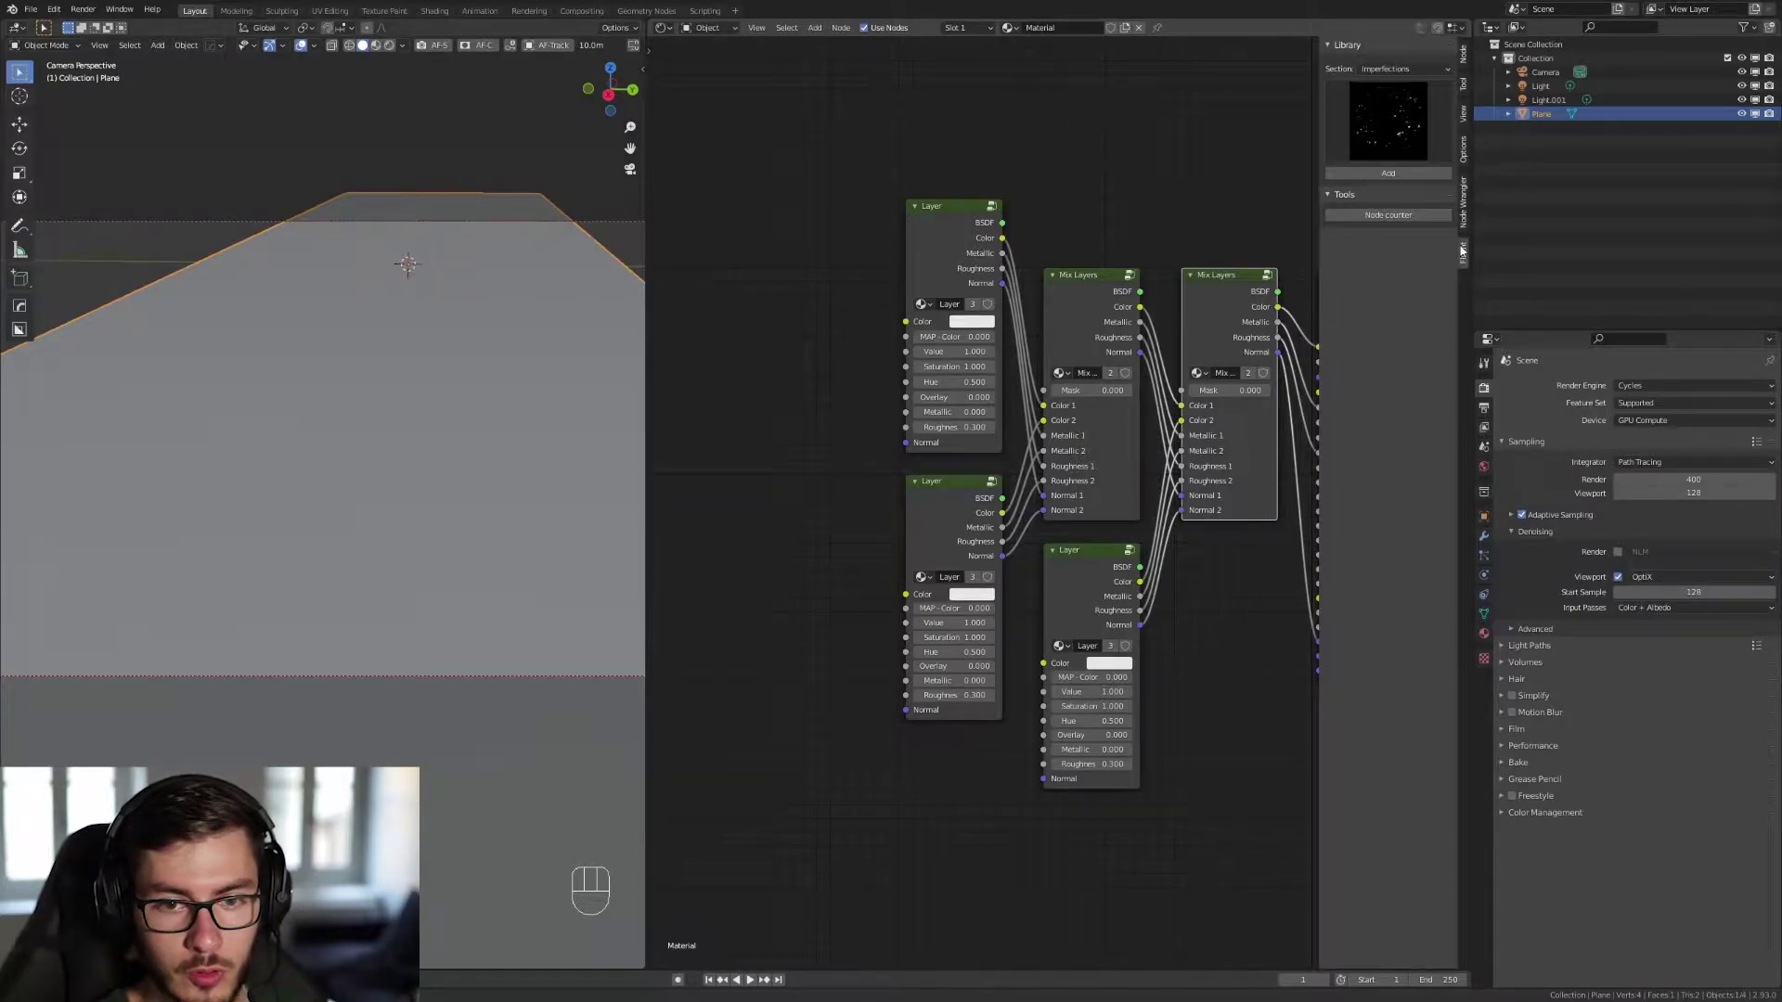
Switch the library to City, bring in the Asphalts group and wire it into the first layer mix.
left_click(1466, 256)
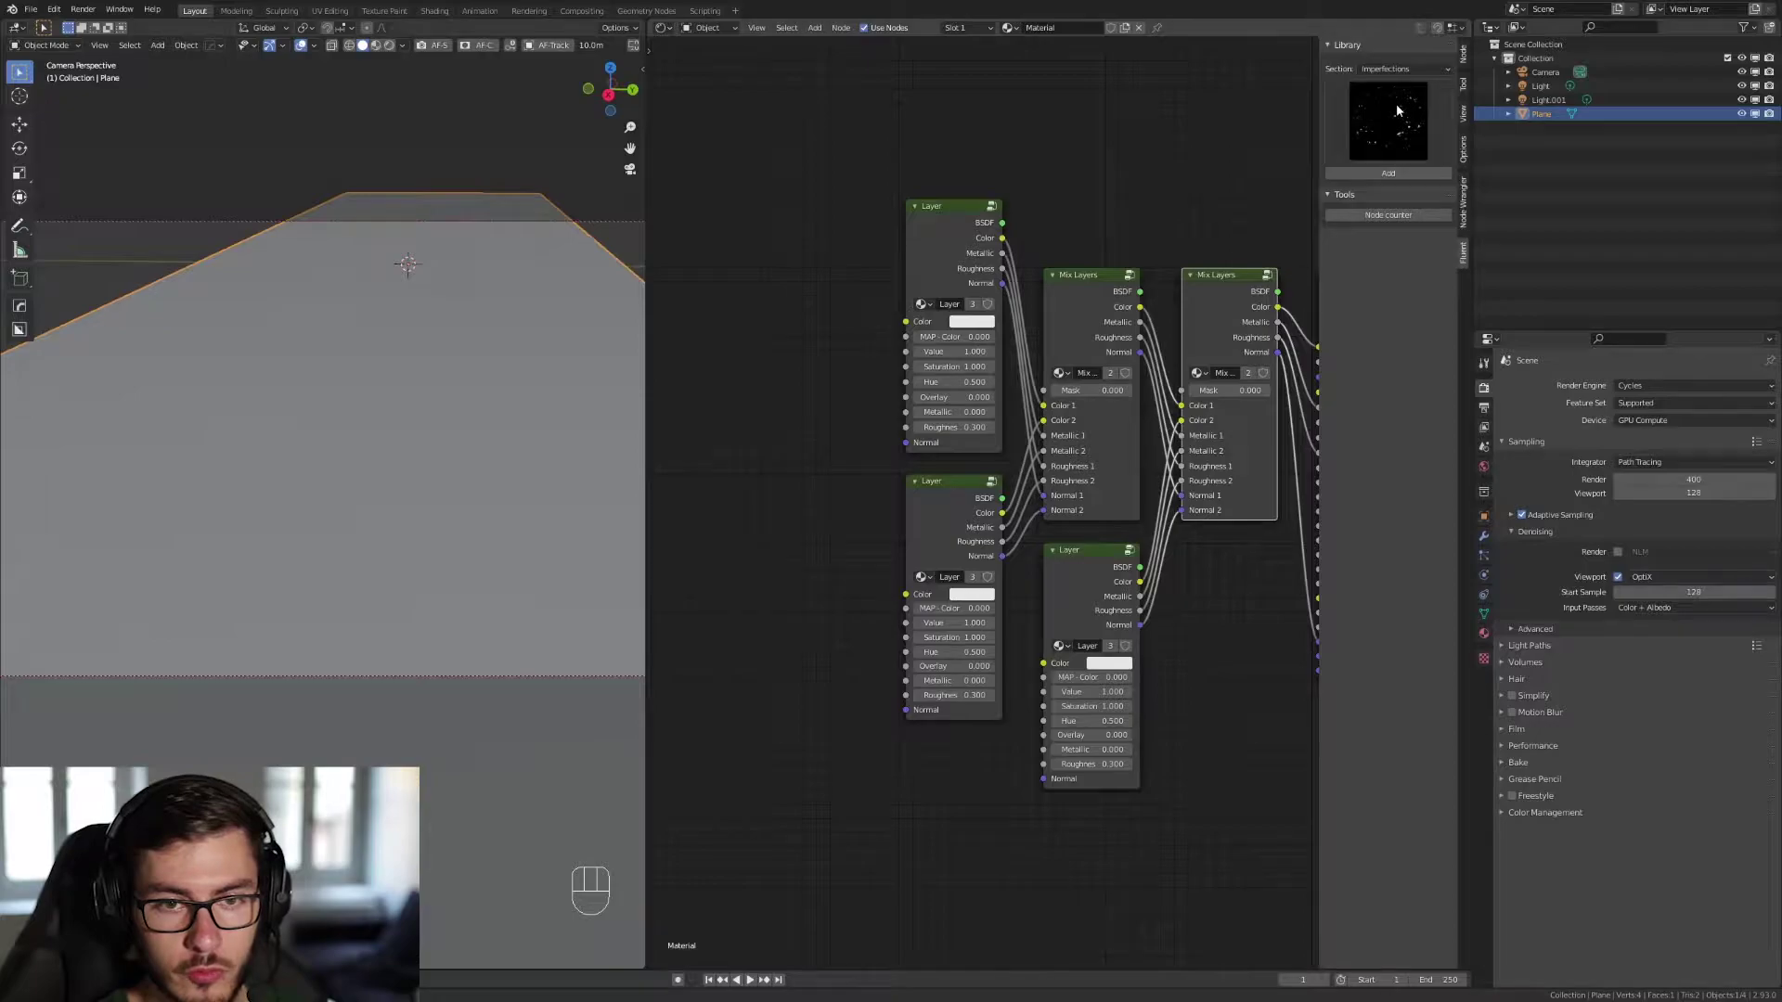
left_click_drag(1397, 69, 1388, 150)
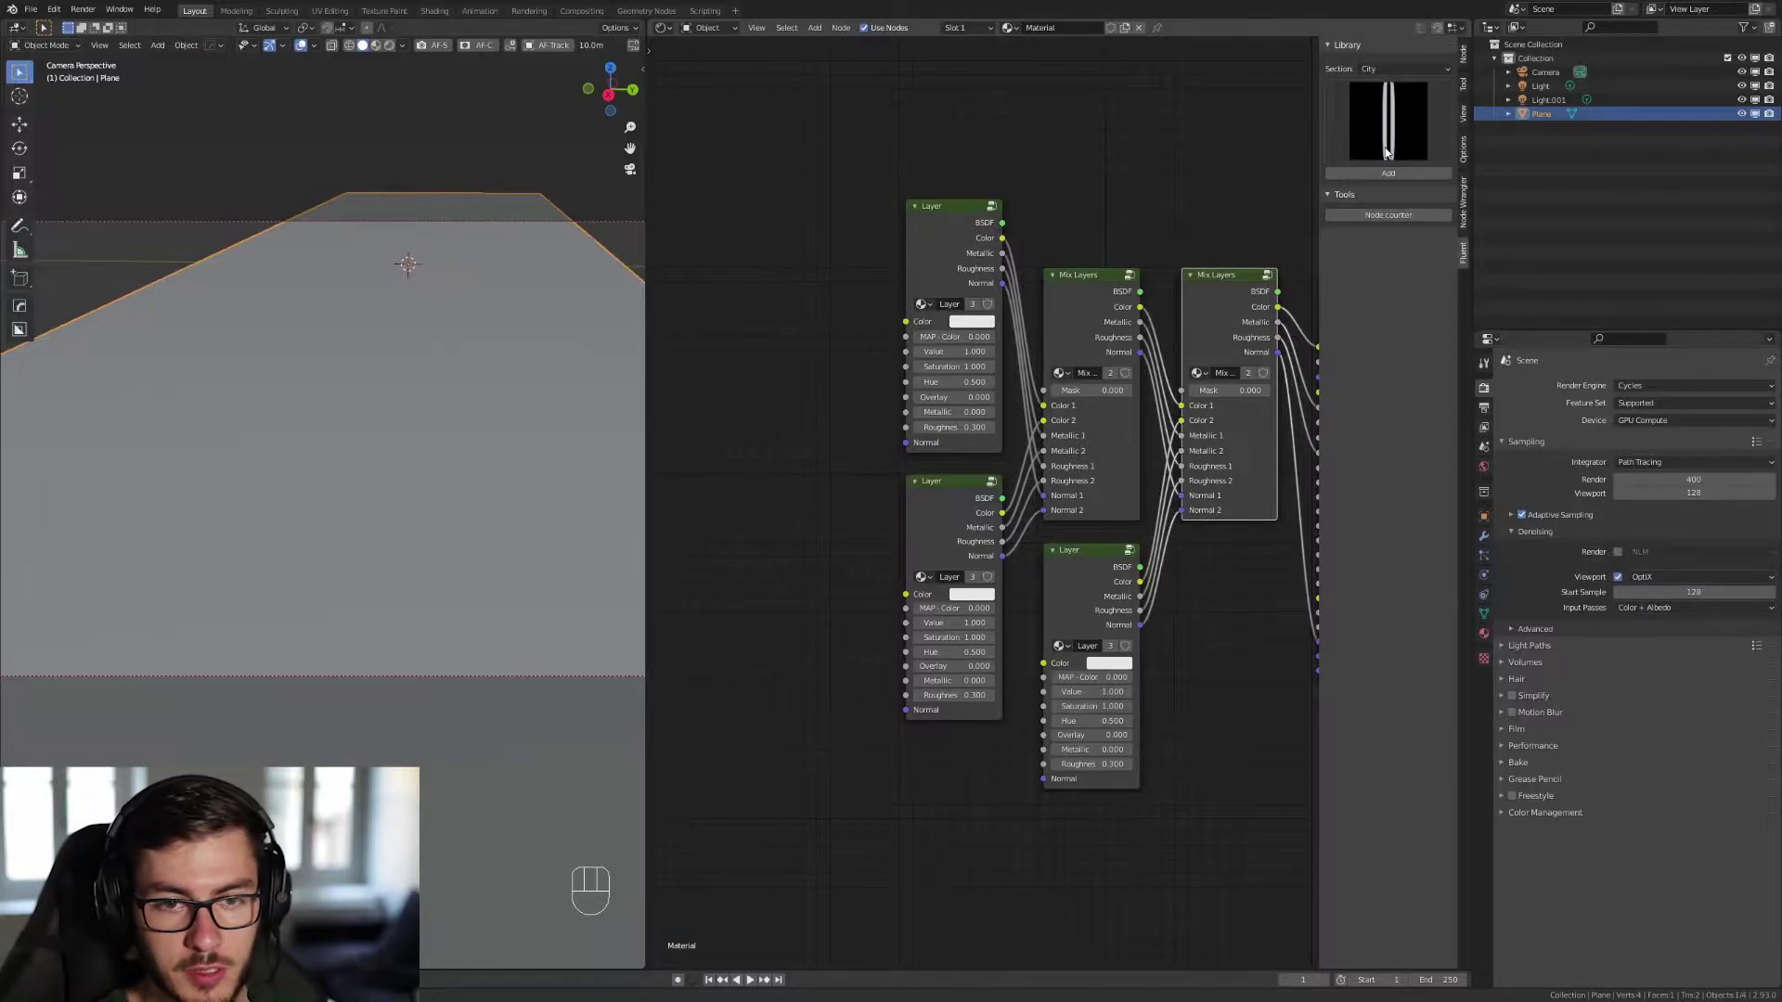
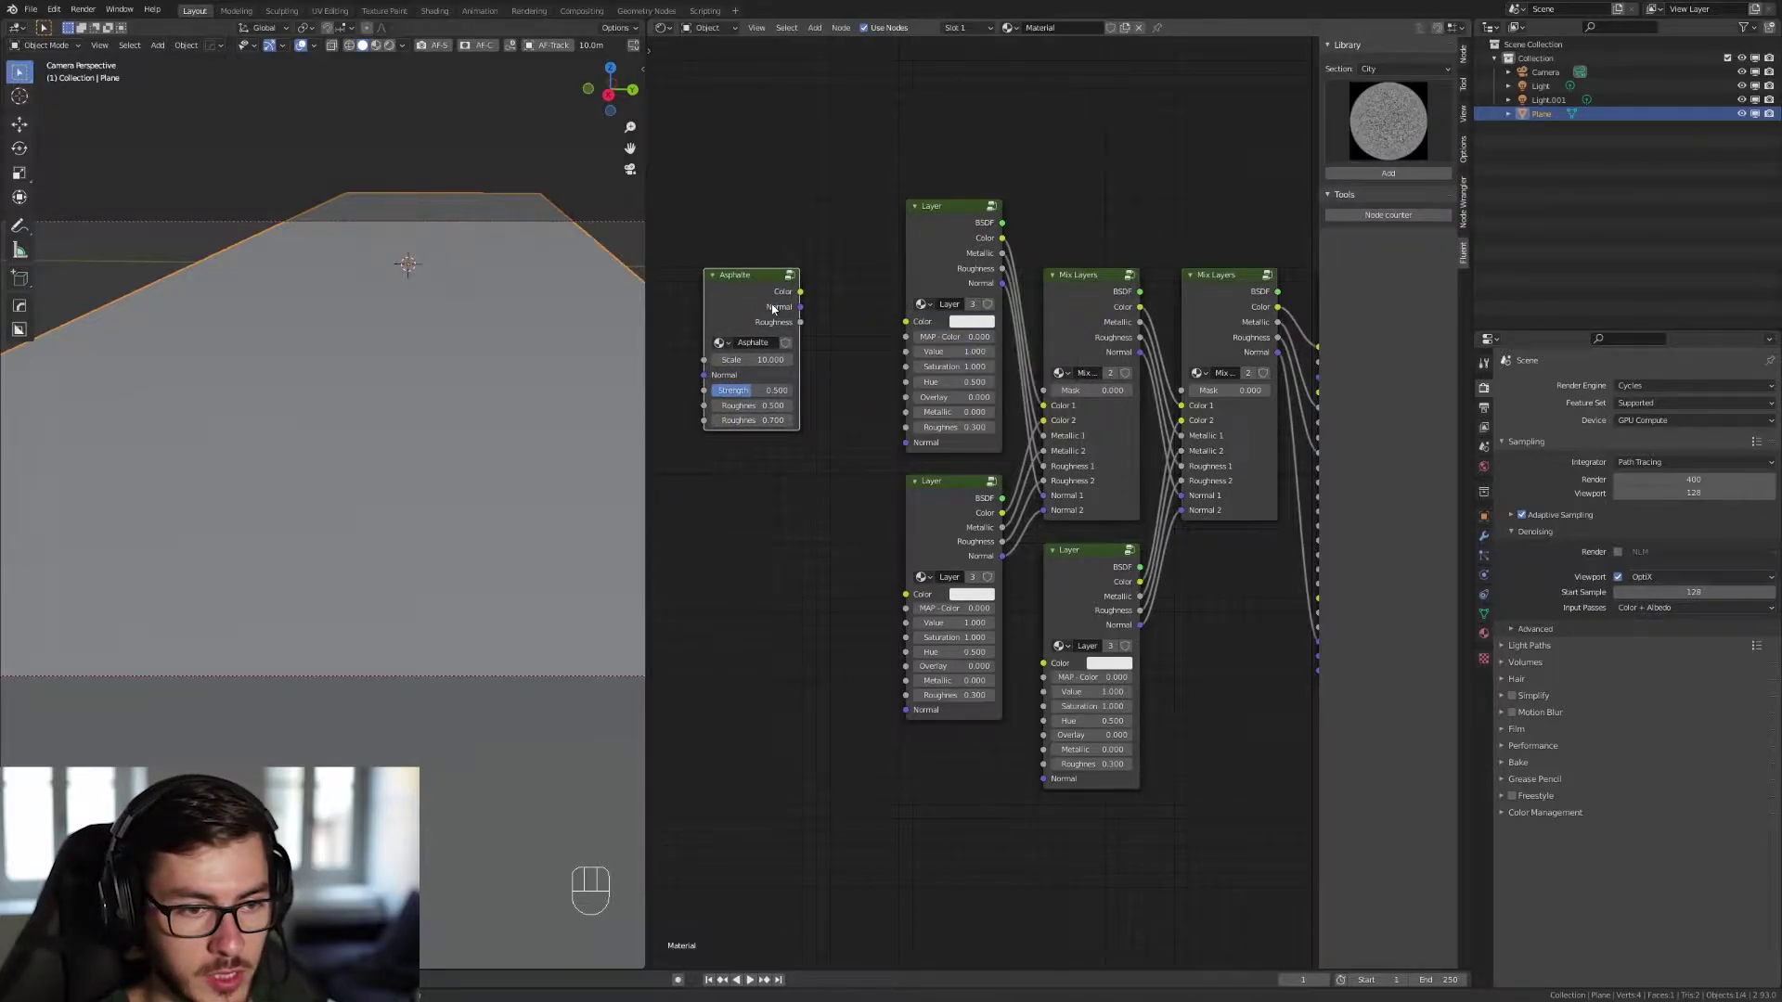
left_click_drag(815, 293, 887, 327)
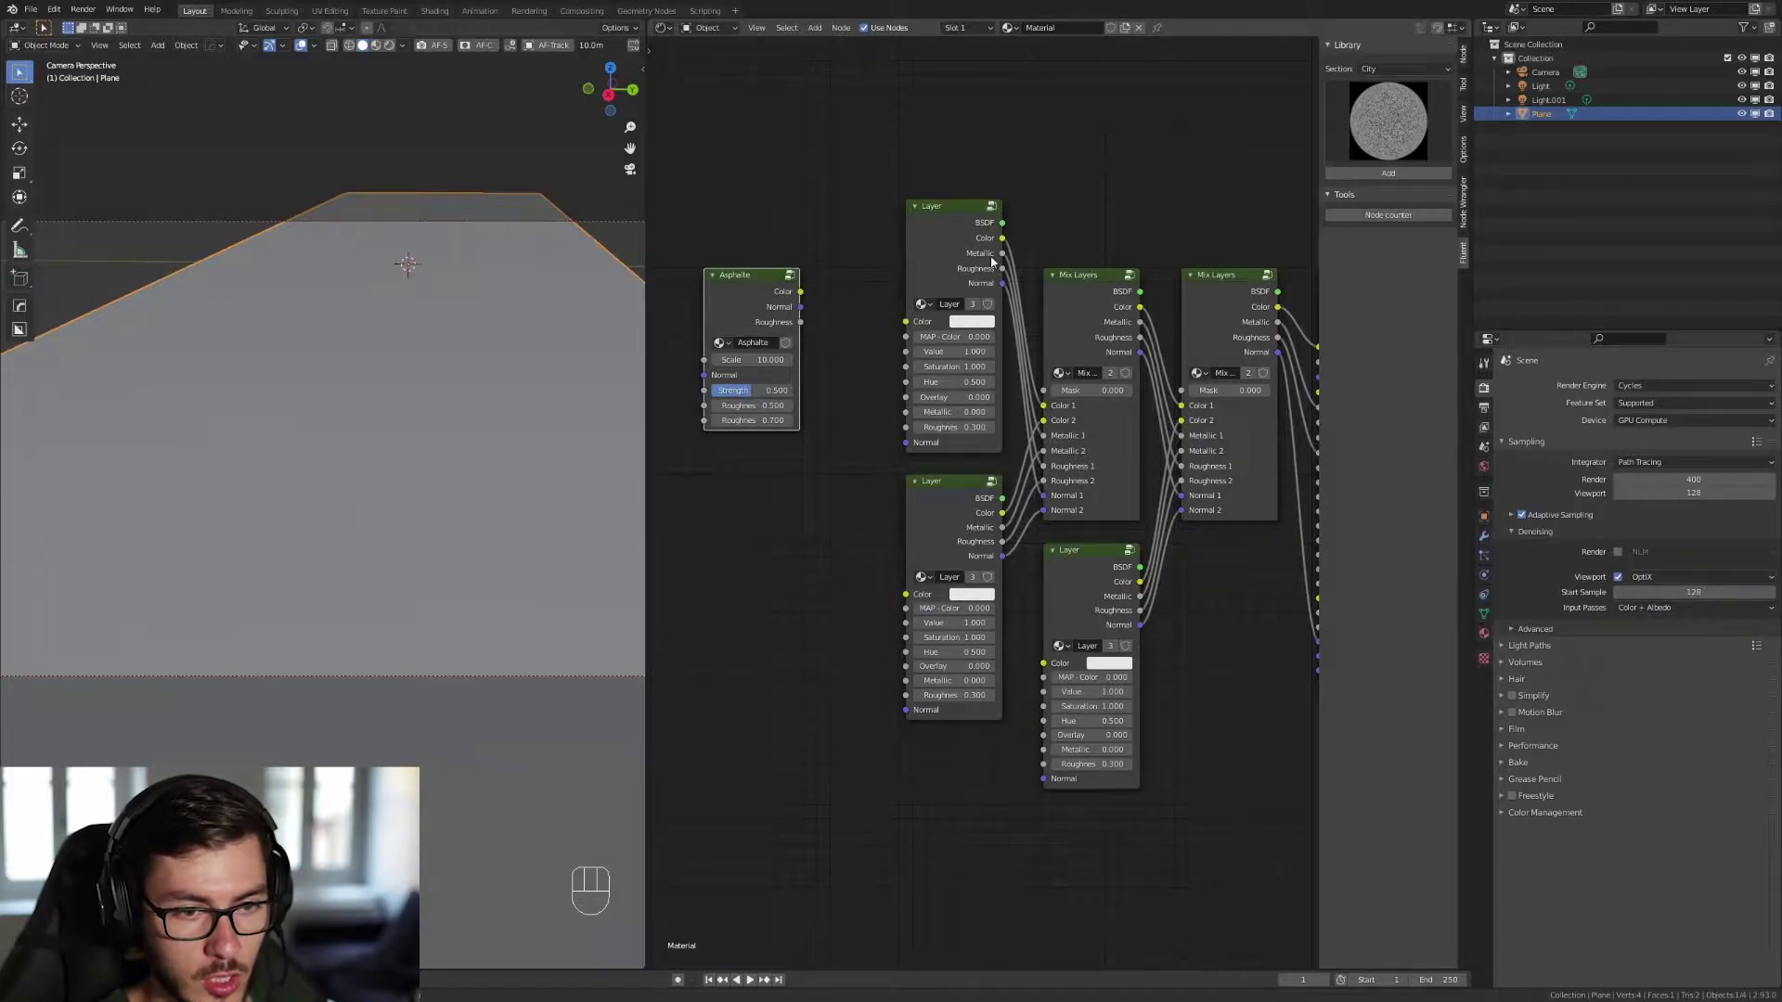
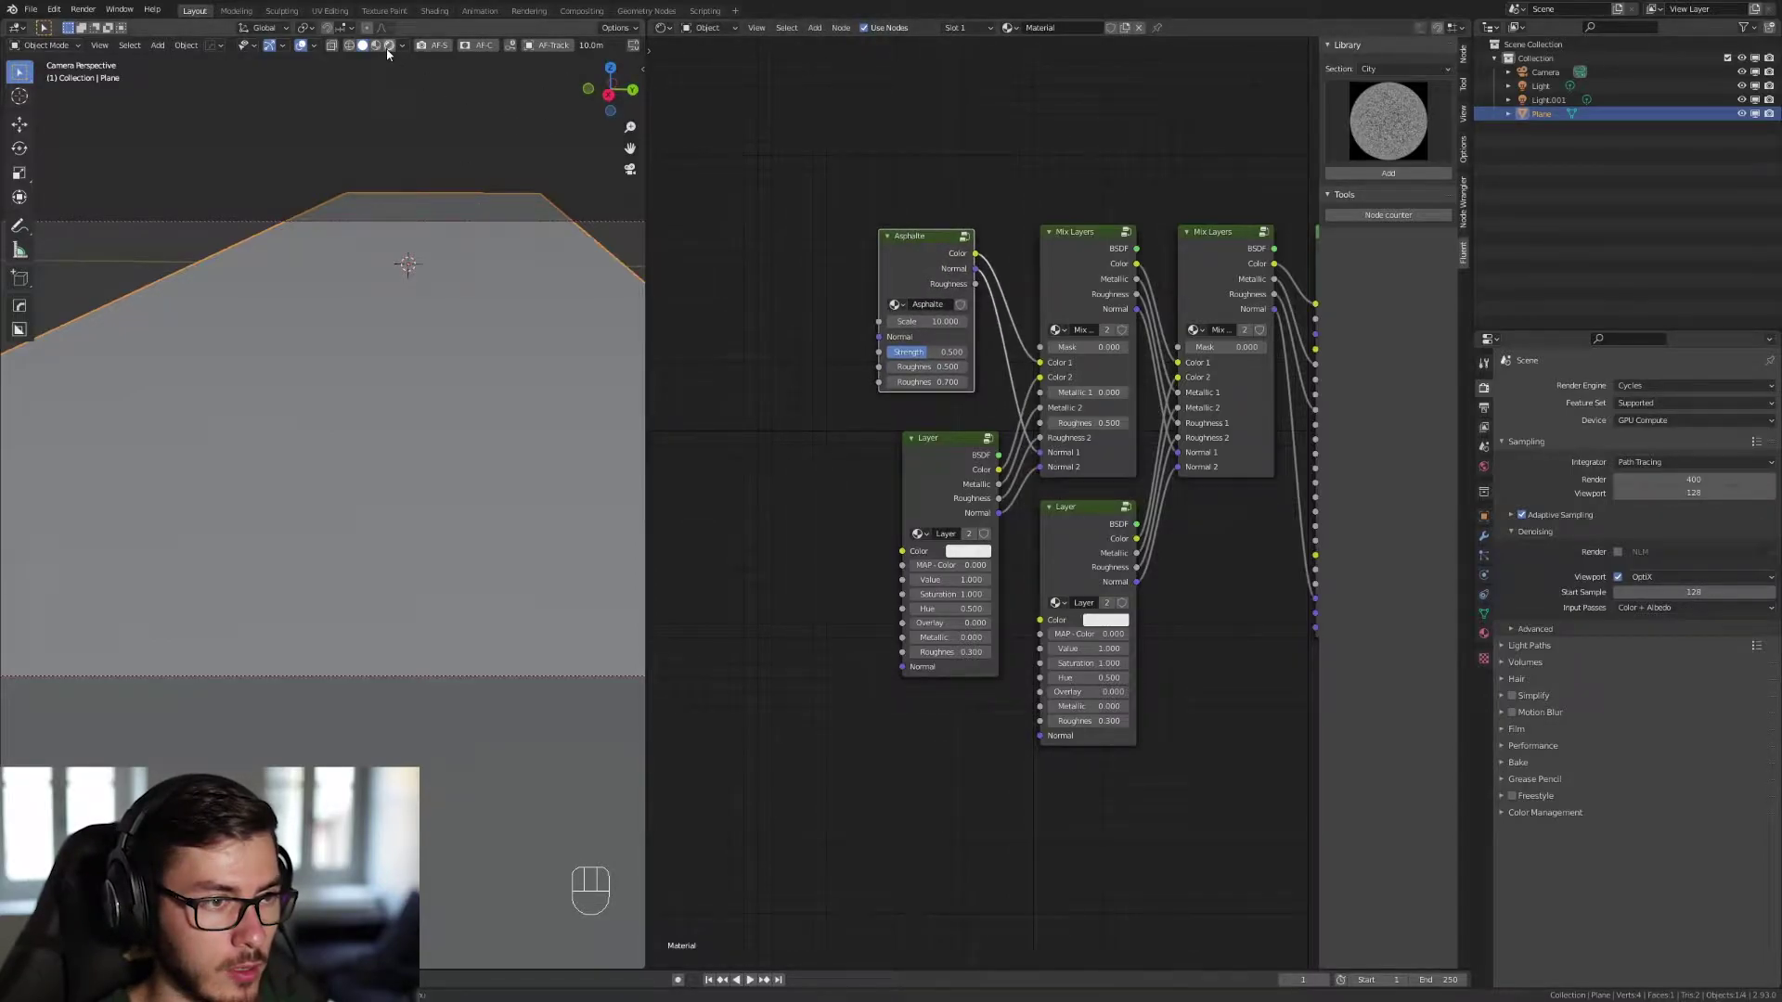
Use Rendered shading, raise Asphalts Strength to 0.575 and return to the camera view.
left_click(389, 52)
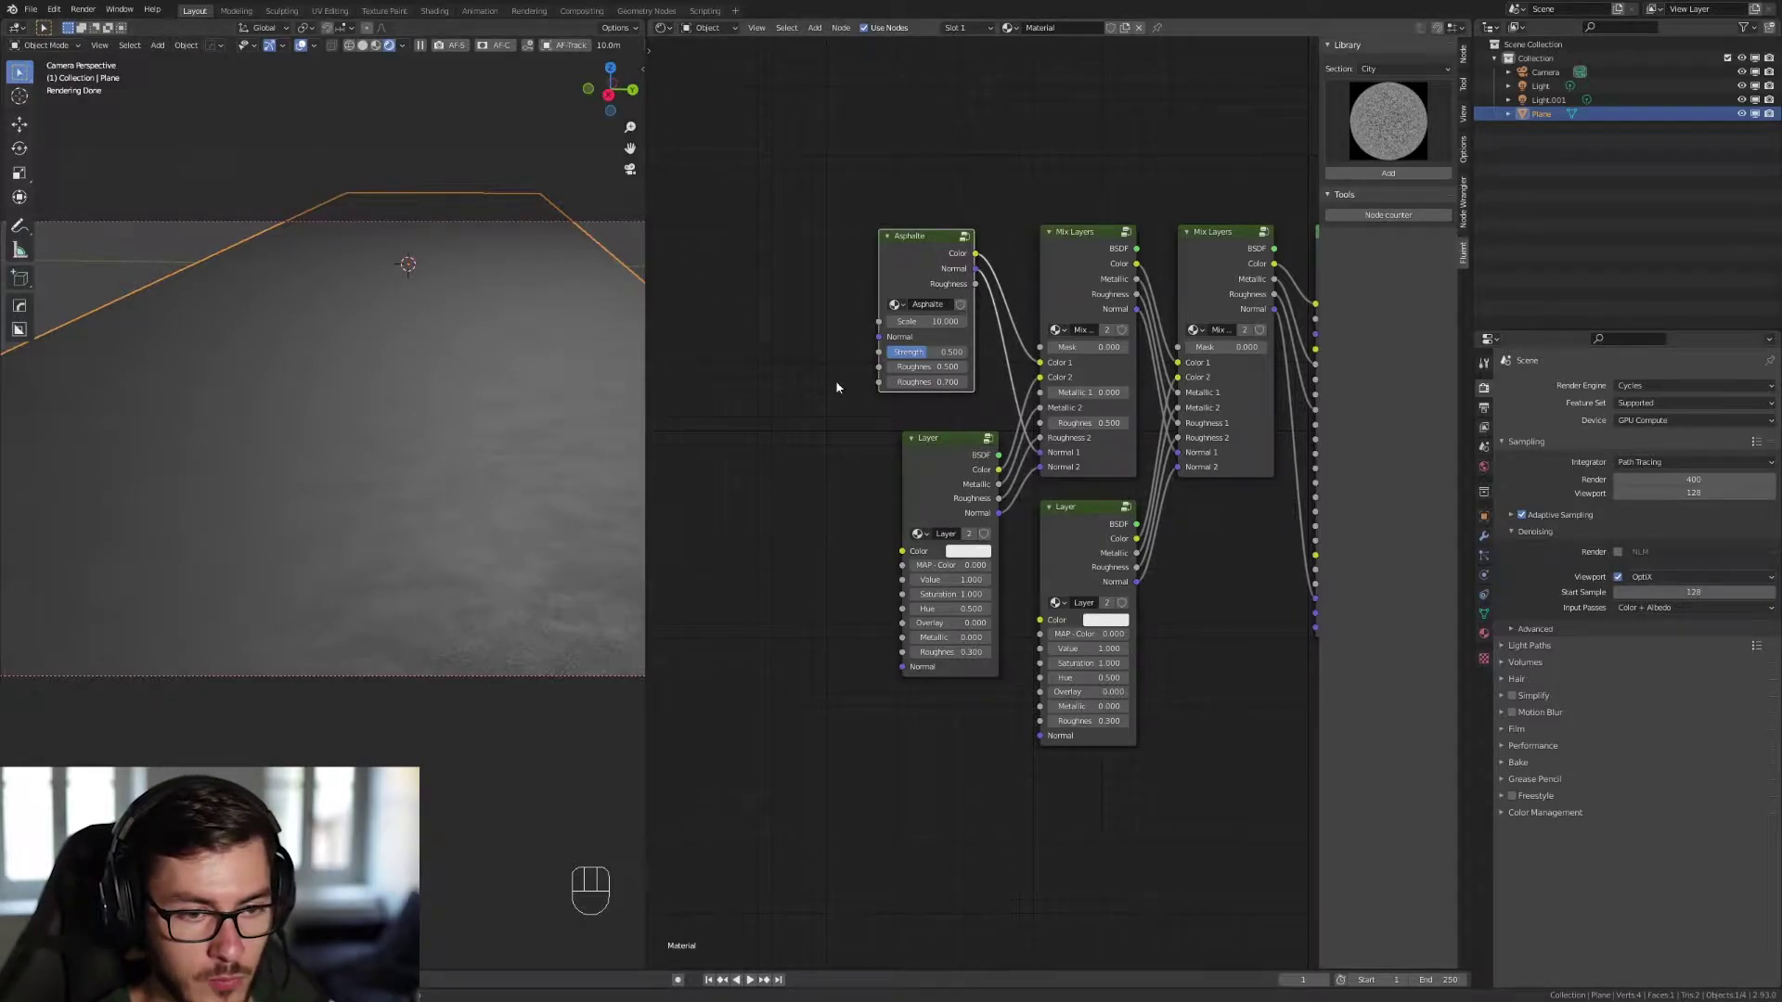
left_click_drag(927, 355, 935, 356)
left_click_drag(482, 512, 457, 517)
left_click_drag(426, 527, 443, 518)
left_click(443, 518)
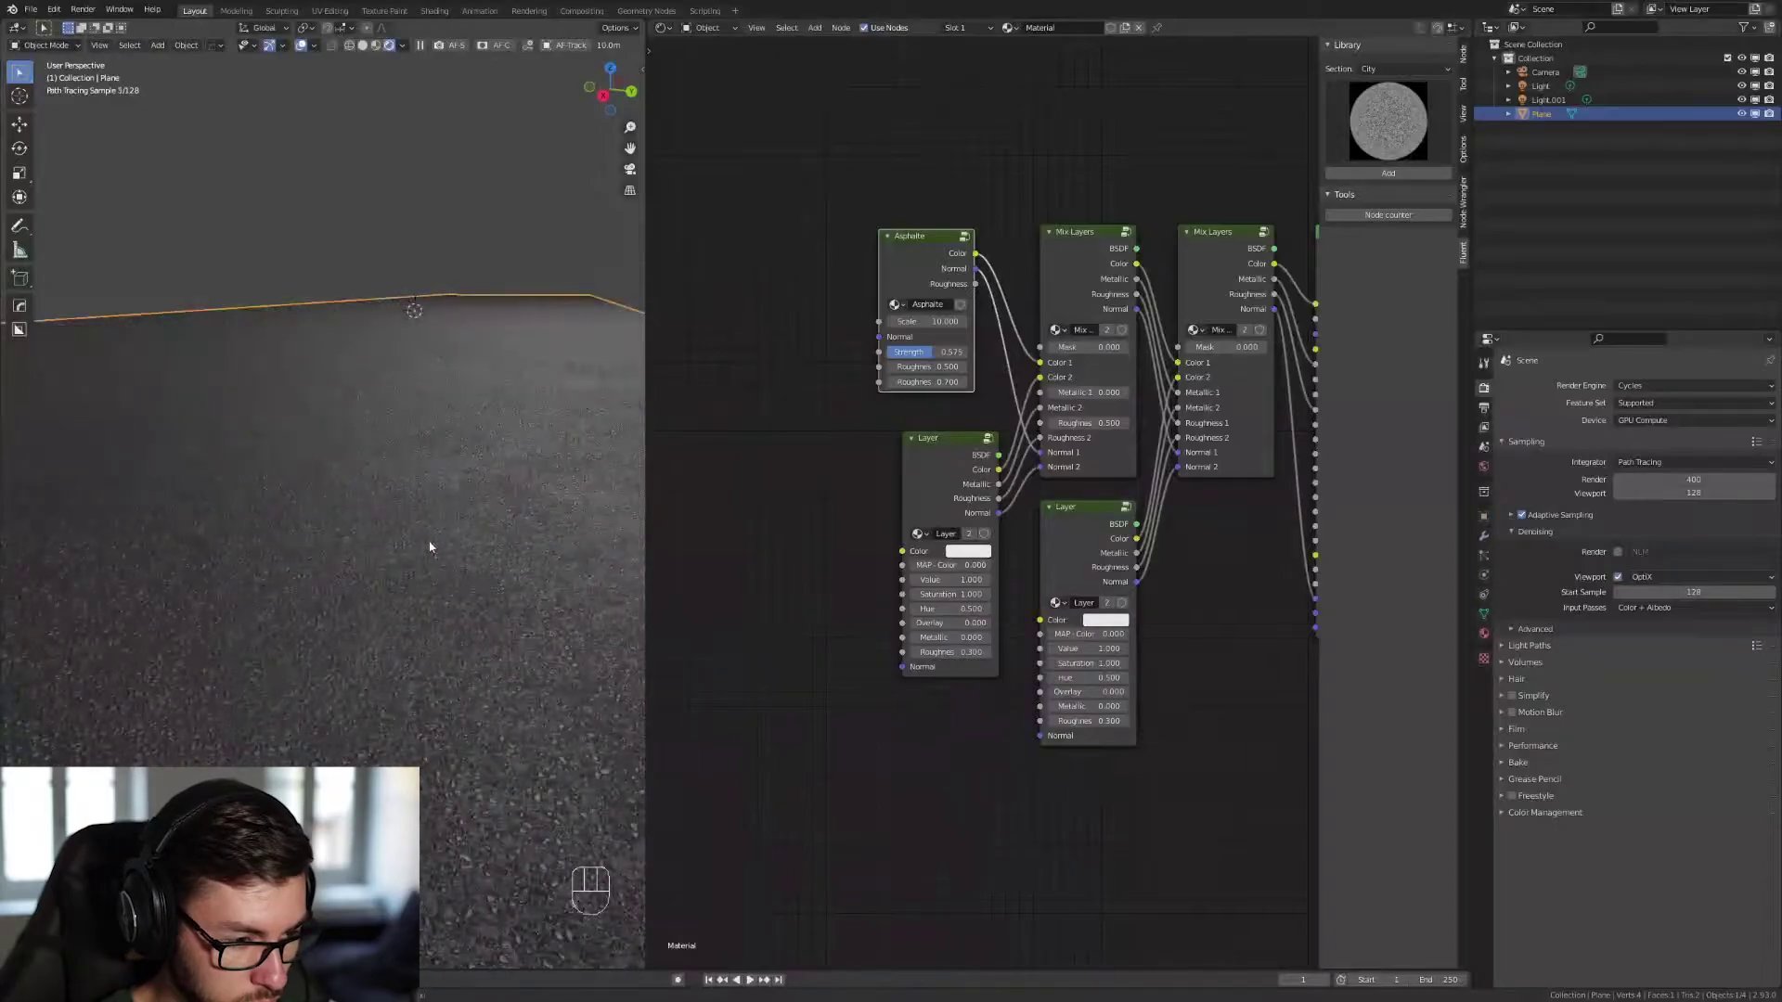
key("KP_0")
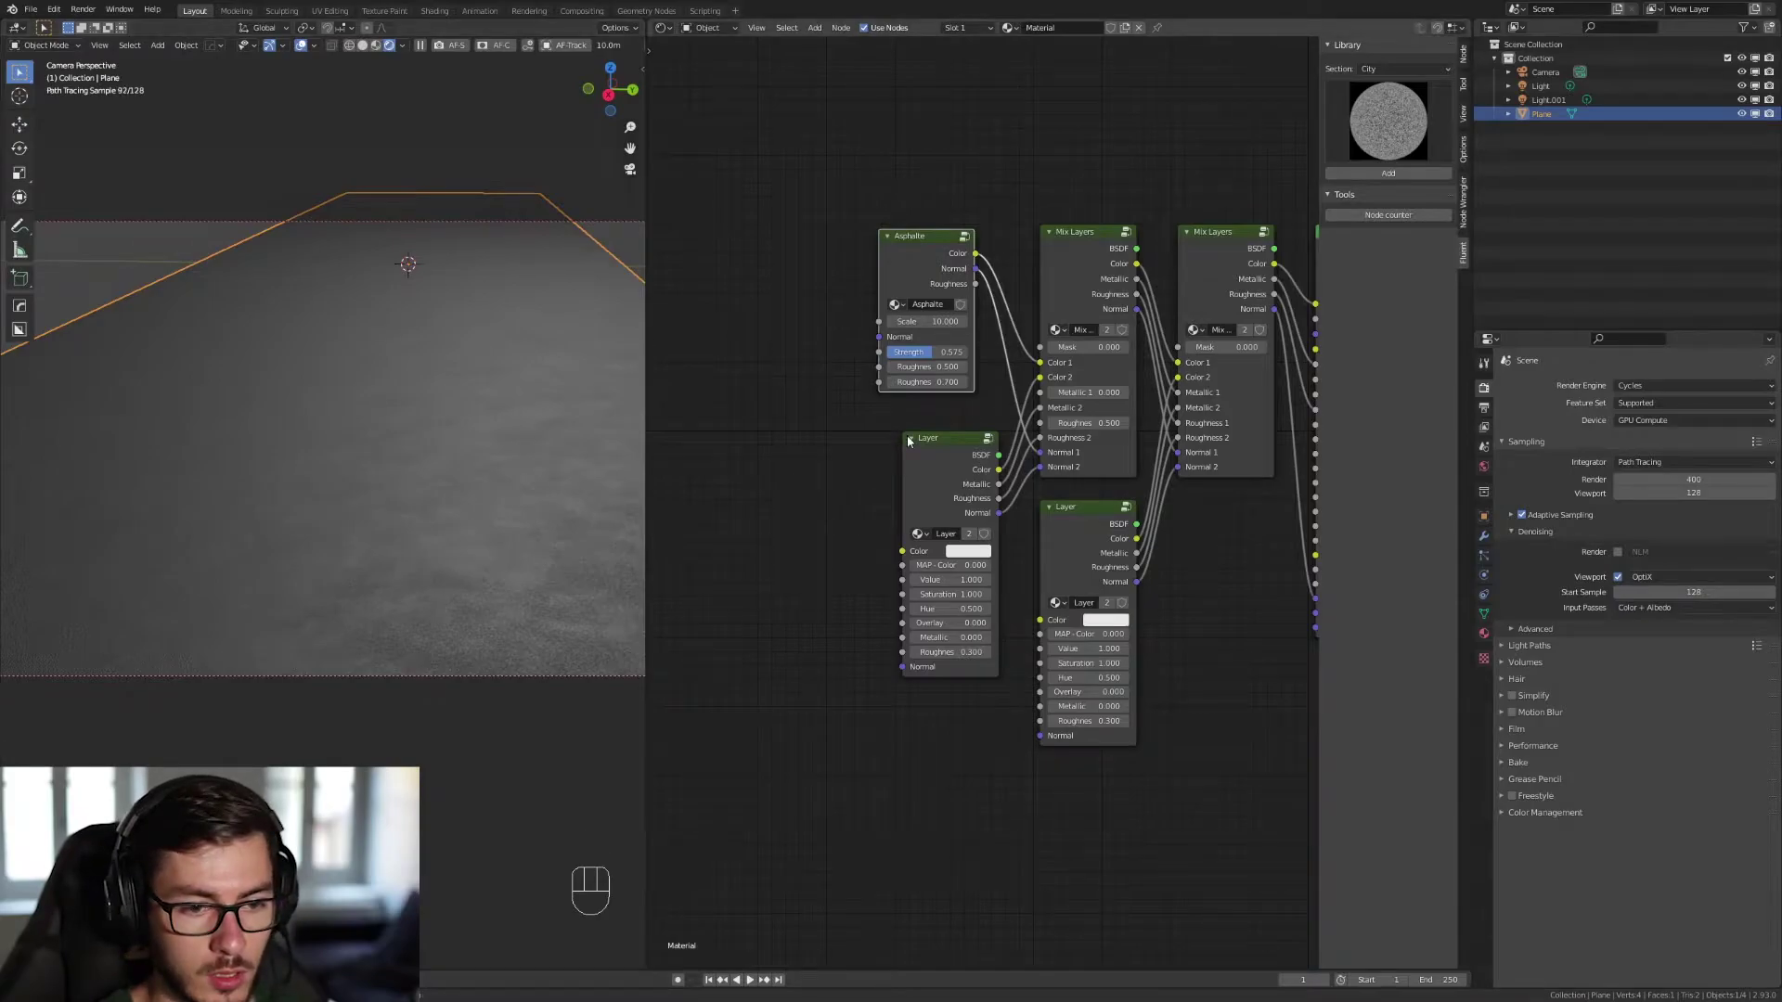
Place the Road Lines group below Asphalts and use its Mask as the Mix Layers mask.
left_click_drag(1387, 125, 1504, 206)
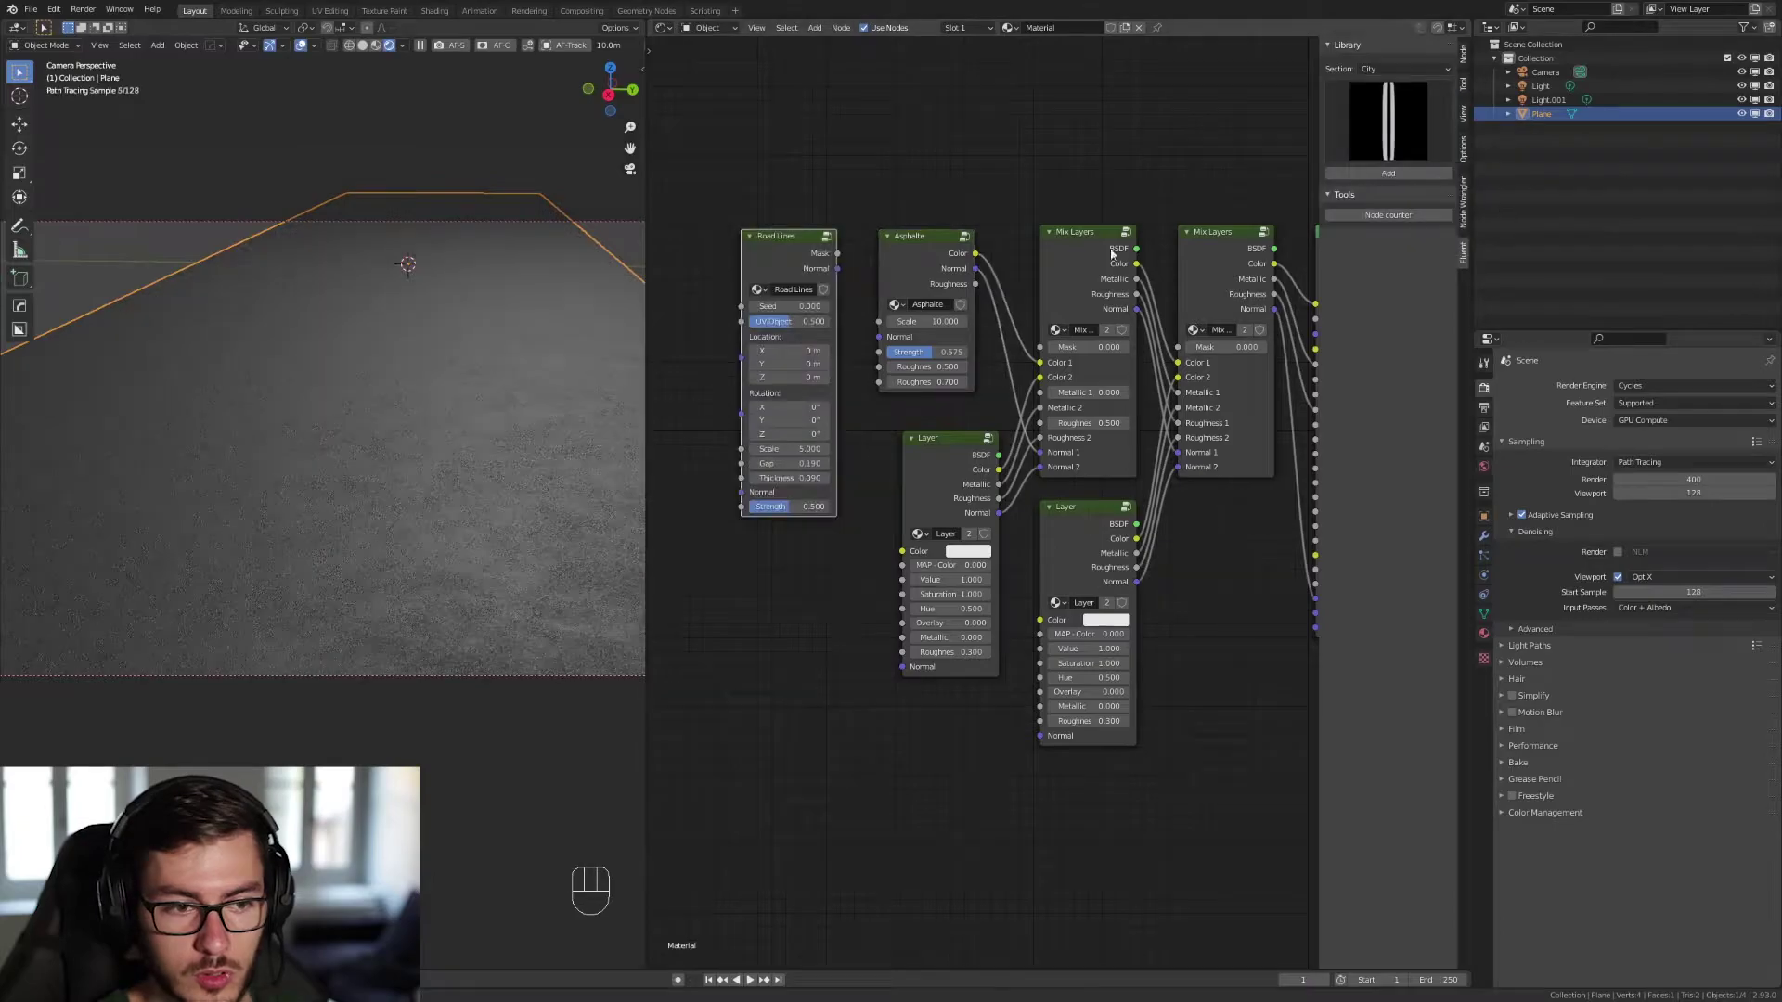
left_click_drag(801, 260, 800, 420)
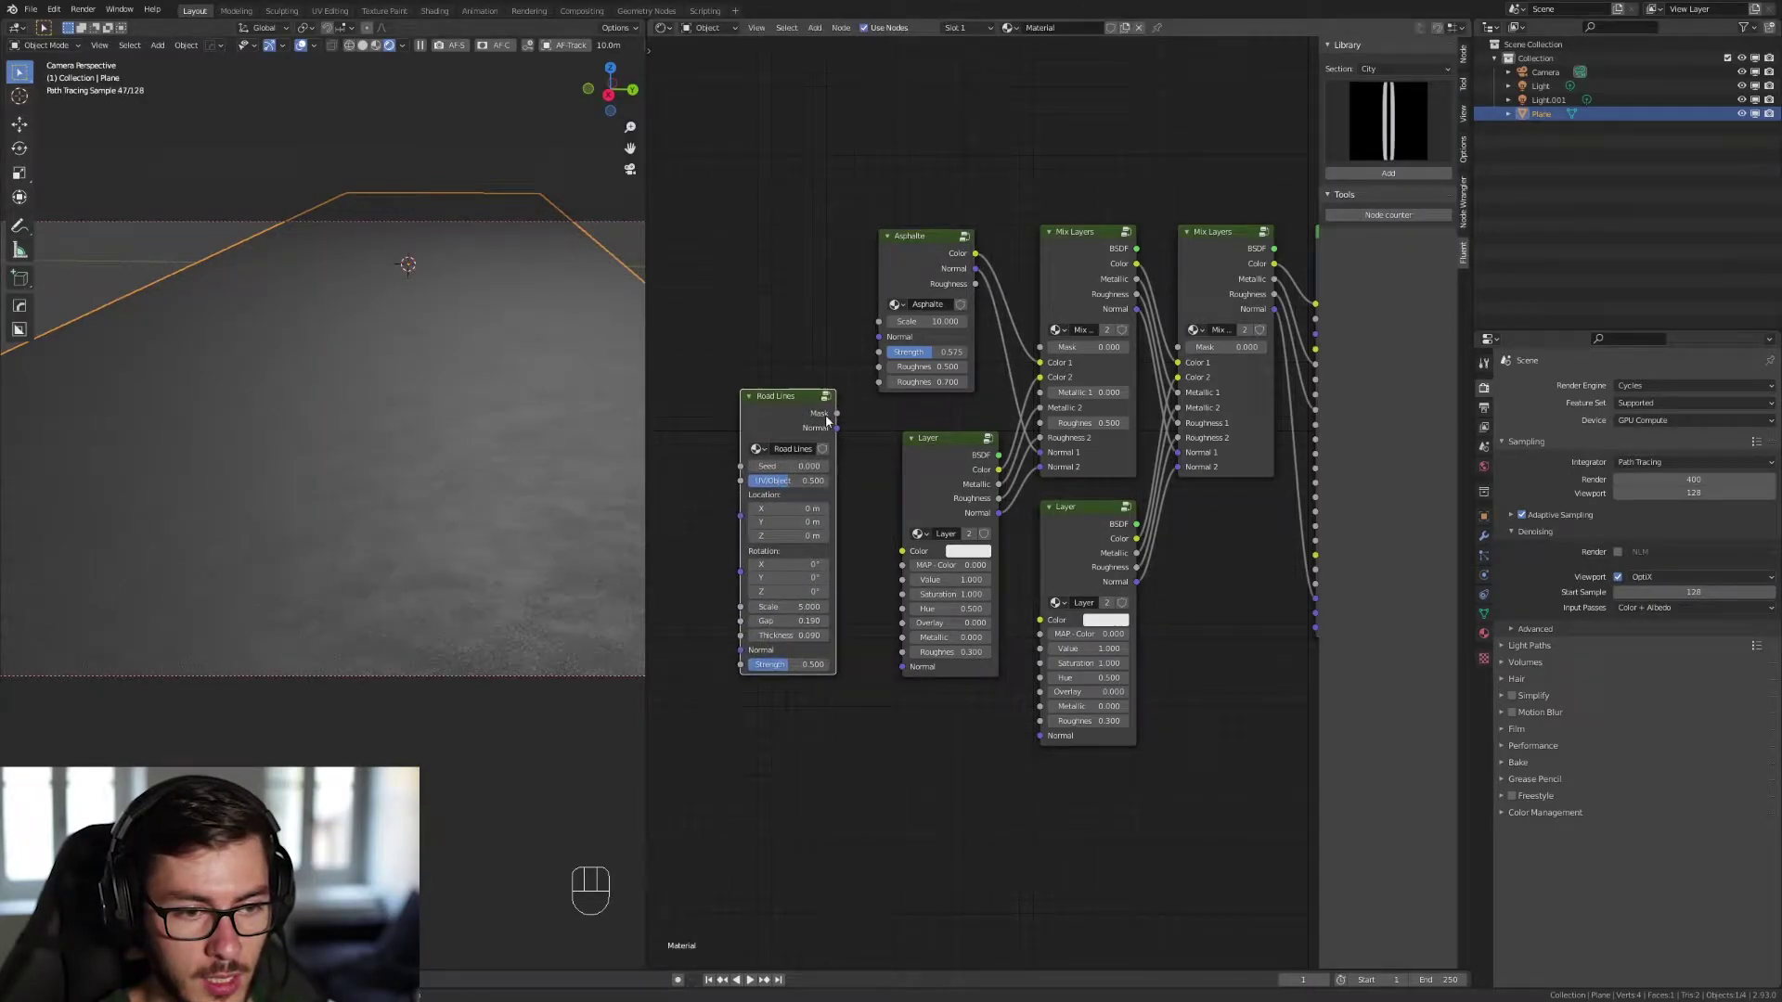
left_click_drag(840, 415, 1055, 363)
left_click_drag(796, 414, 791, 434)
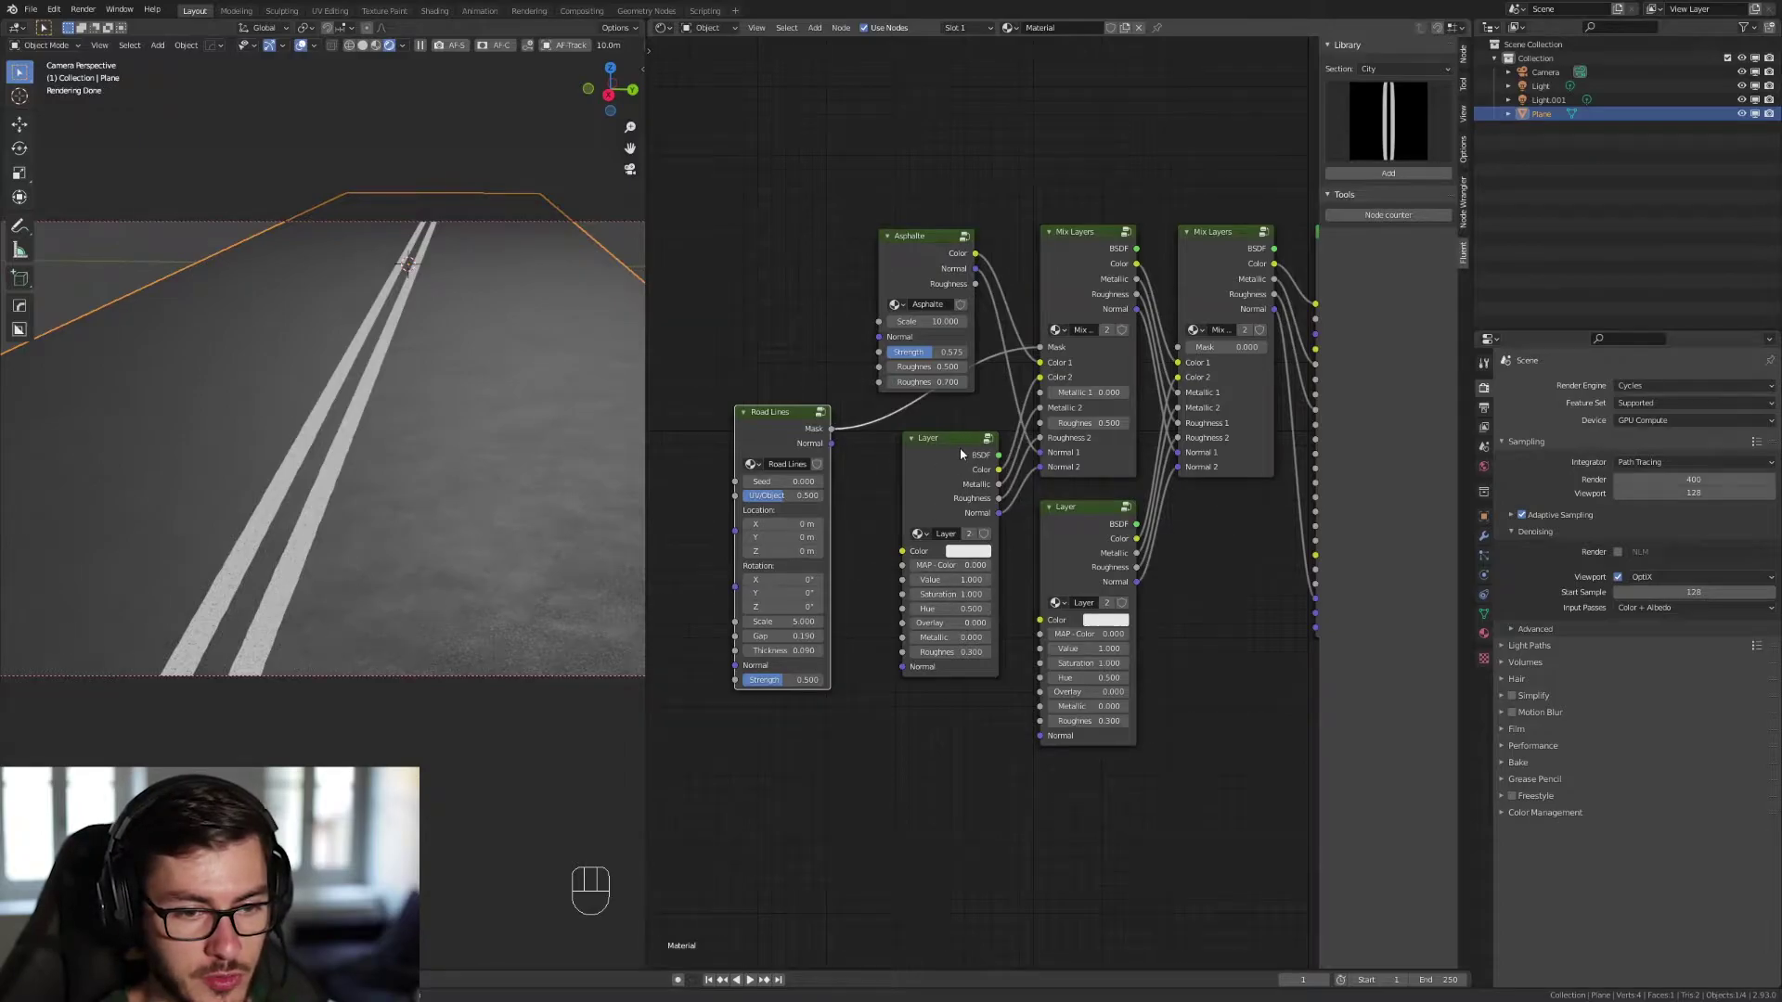
left_click_drag(957, 466, 956, 483)
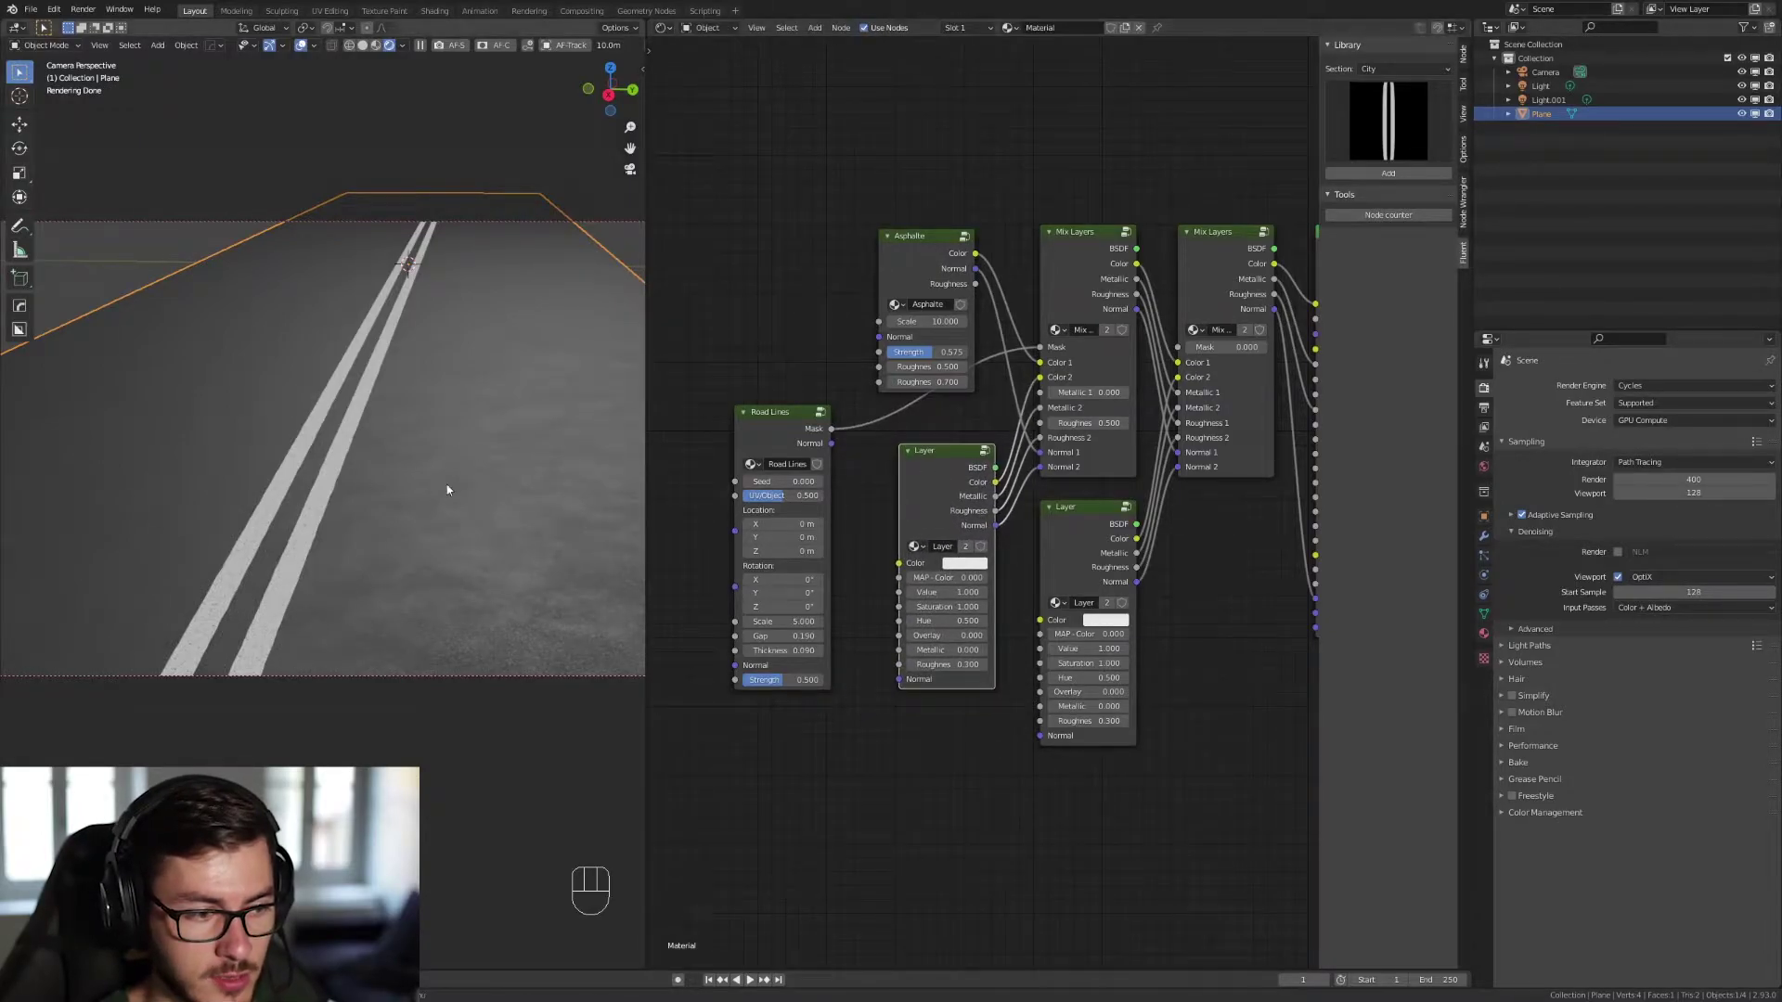
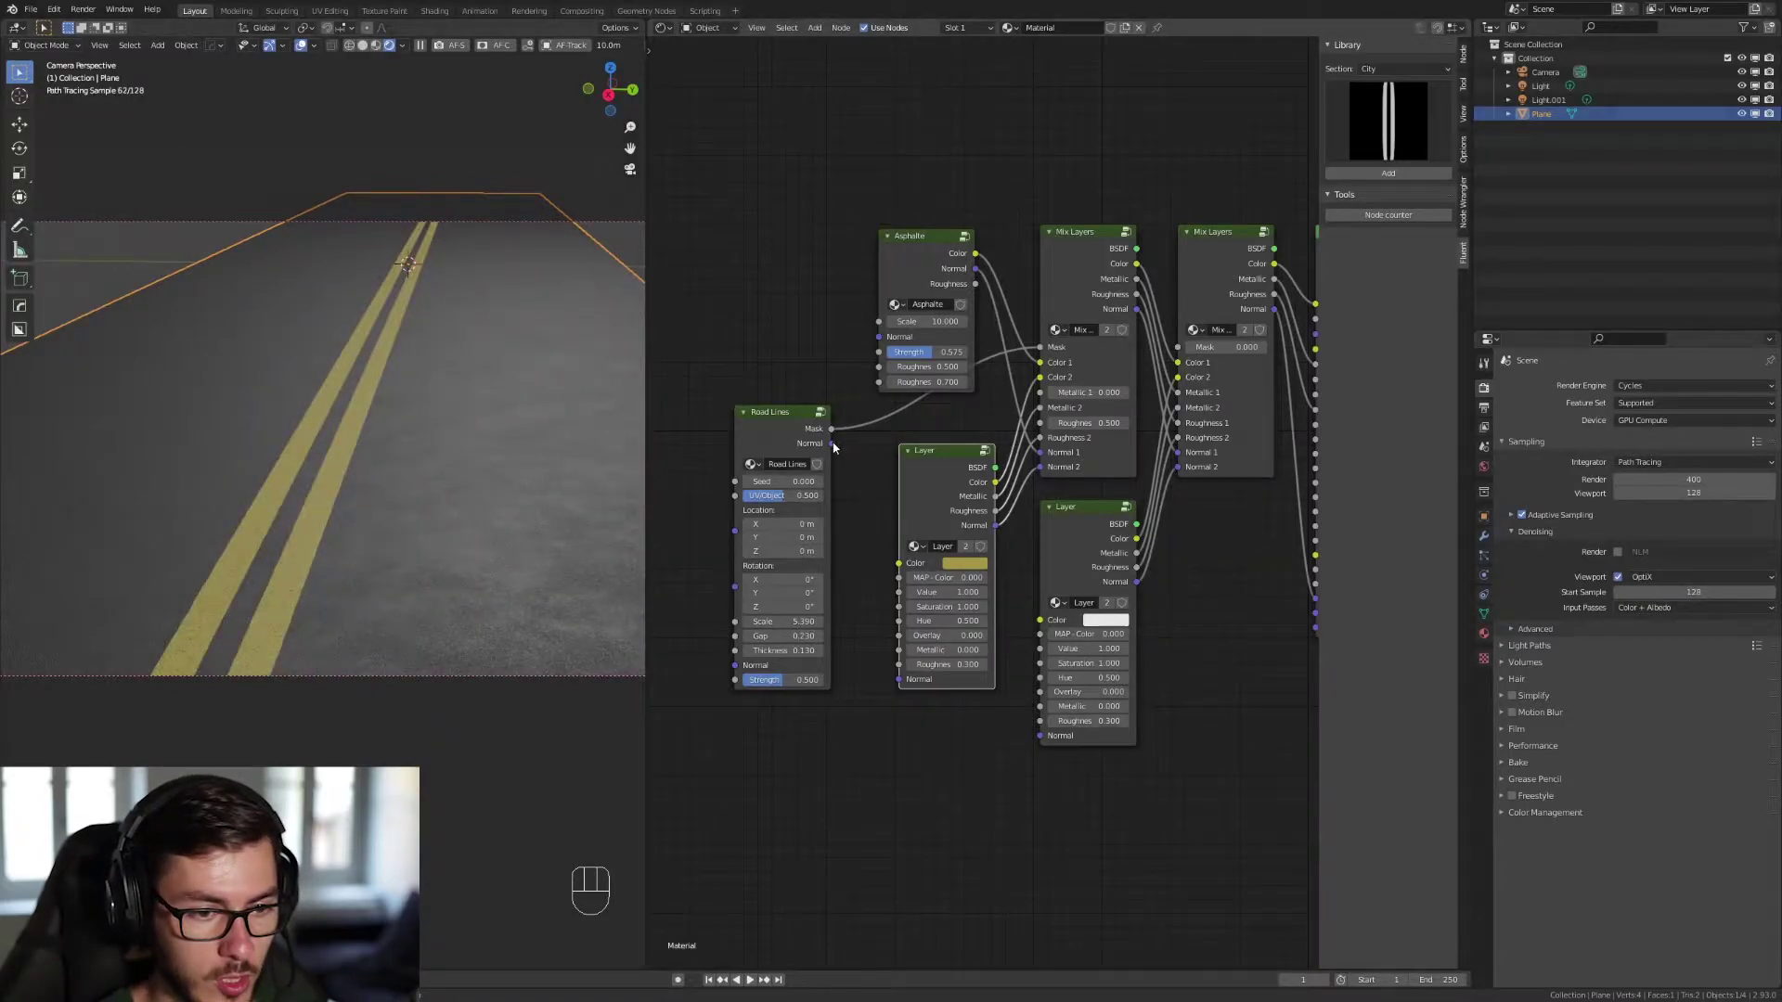
Link the Road Lines Normal output into the paint Layer's Normal input.
left_click_drag(832, 447, 901, 688)
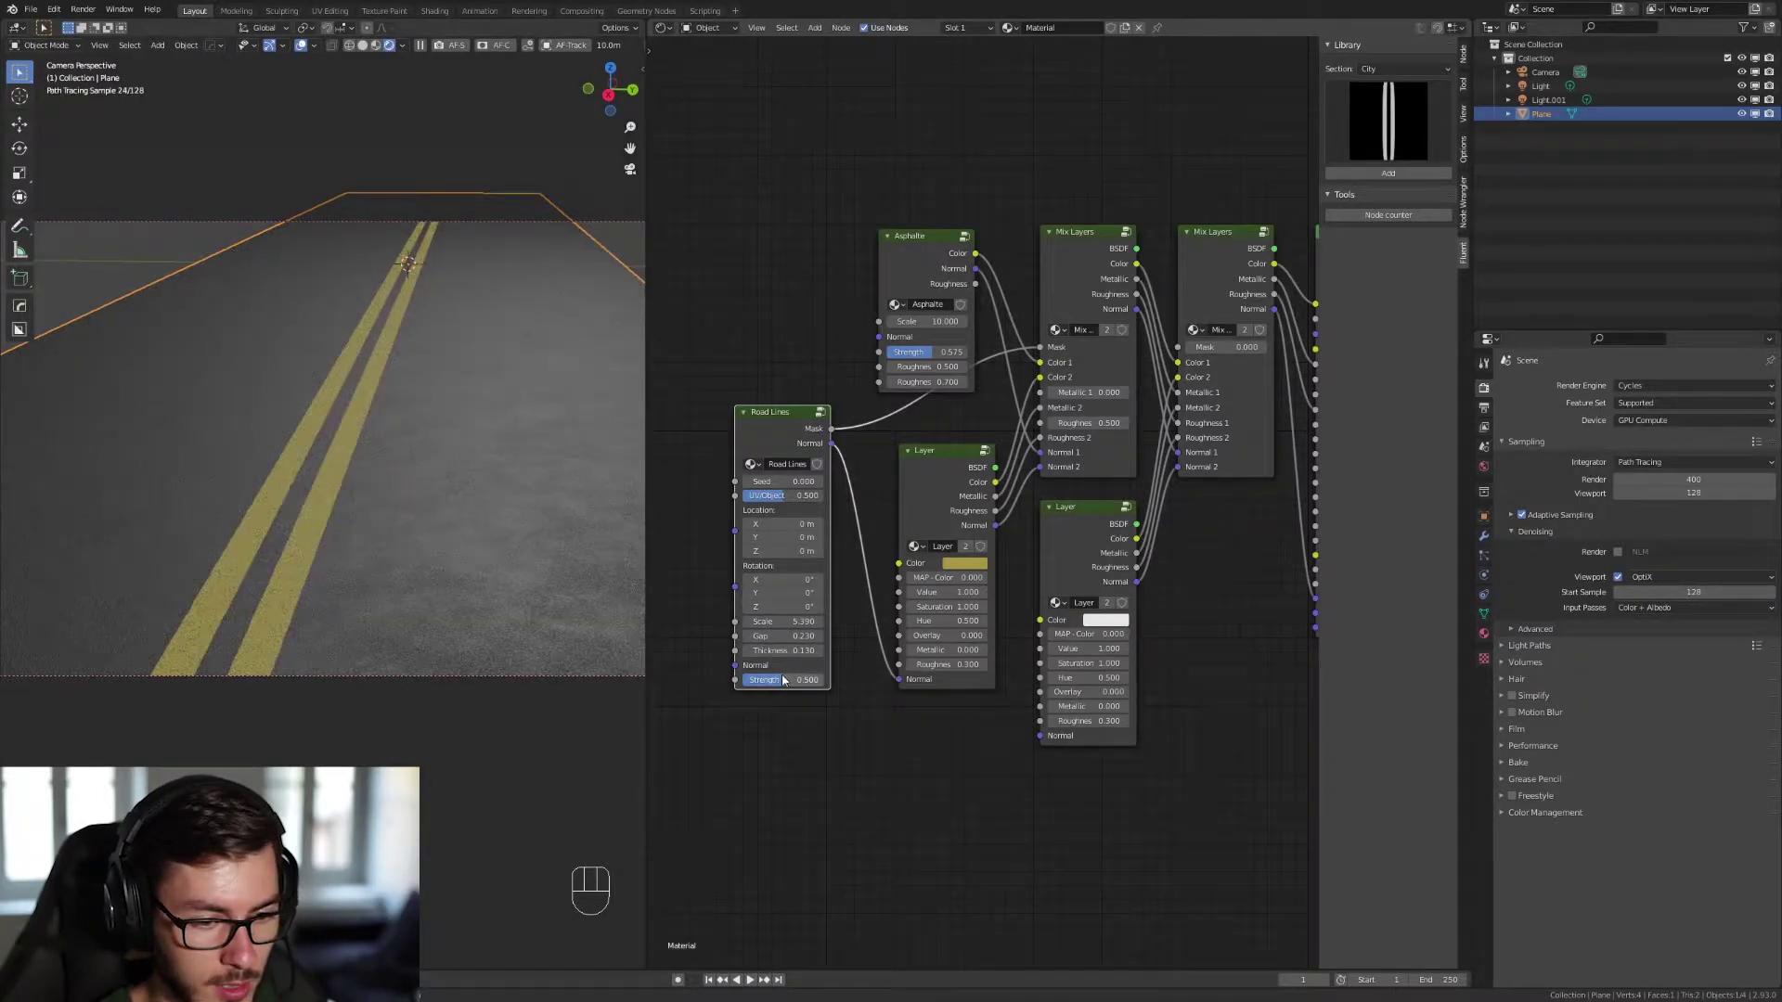
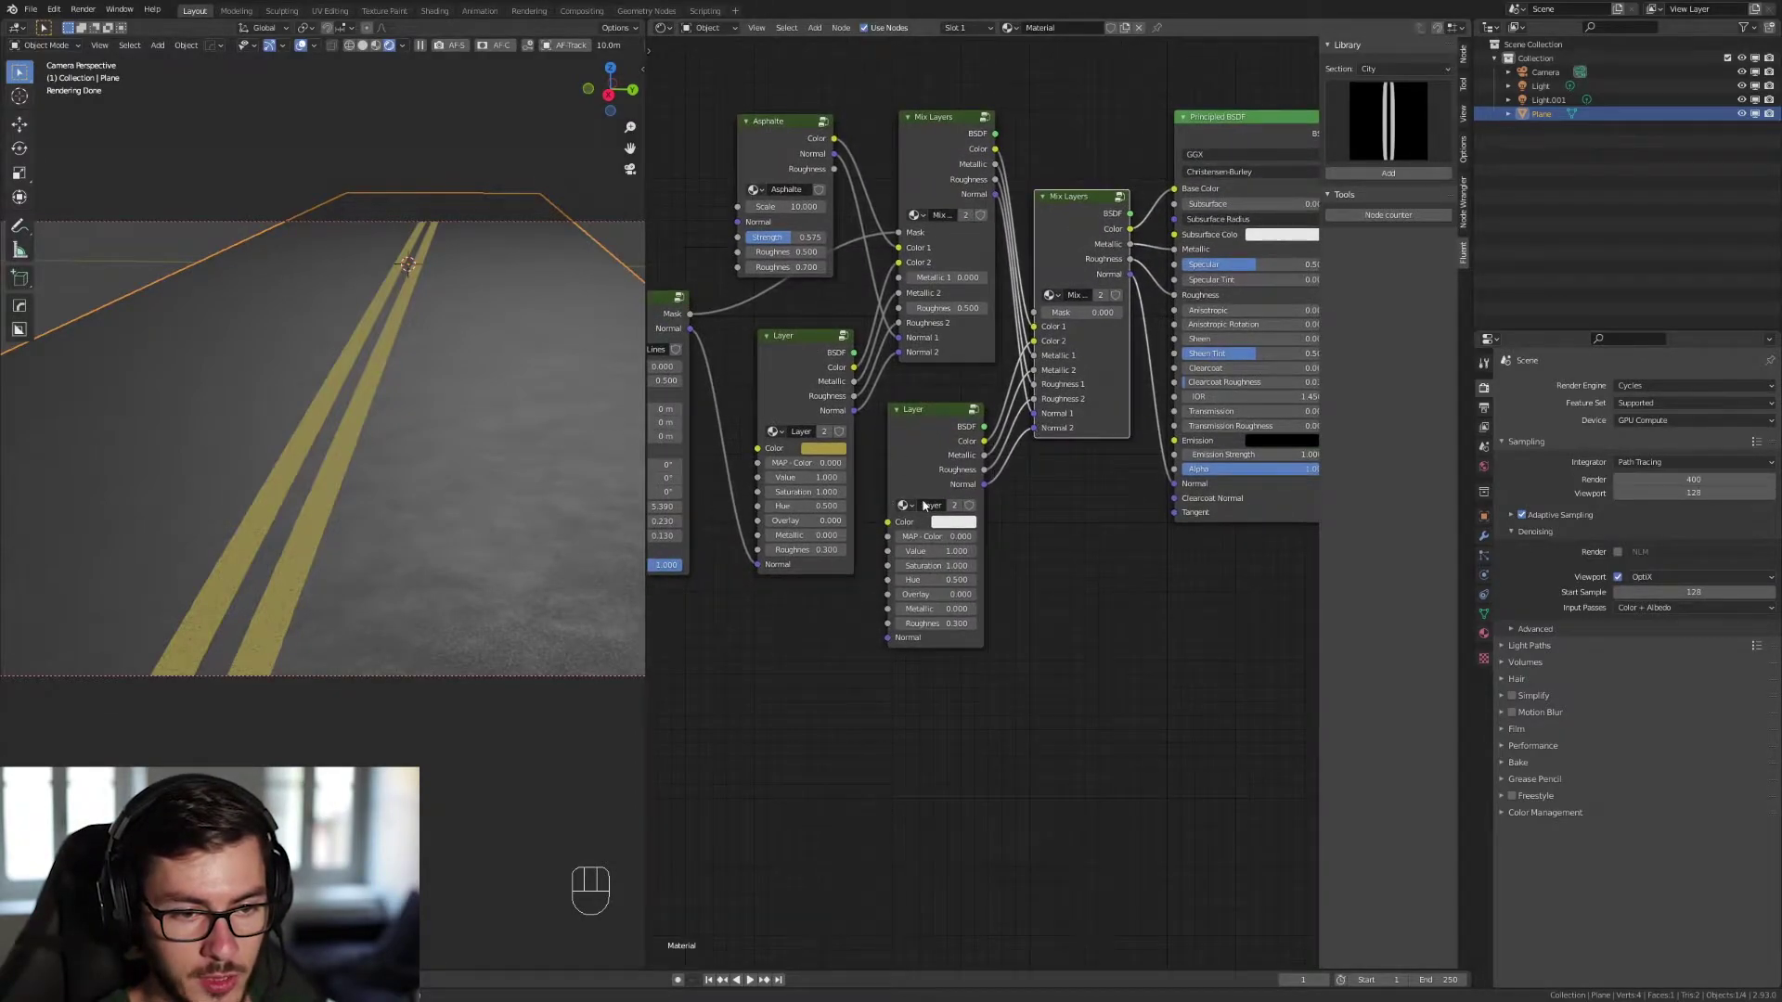
Delete the unused white paint Layer node and reach for the library assets.
left_click(941, 447)
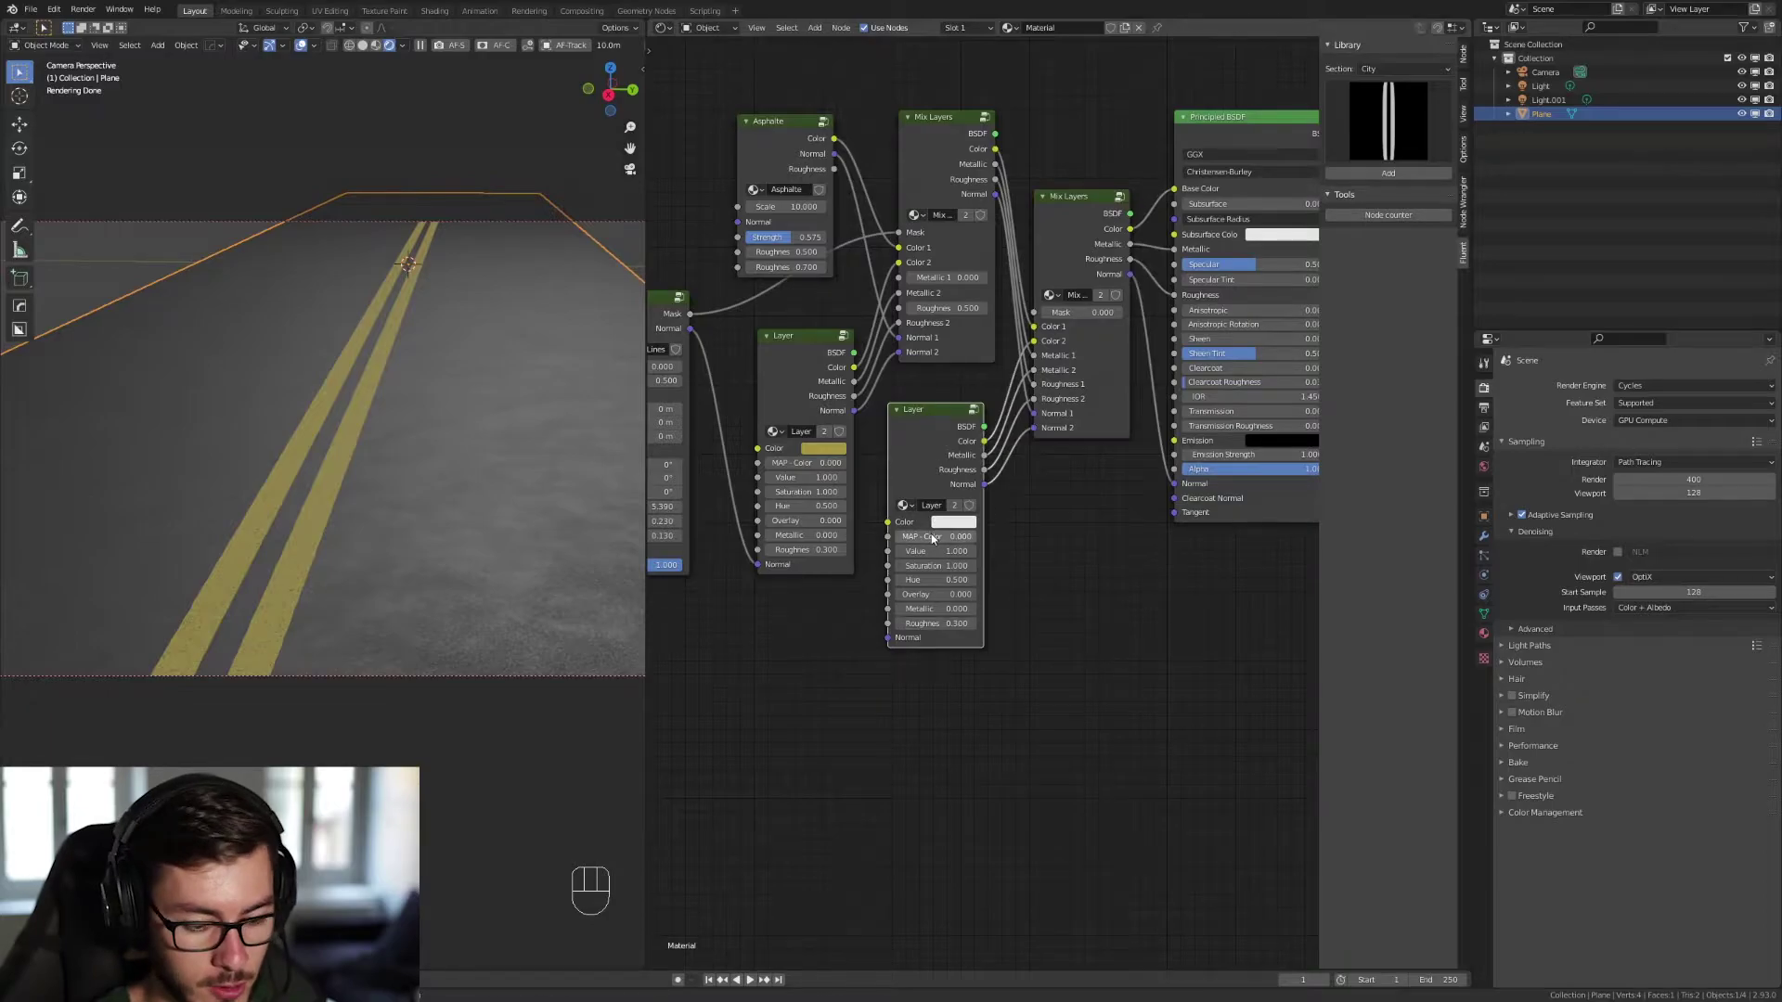
key("Delete")
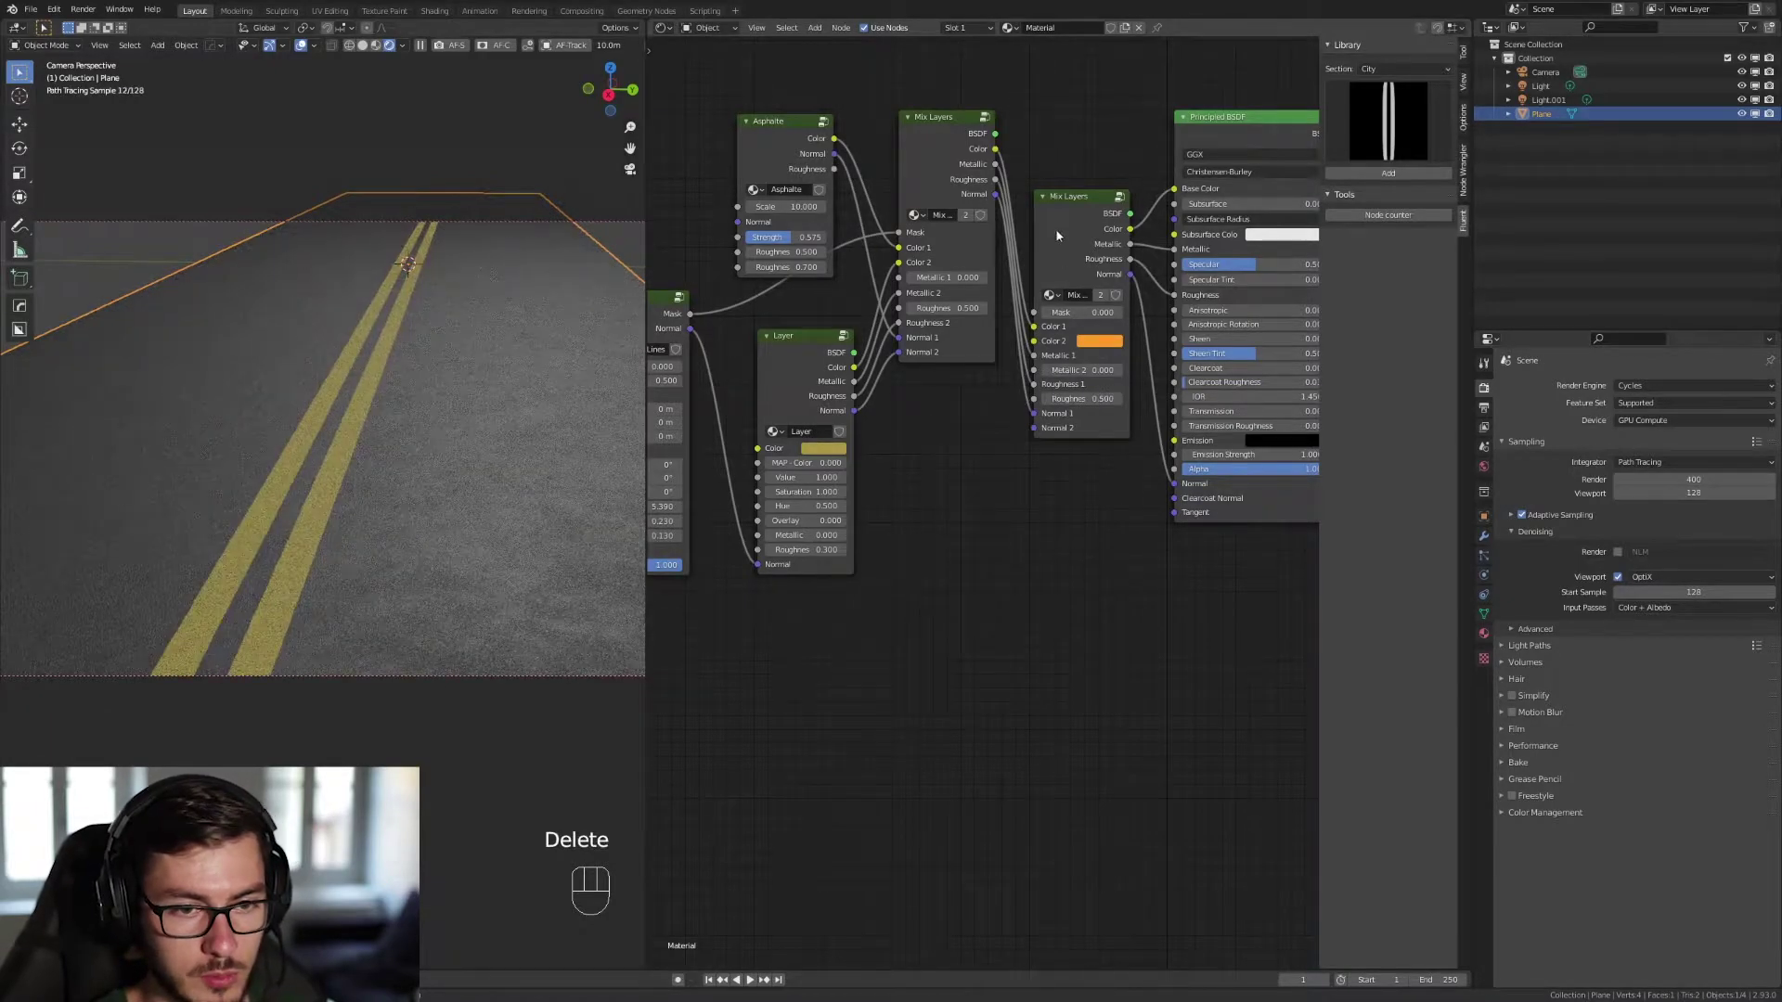
left_click(1063, 228)
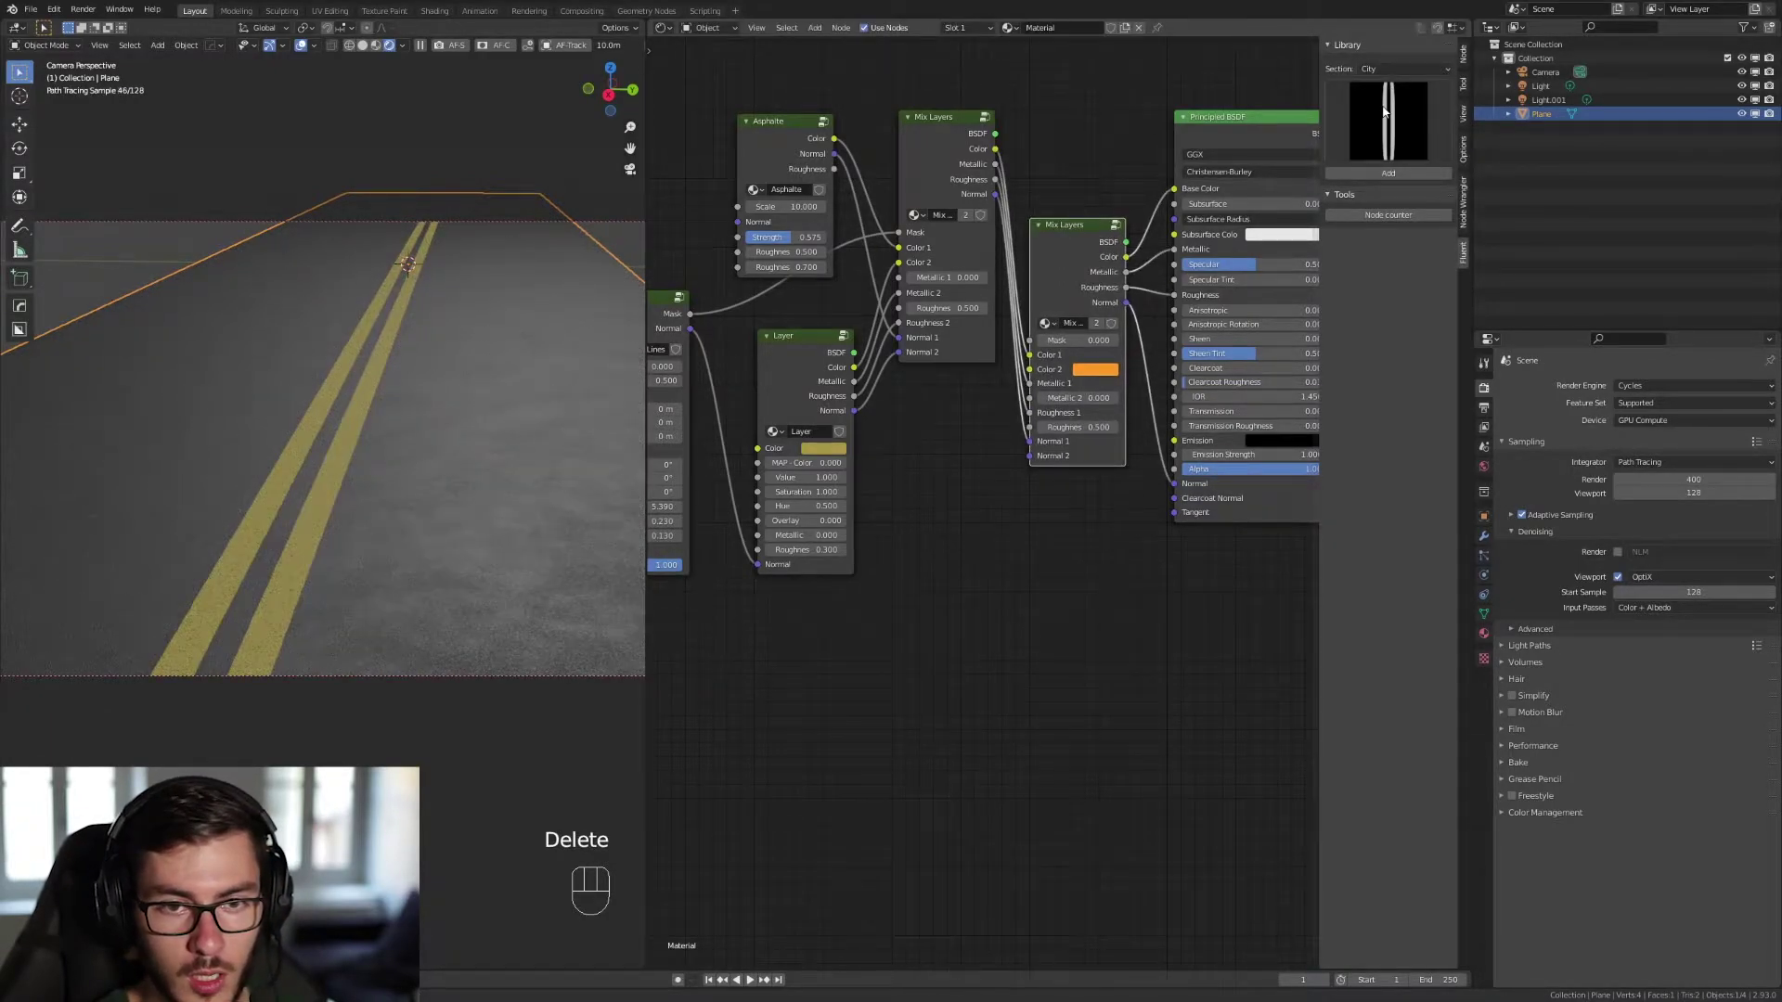
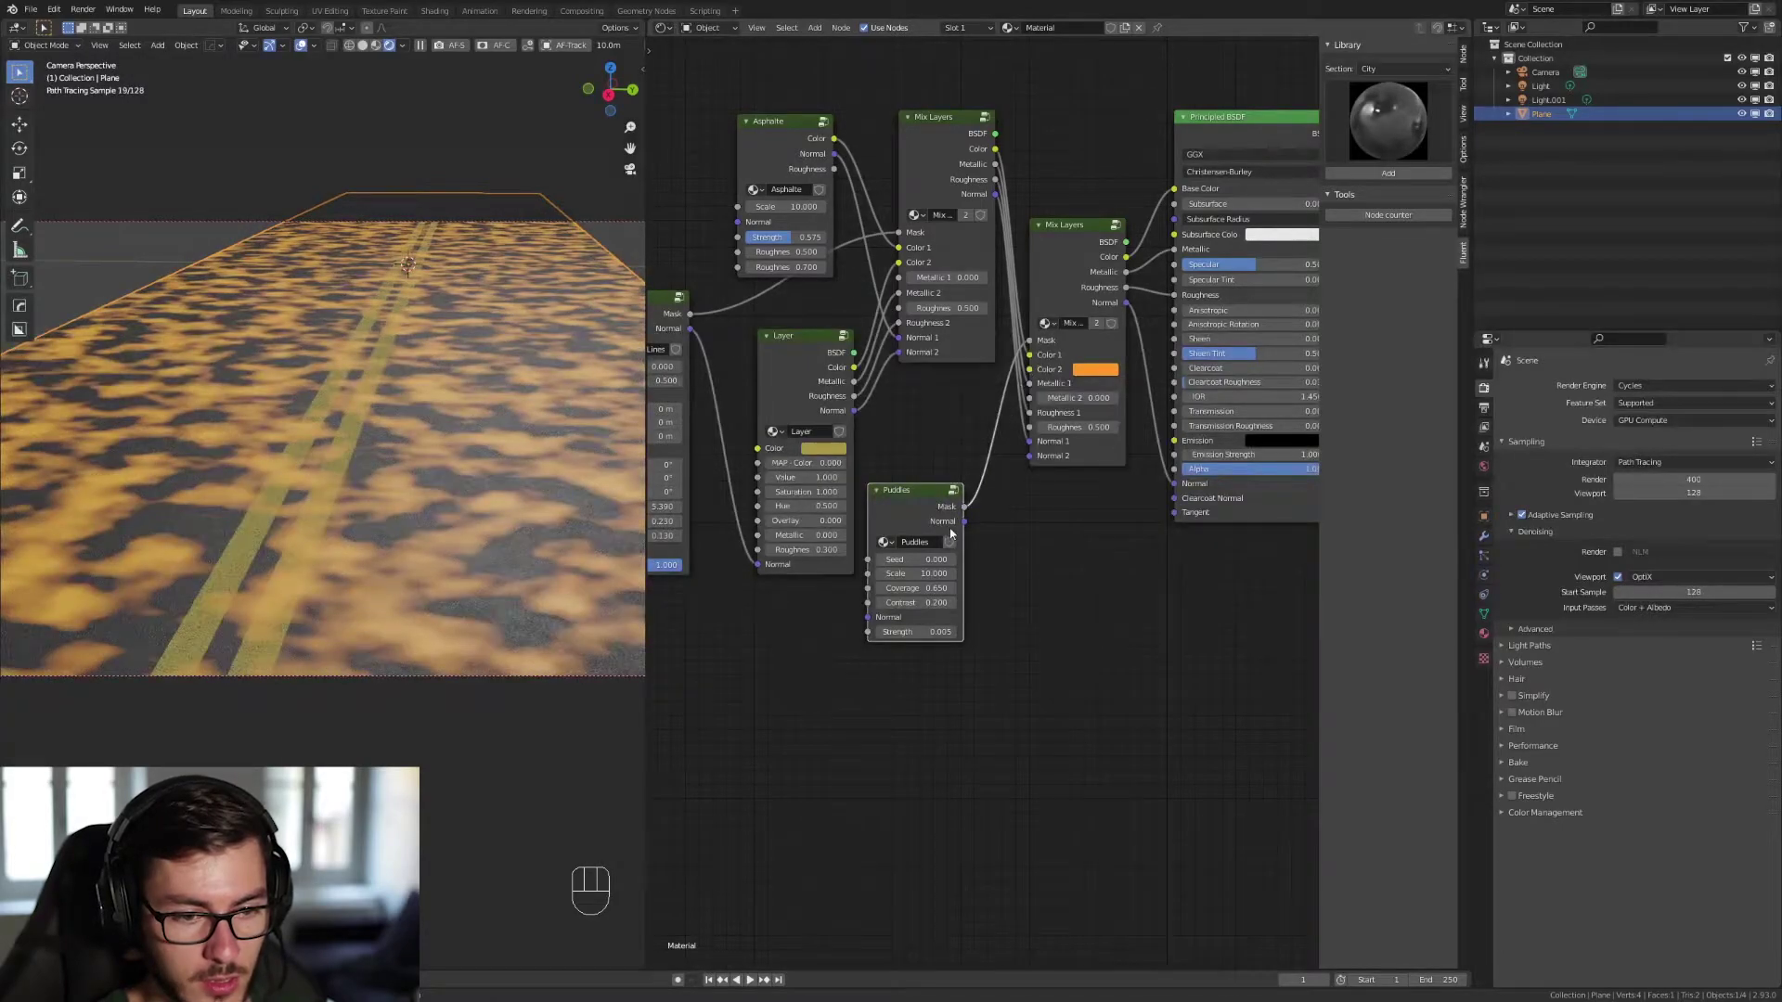
Connect the Puddles group into the second layer mix, set its colour and restore full road shading.
left_click_drag(967, 524, 1034, 458)
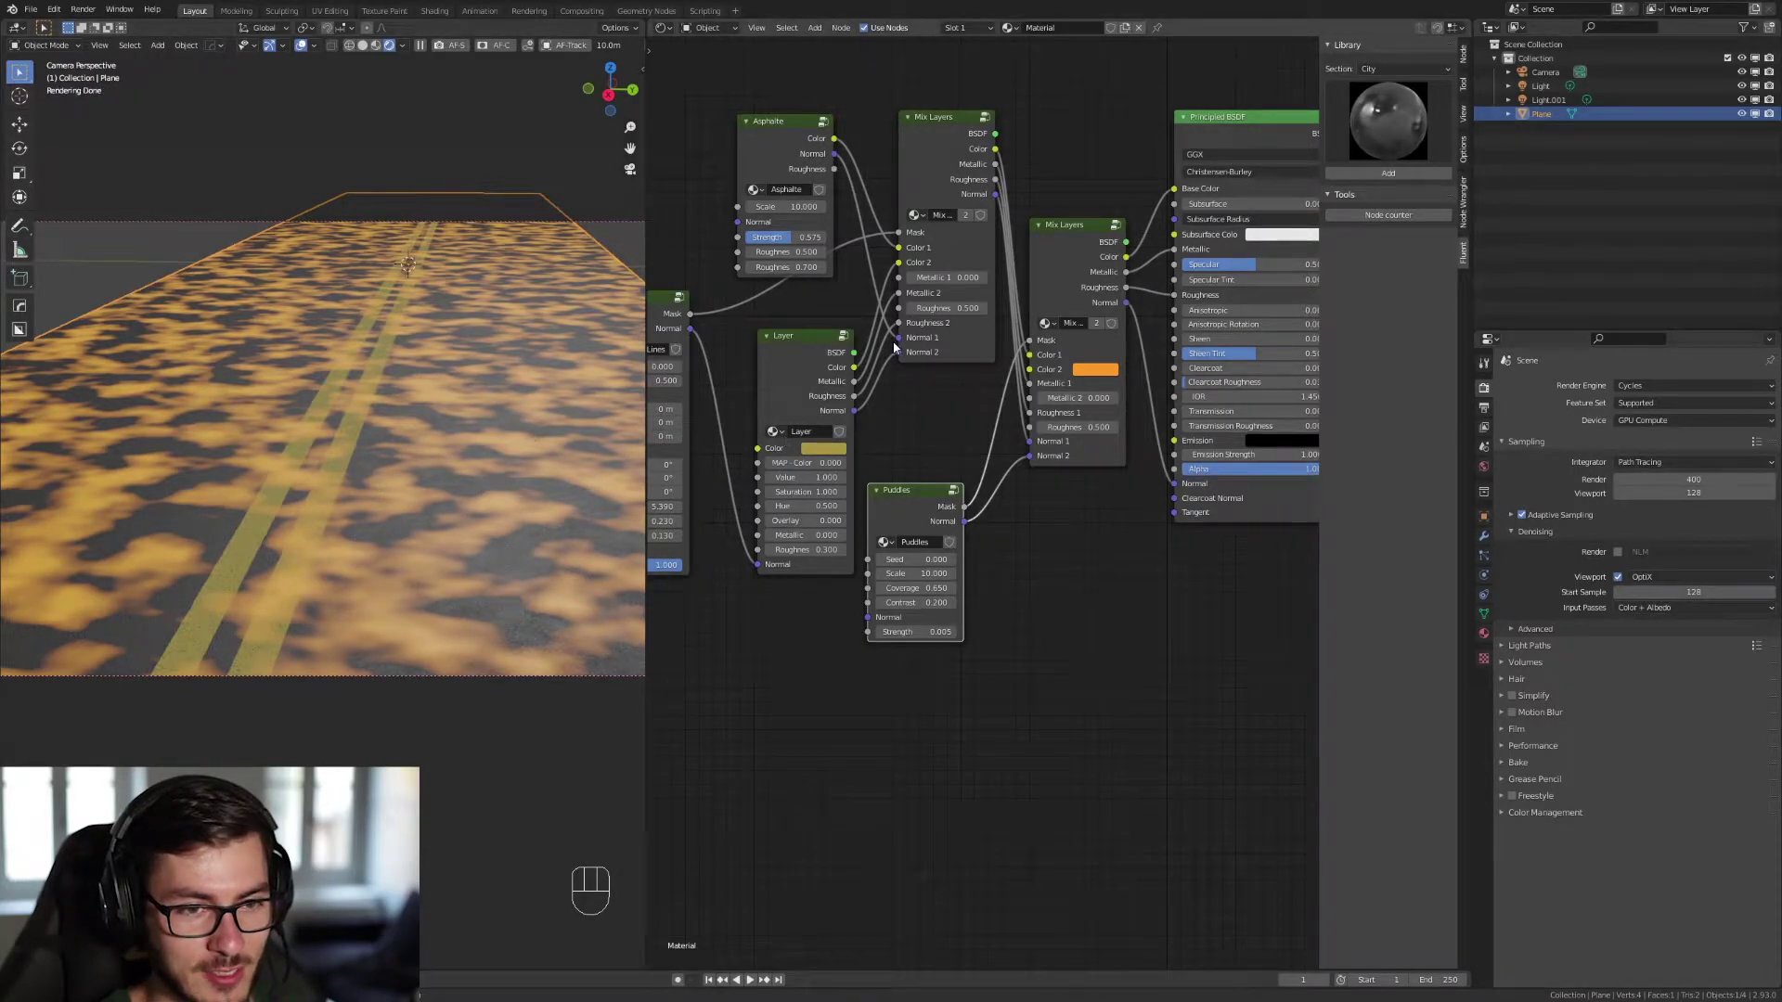
left_click(1096, 374)
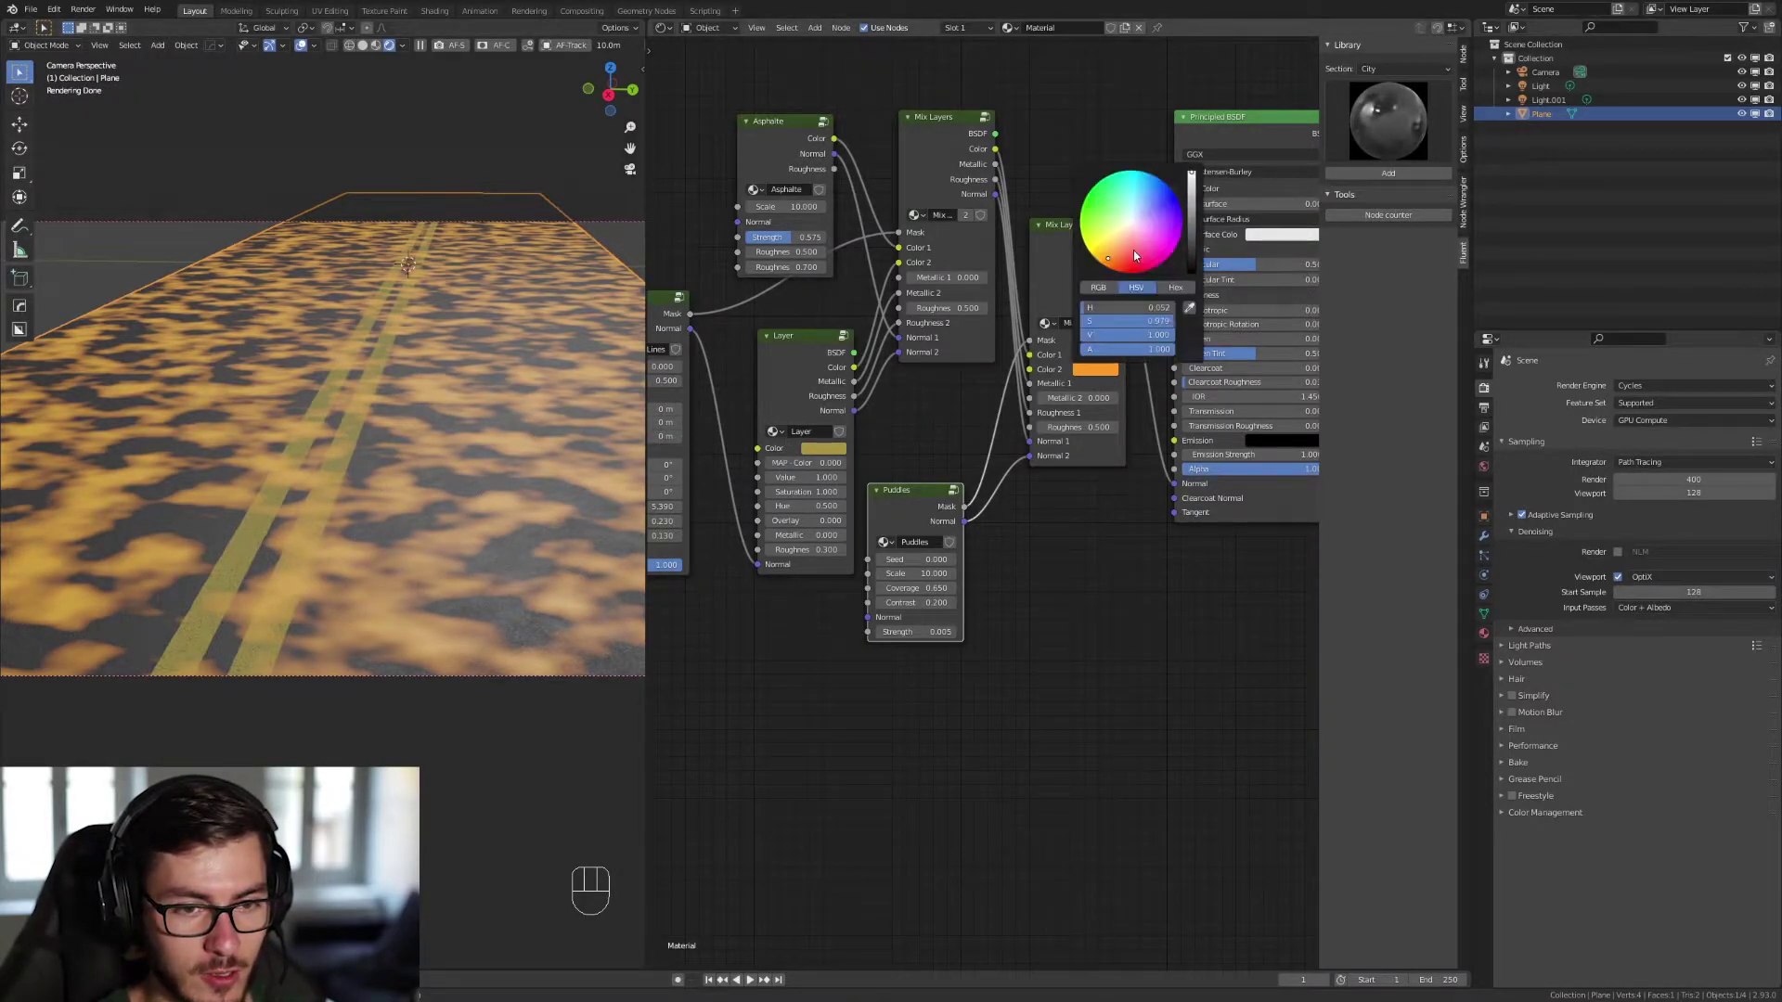
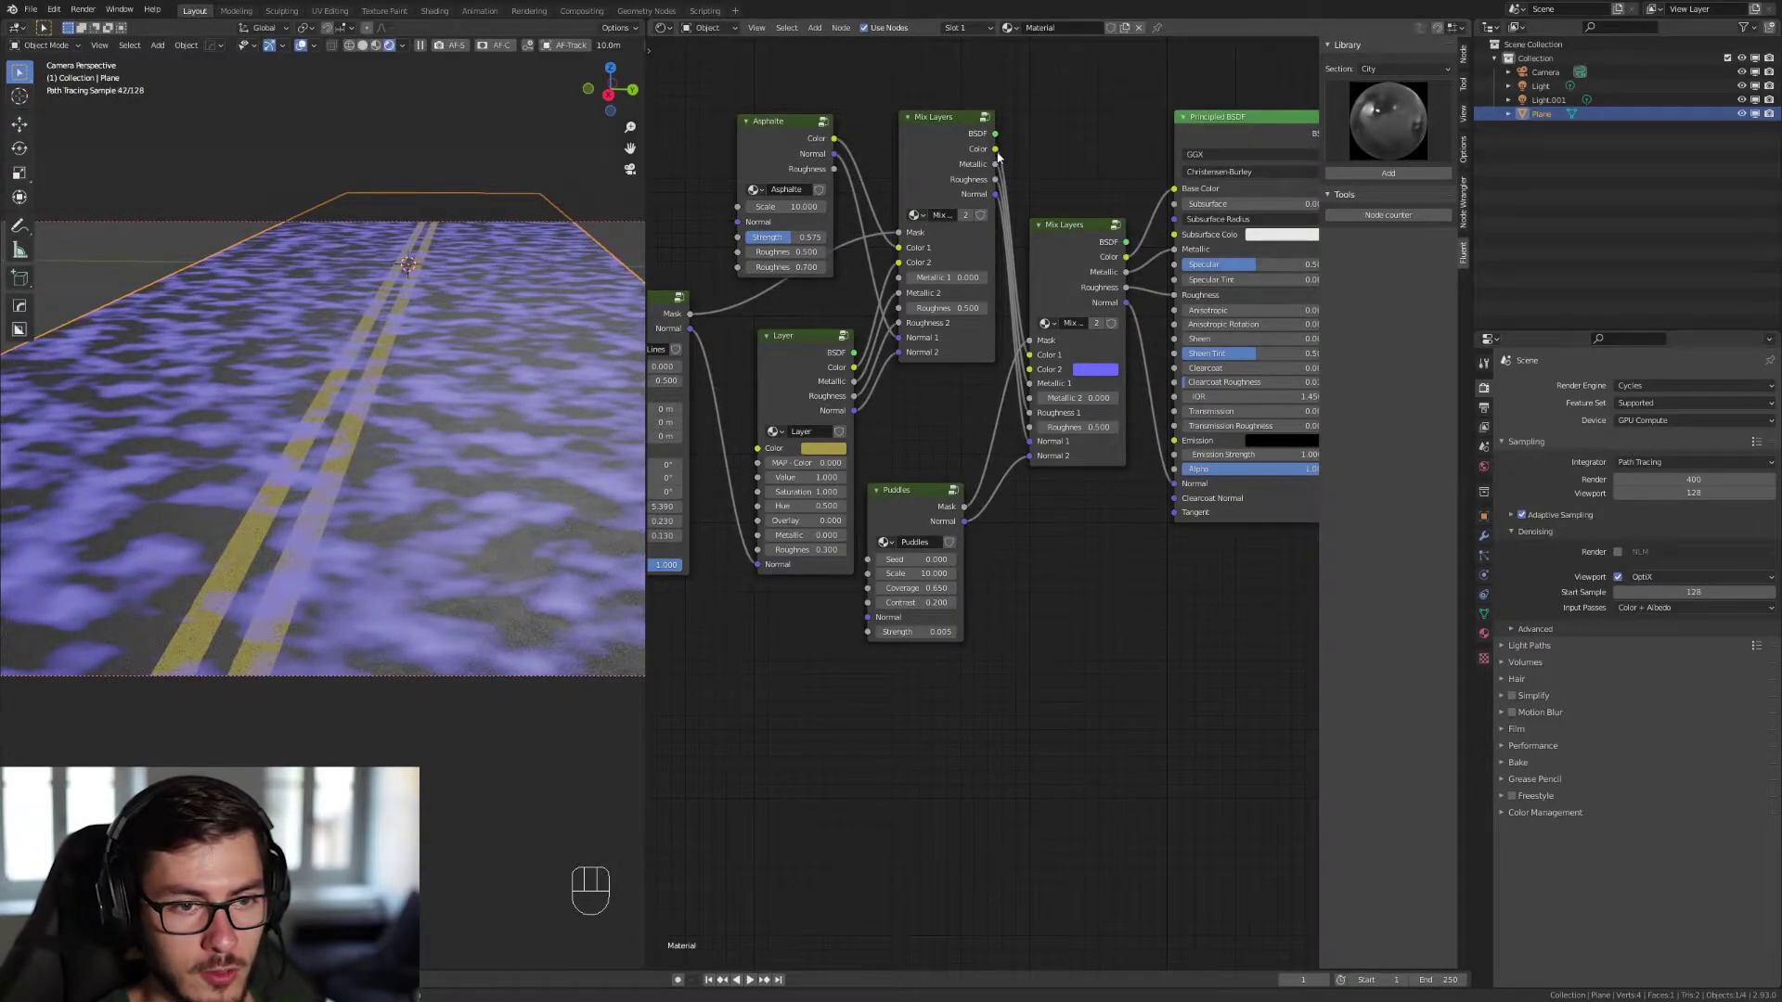
left_click(965, 147)
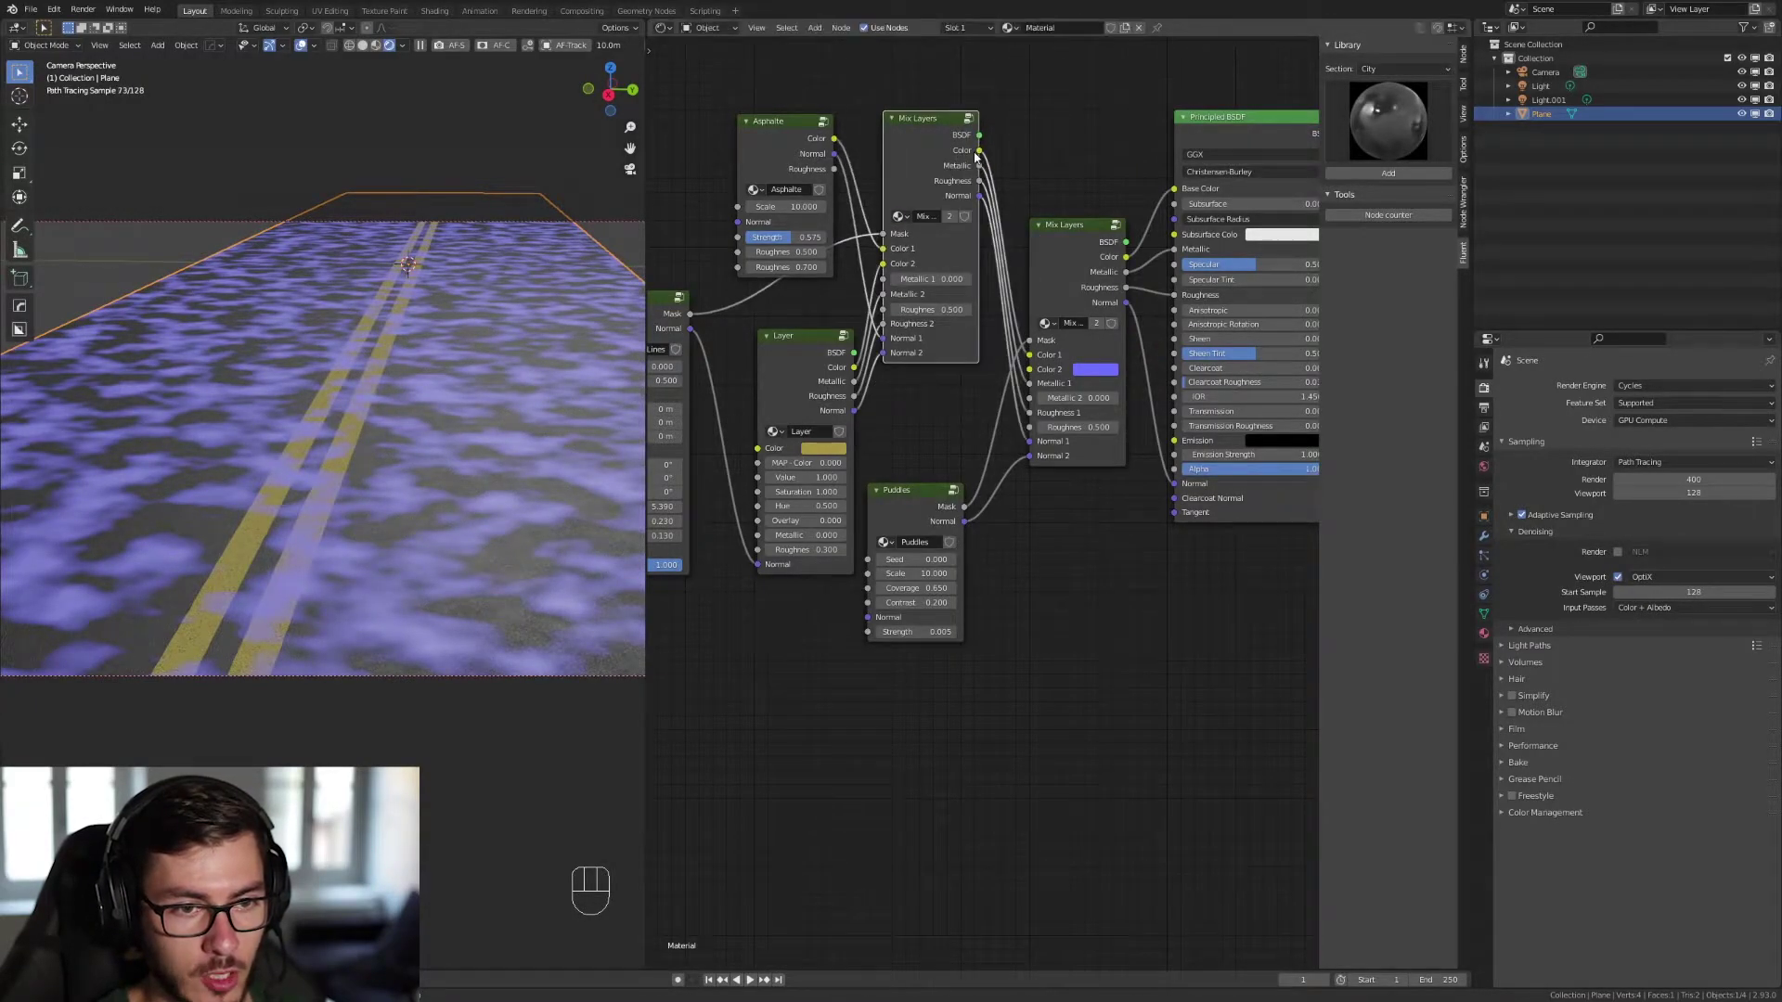
left_click_drag(984, 155, 1040, 377)
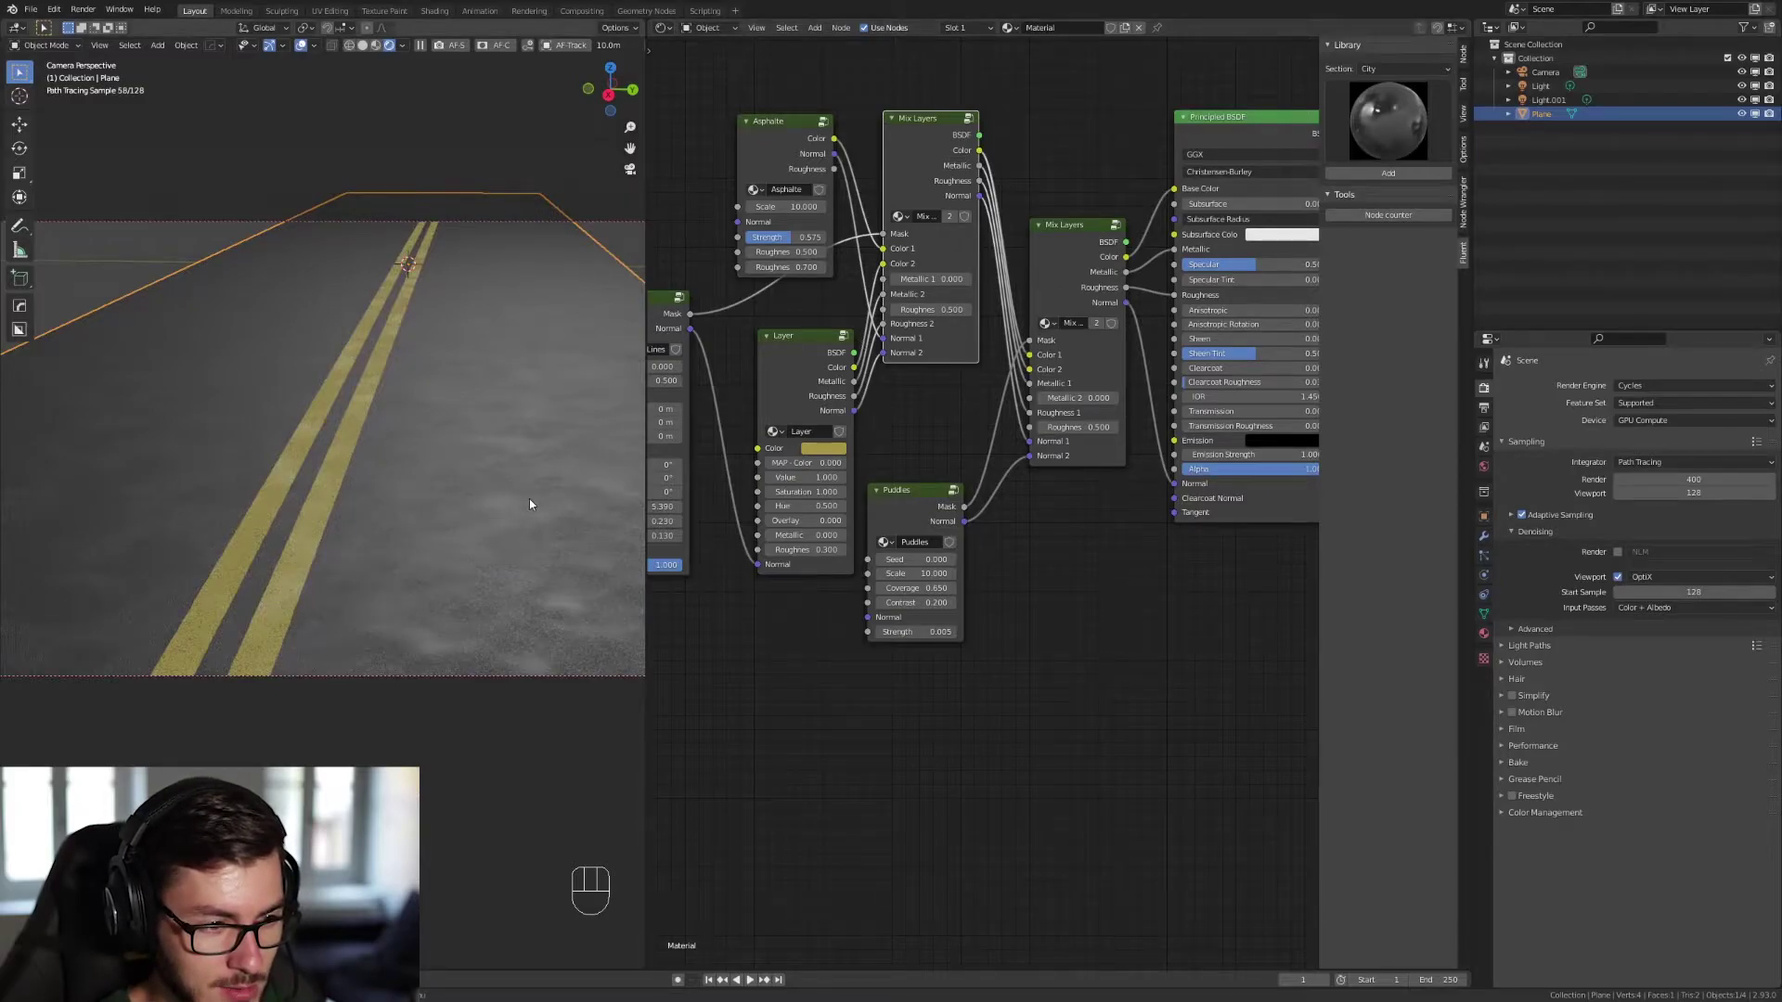
Orbit low over the road to inspect the puddles, then return to camera view.
left_click_drag(497, 500, 470, 508)
middle_click(438, 521)
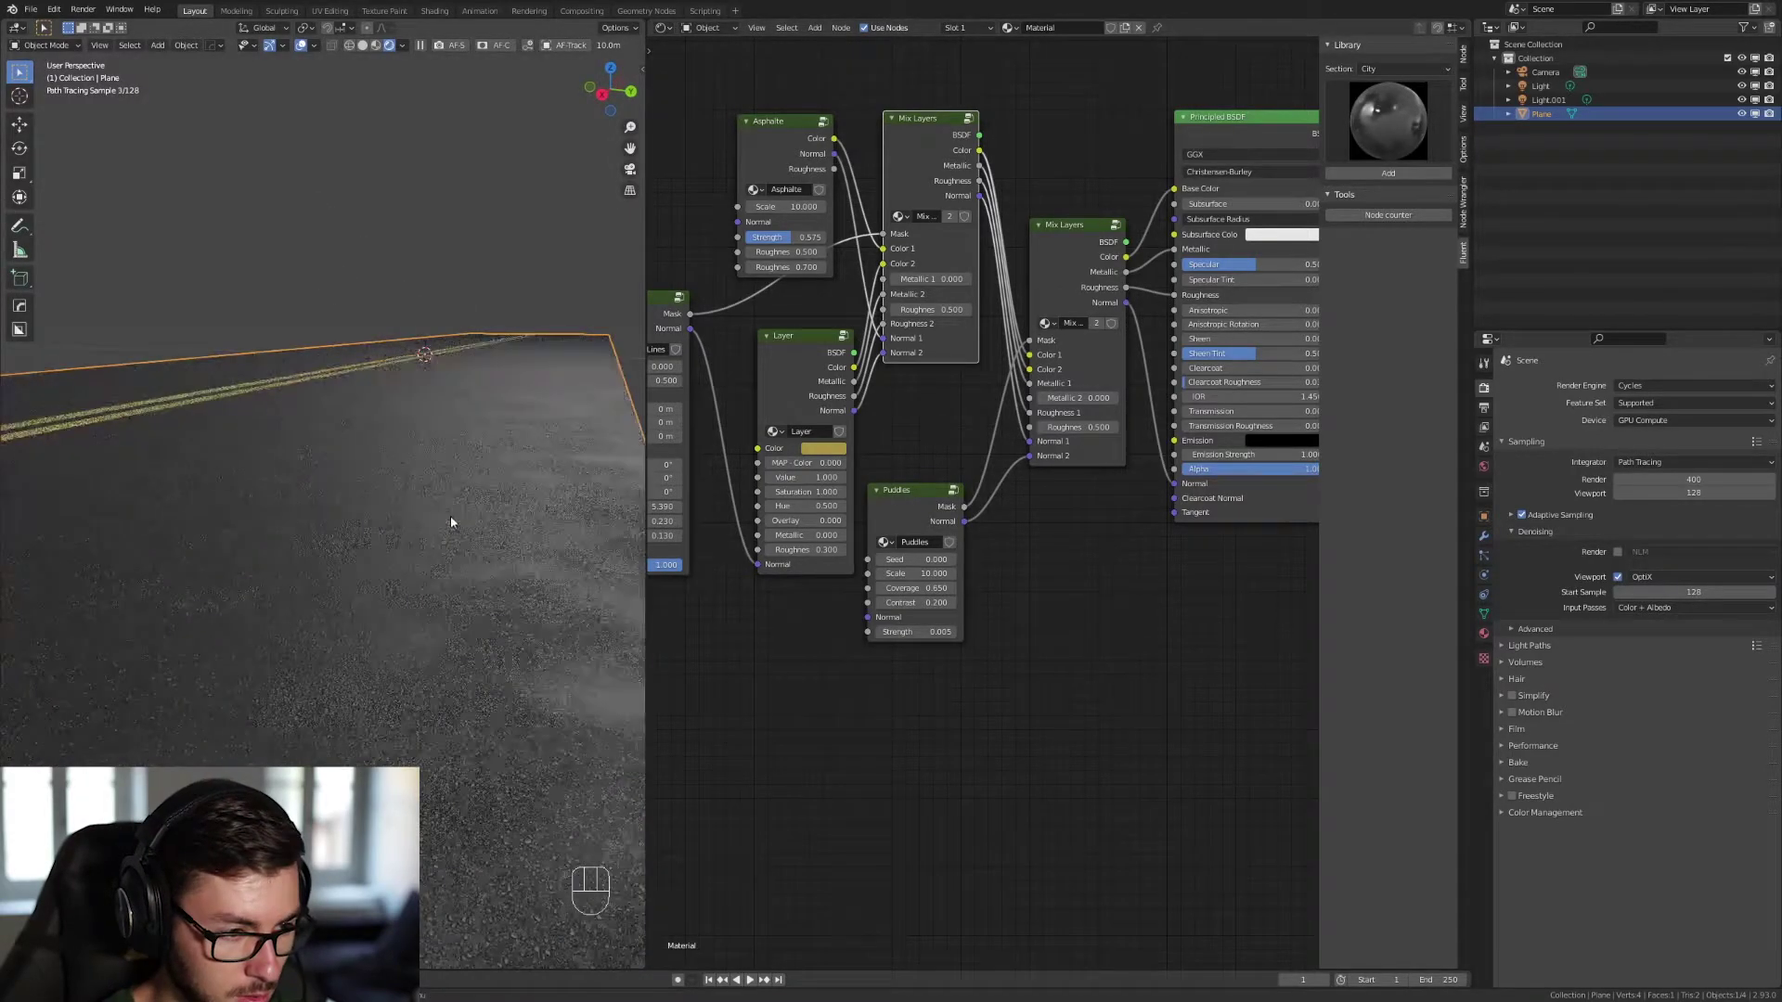
left_click_drag(585, 644, 415, 596)
key("KP_0")
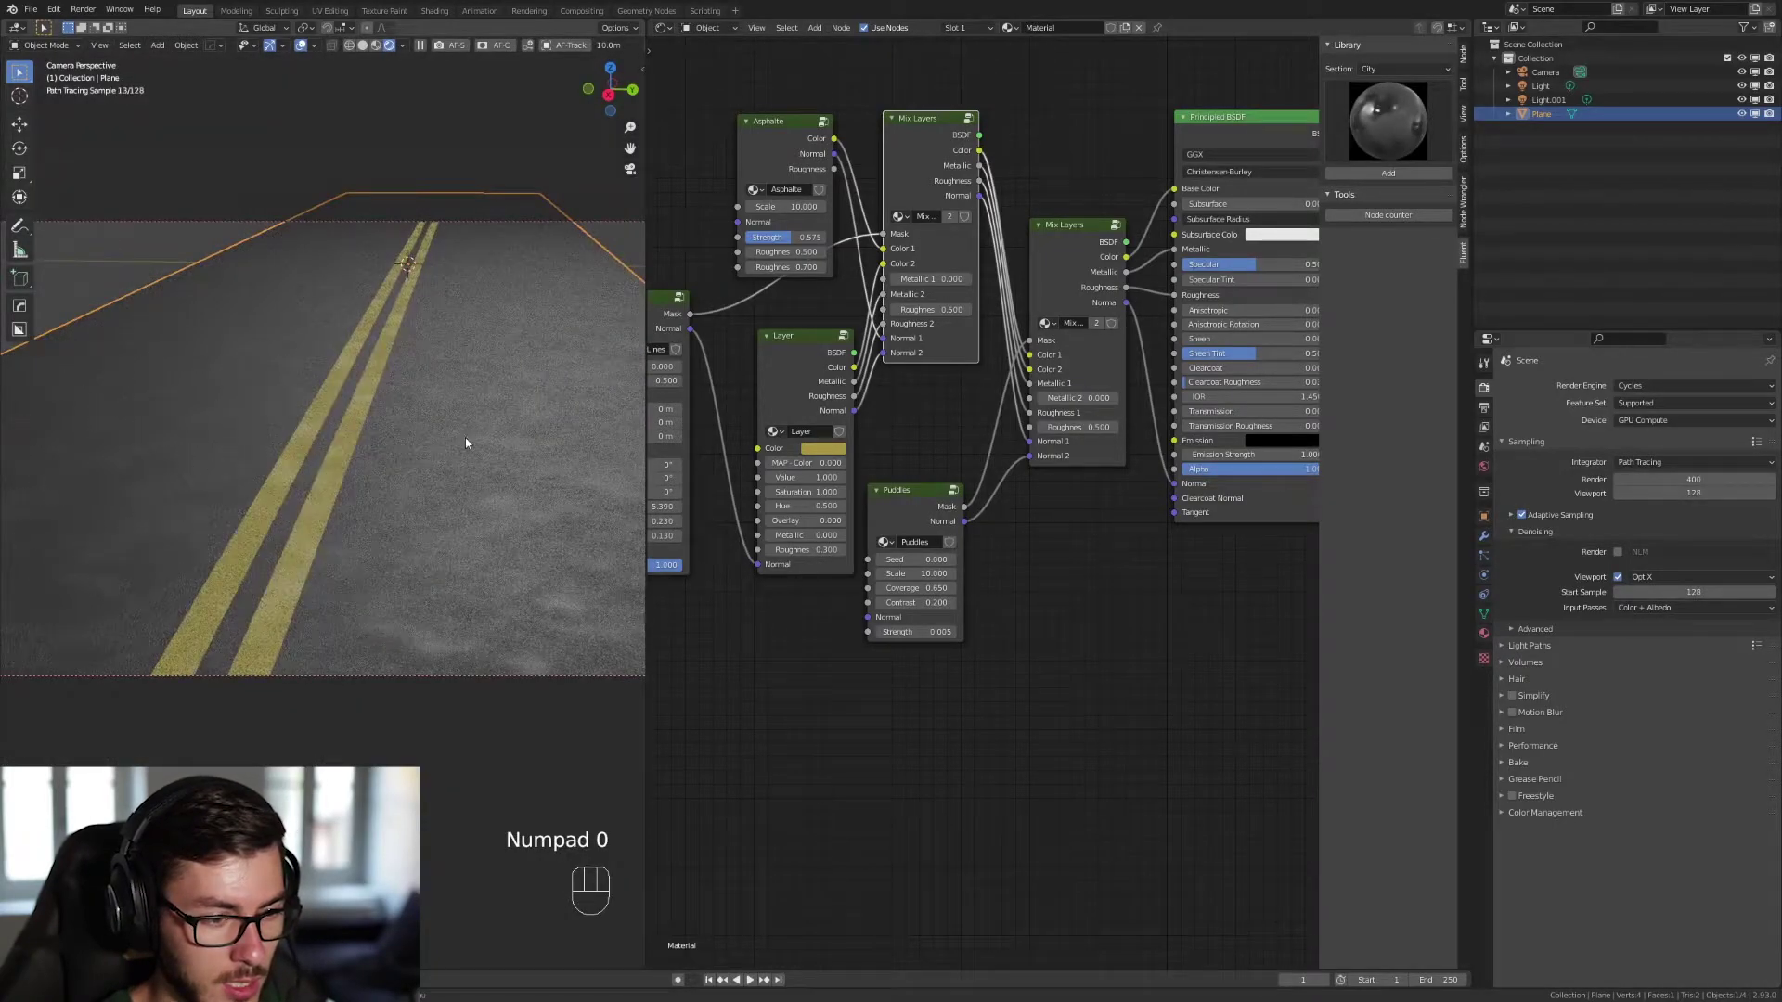
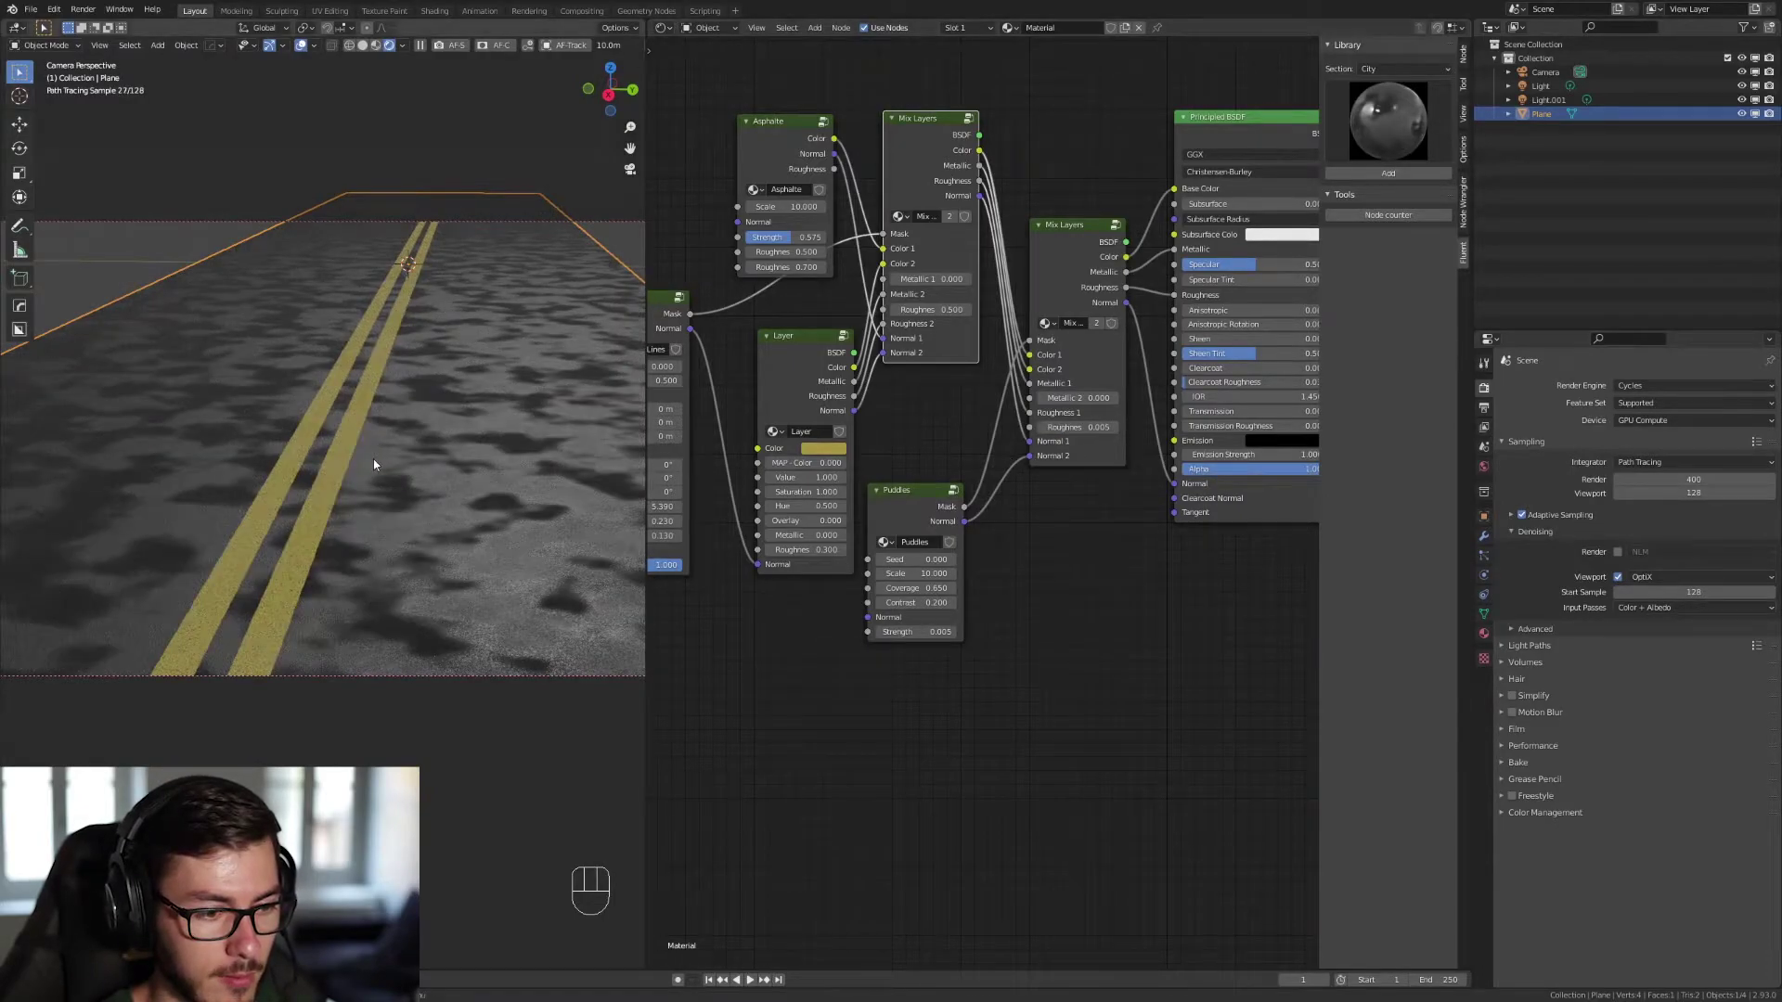
Orbit around the road to inspect the puddle patches and return to camera view.
left_click_drag(414, 456, 385, 463)
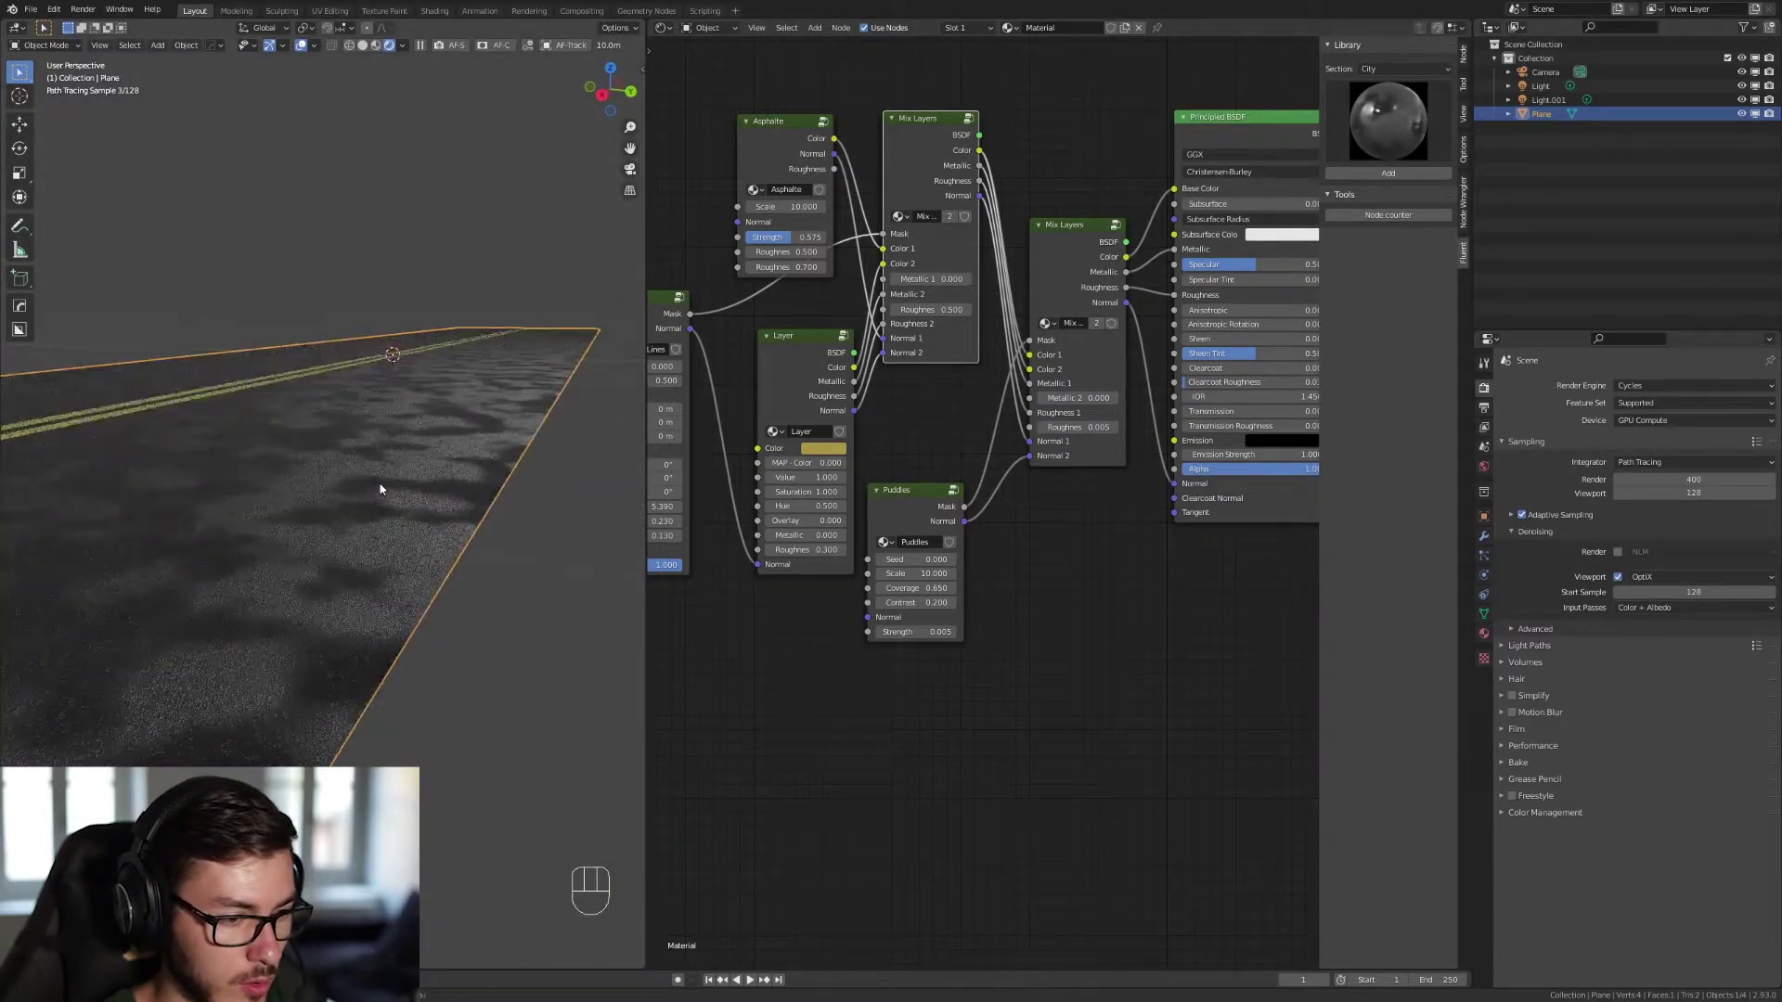
middle_click(395, 513)
left_click_drag(403, 513, 356, 487)
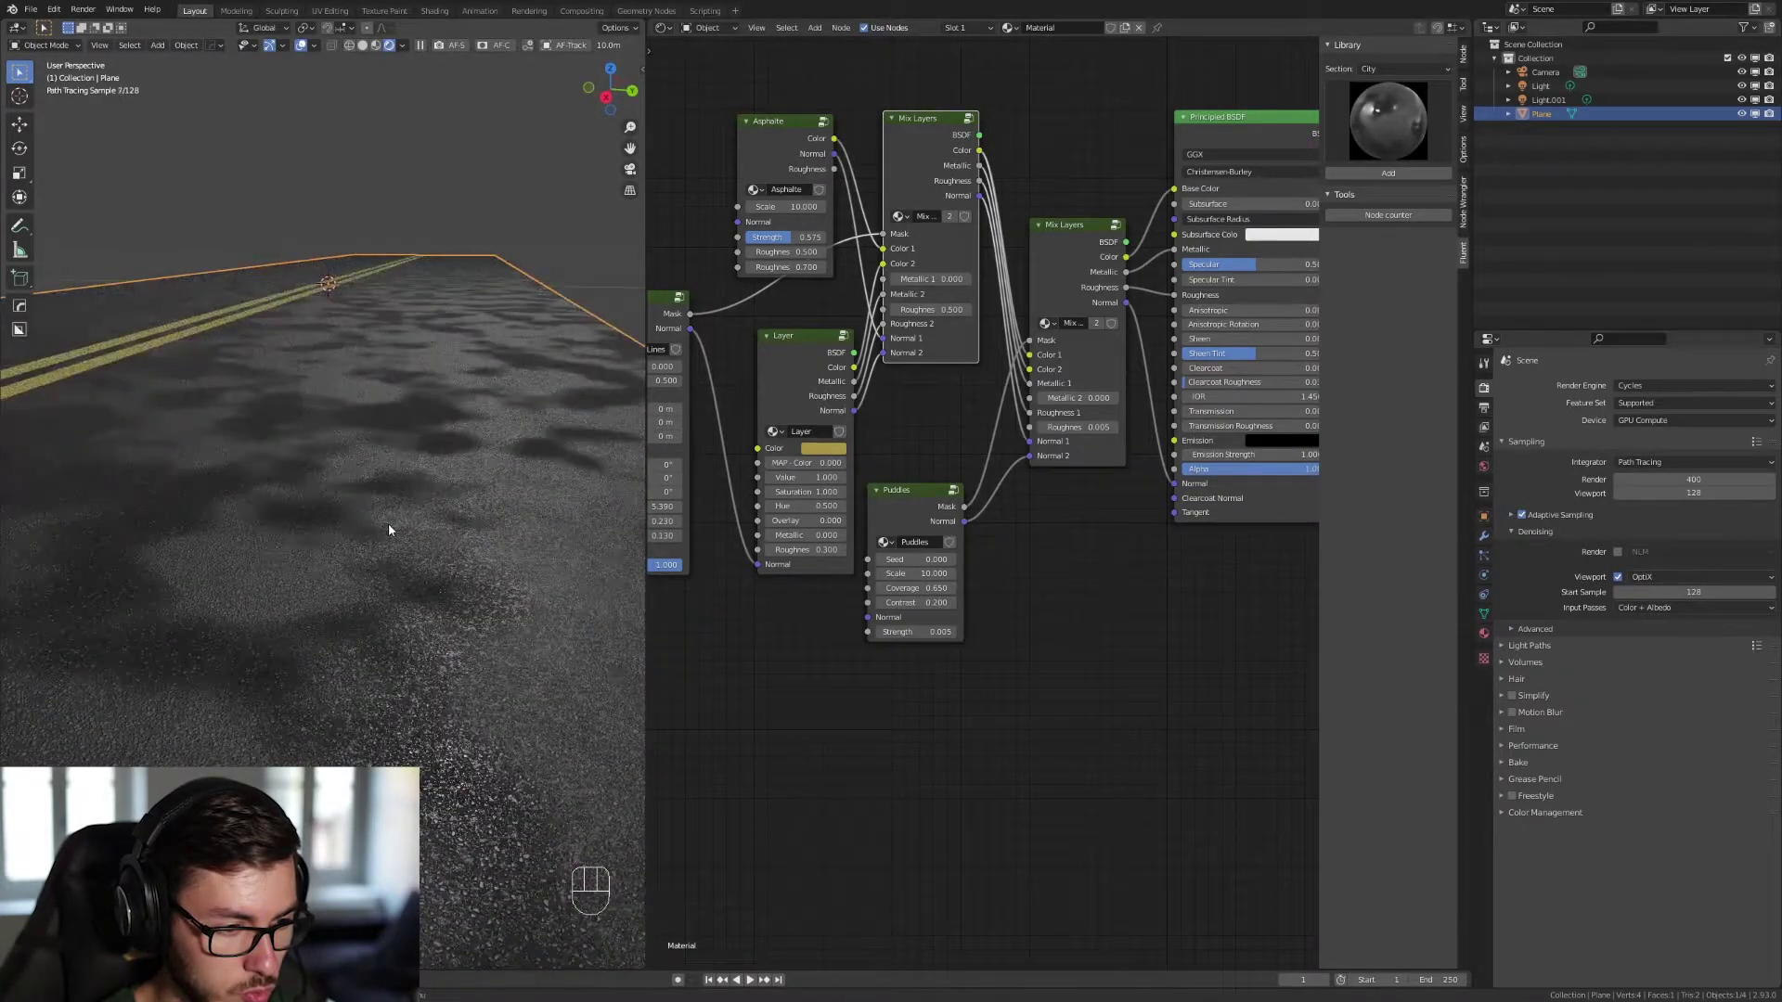
middle_click(390, 528)
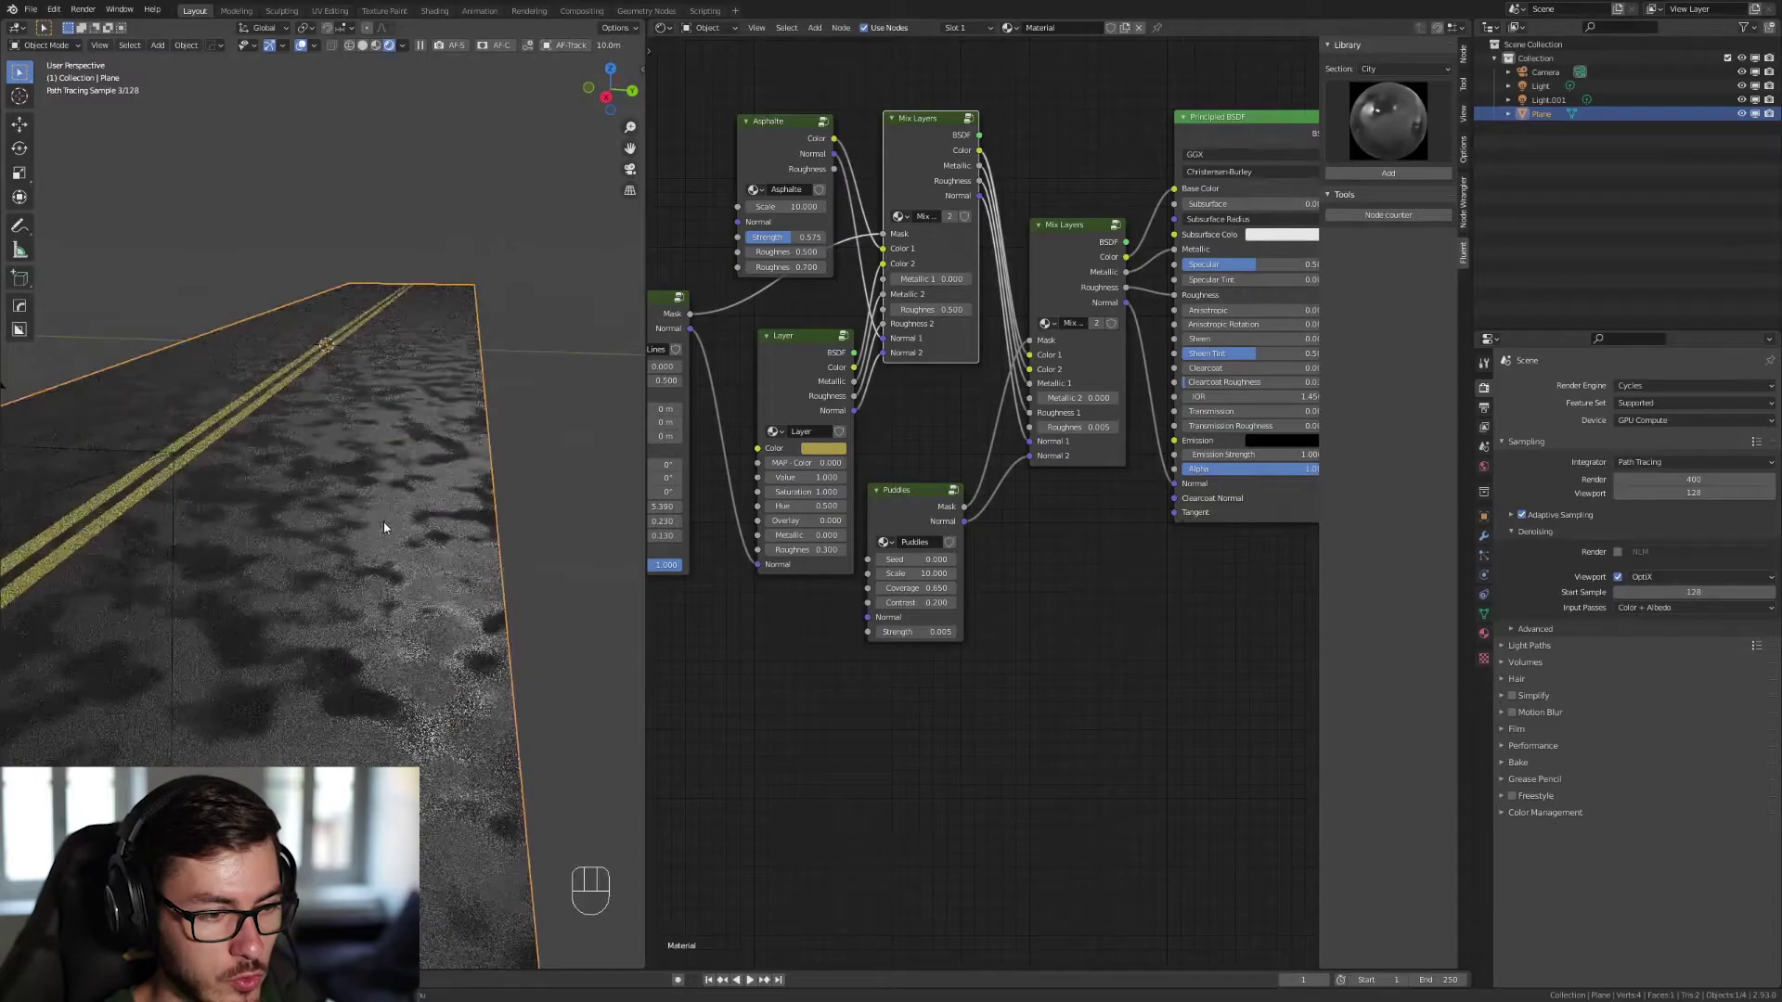
key("KP_0")
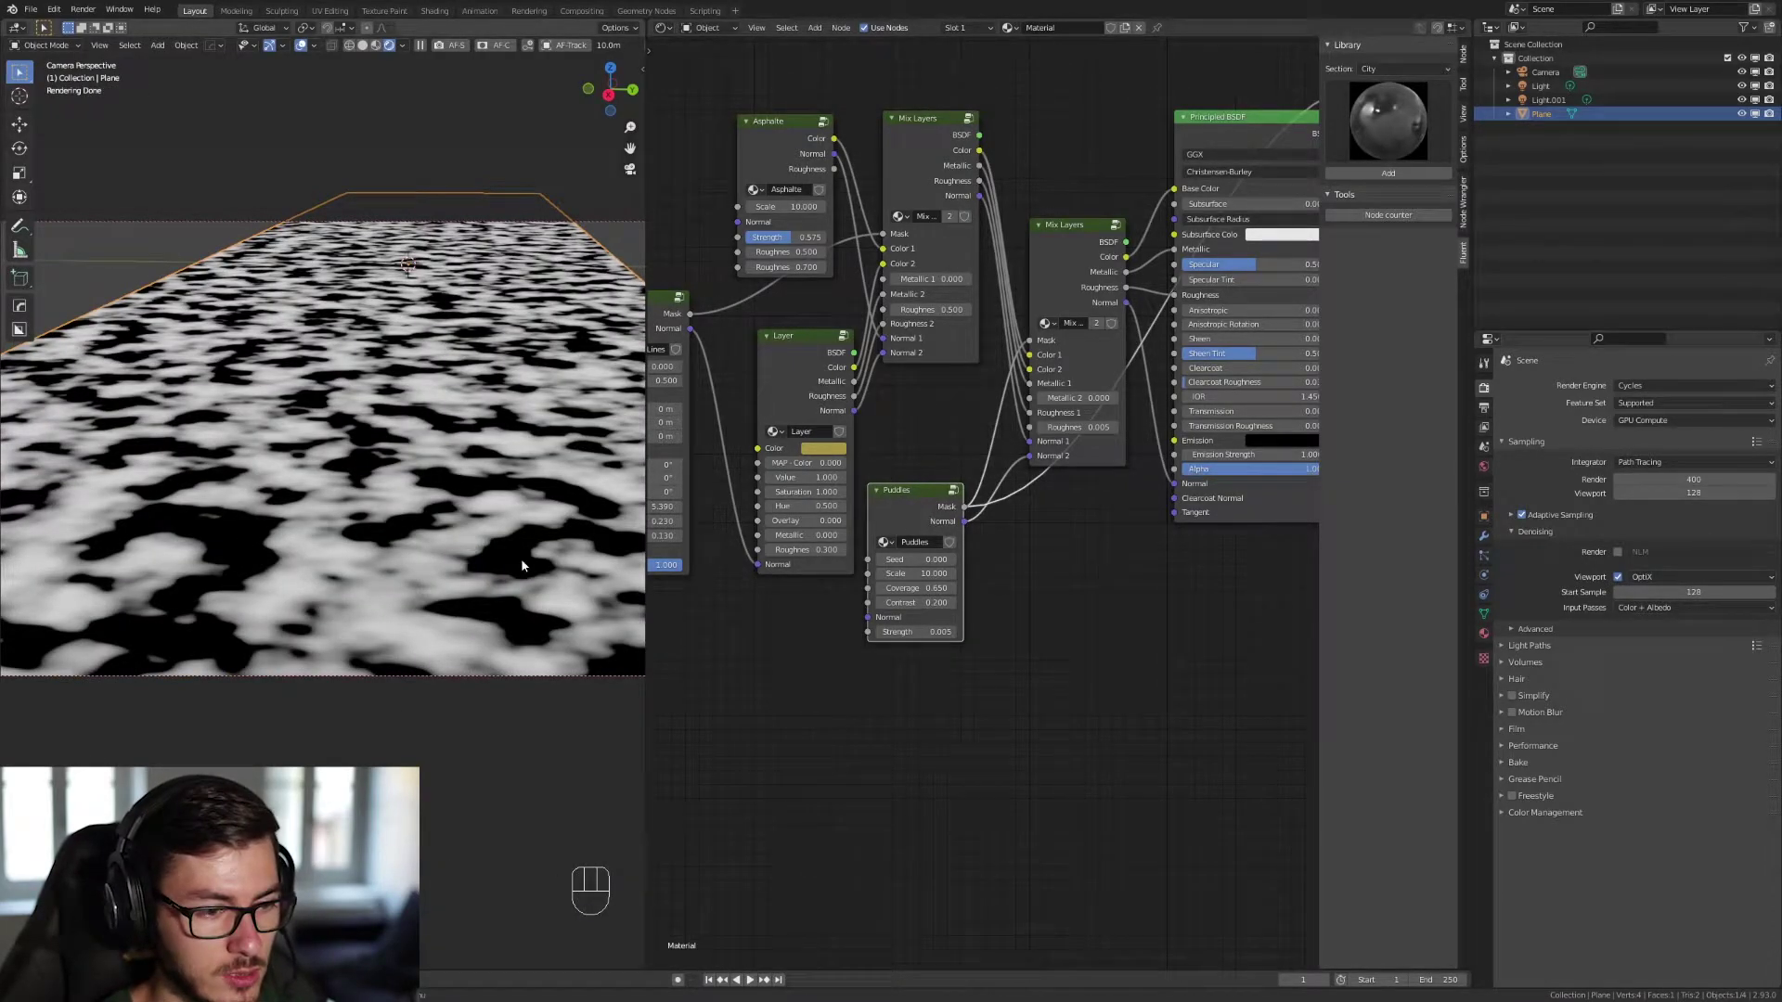
Set Puddles Scale 2.7 and Coverage 0.75, then restore the full material preview.
left_click(1204, 135)
left_click(918, 507)
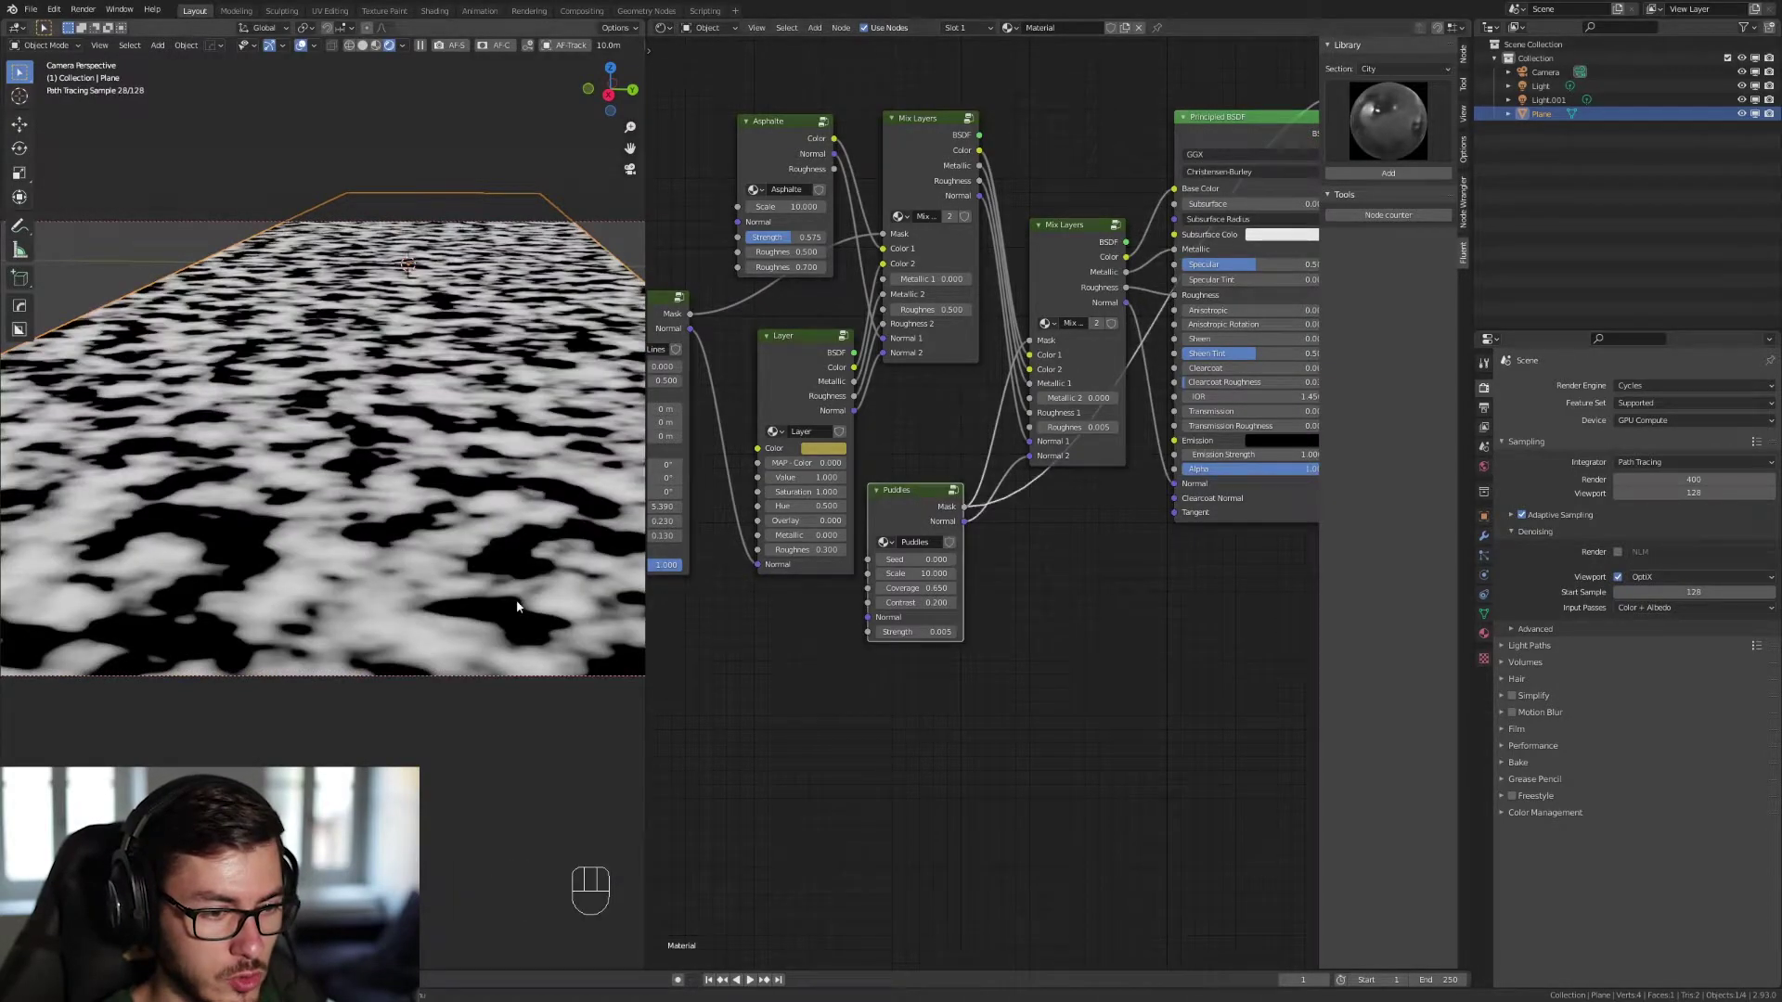
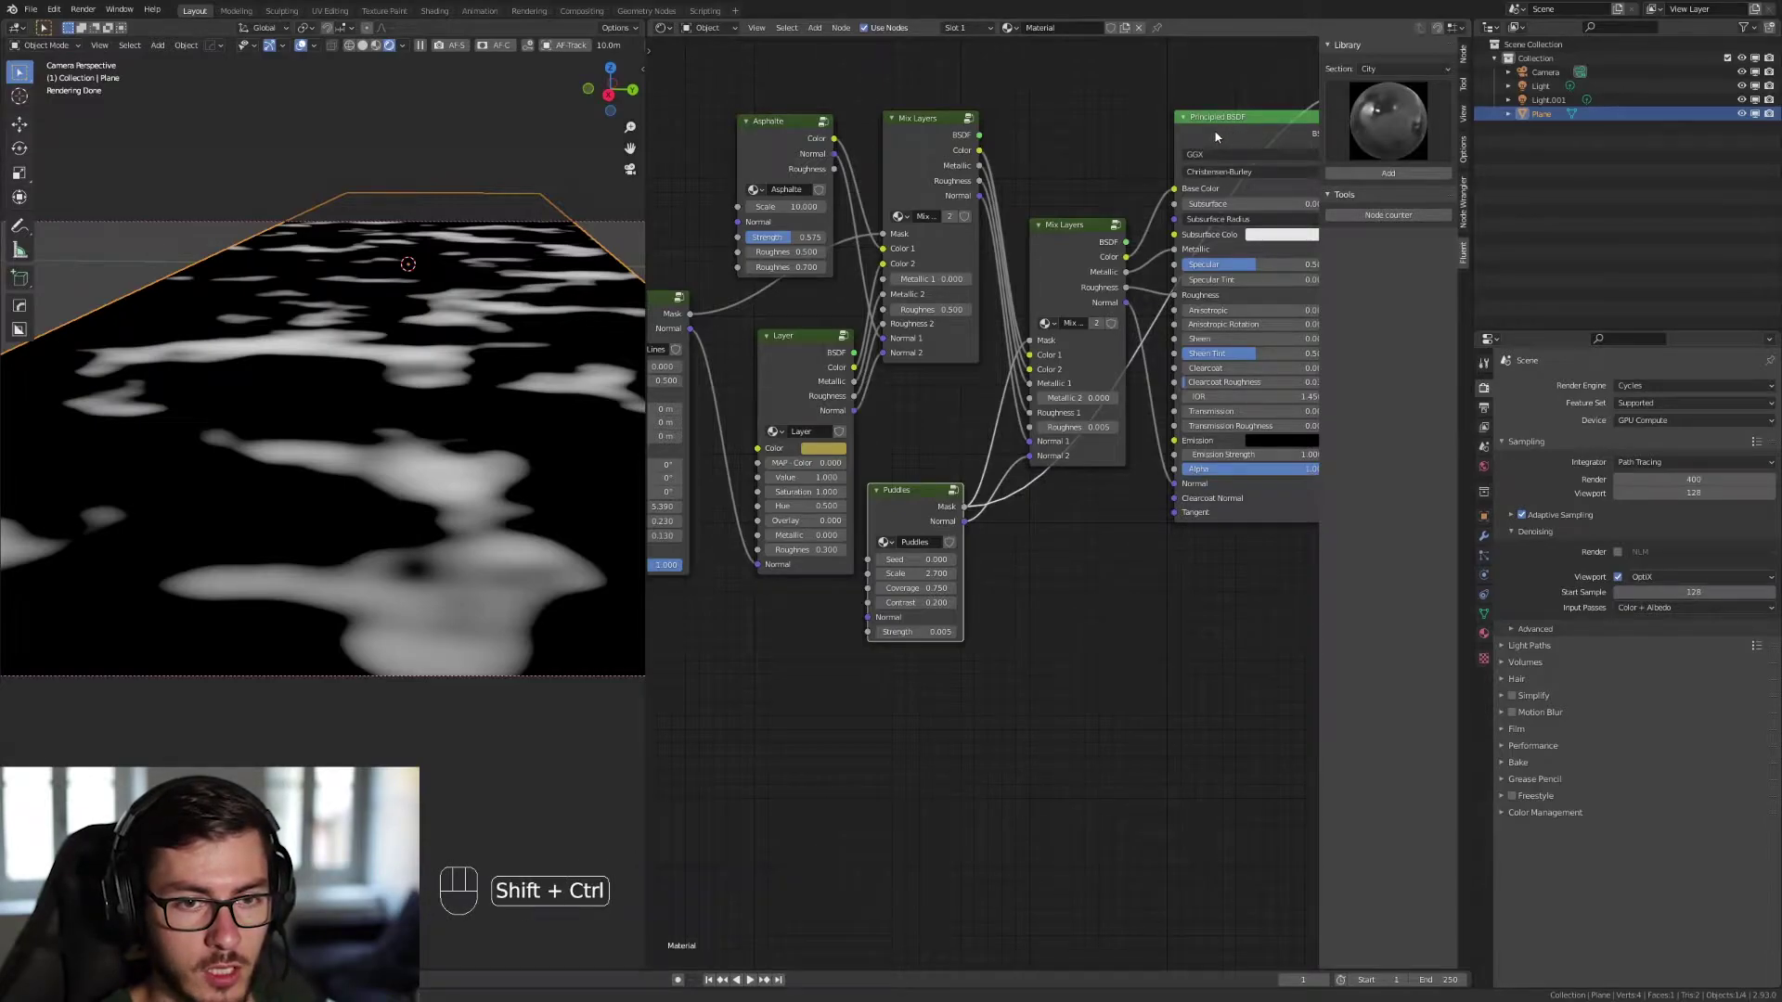
left_click(1217, 141)
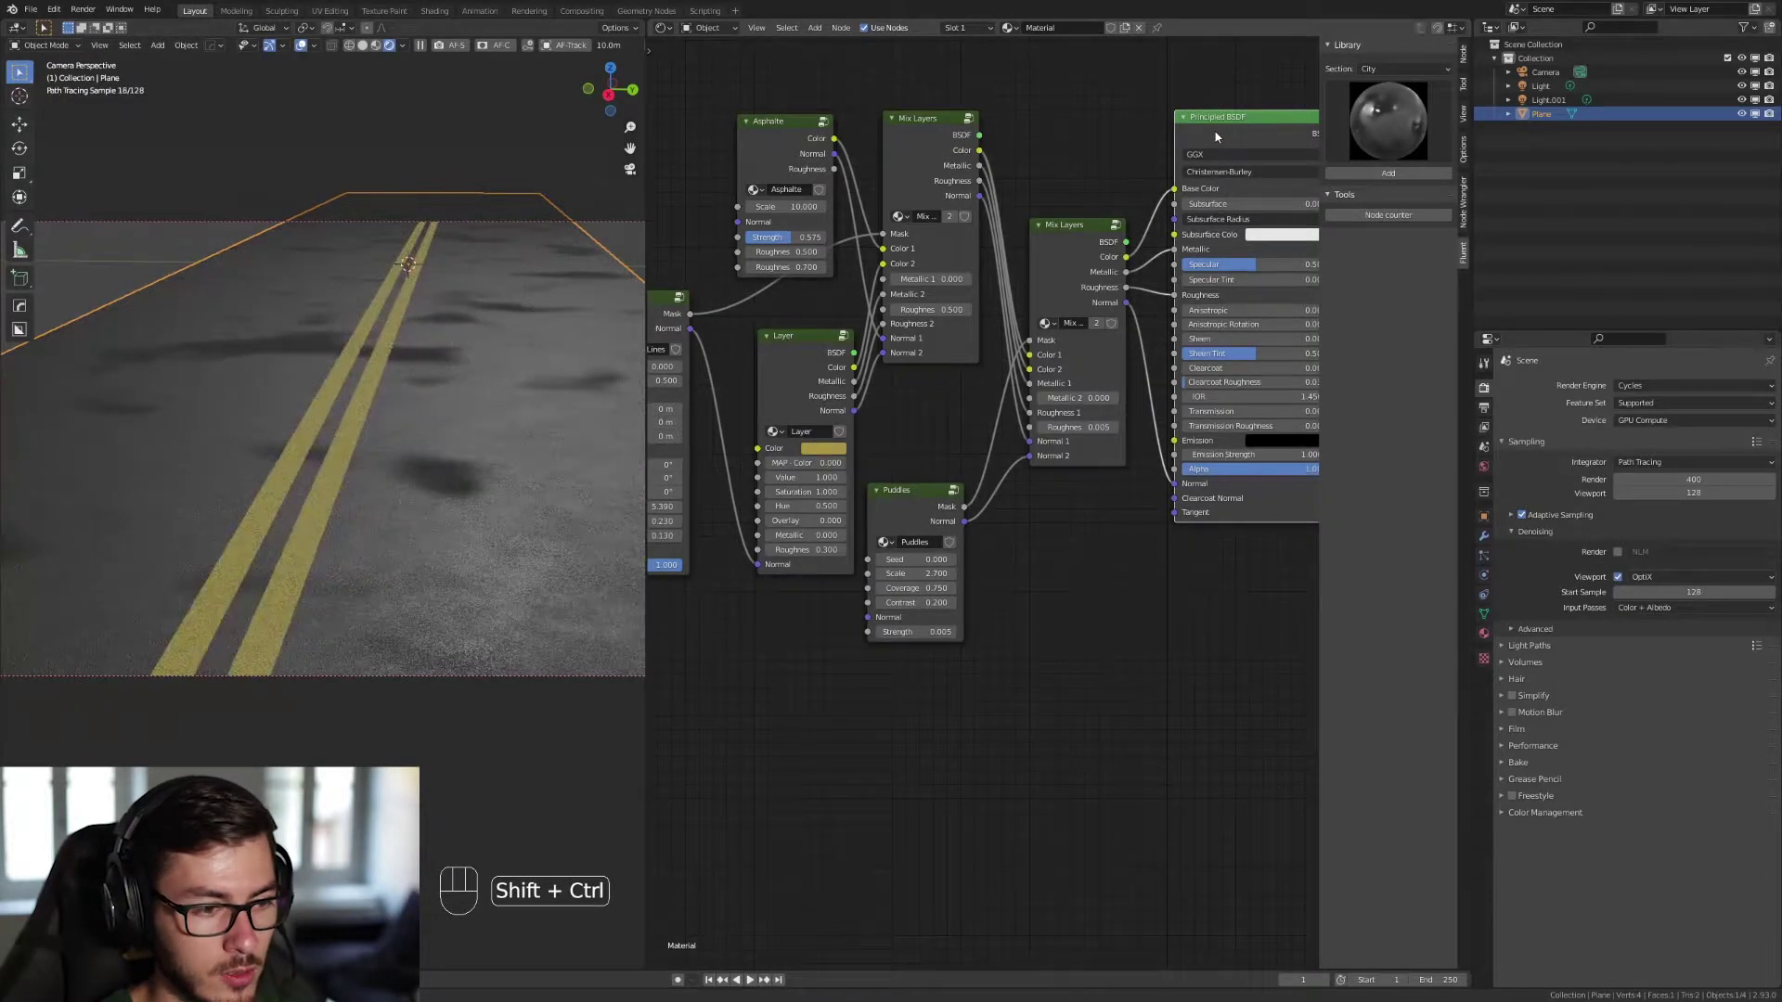
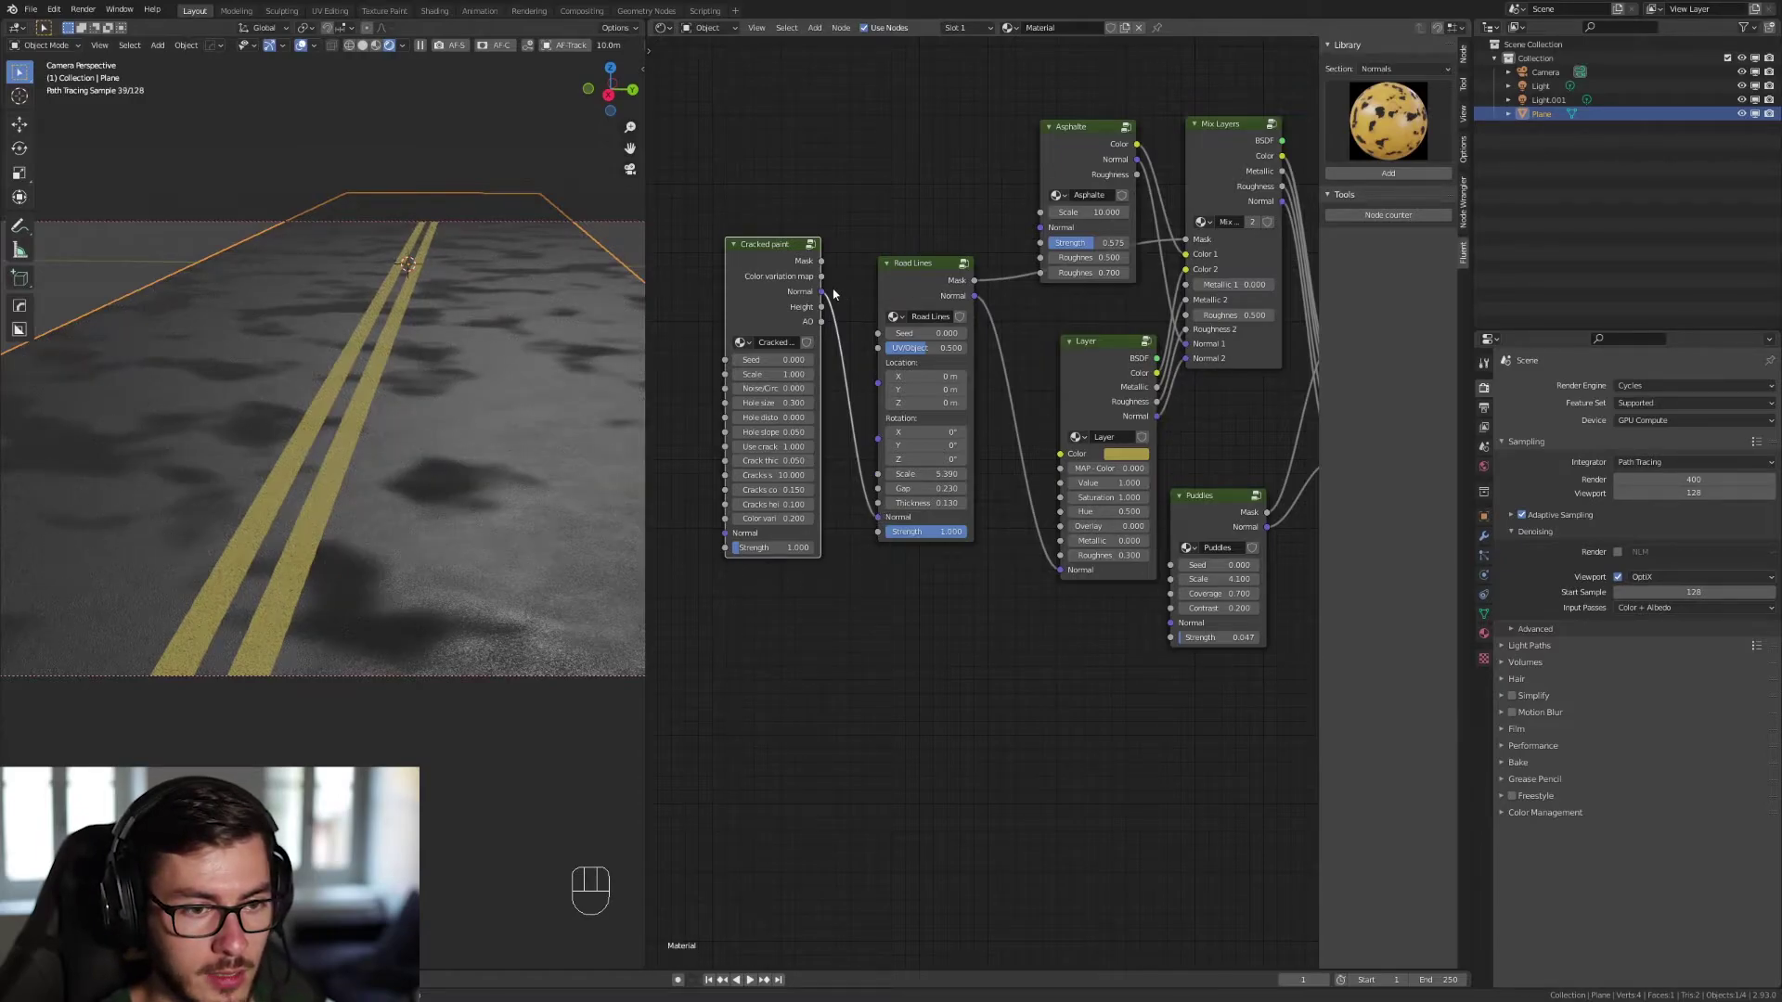
Plug Cracked paint Normal into the Asphalt layer and preview its mask and normal outputs.
left_click_drag(847, 285, 1054, 231)
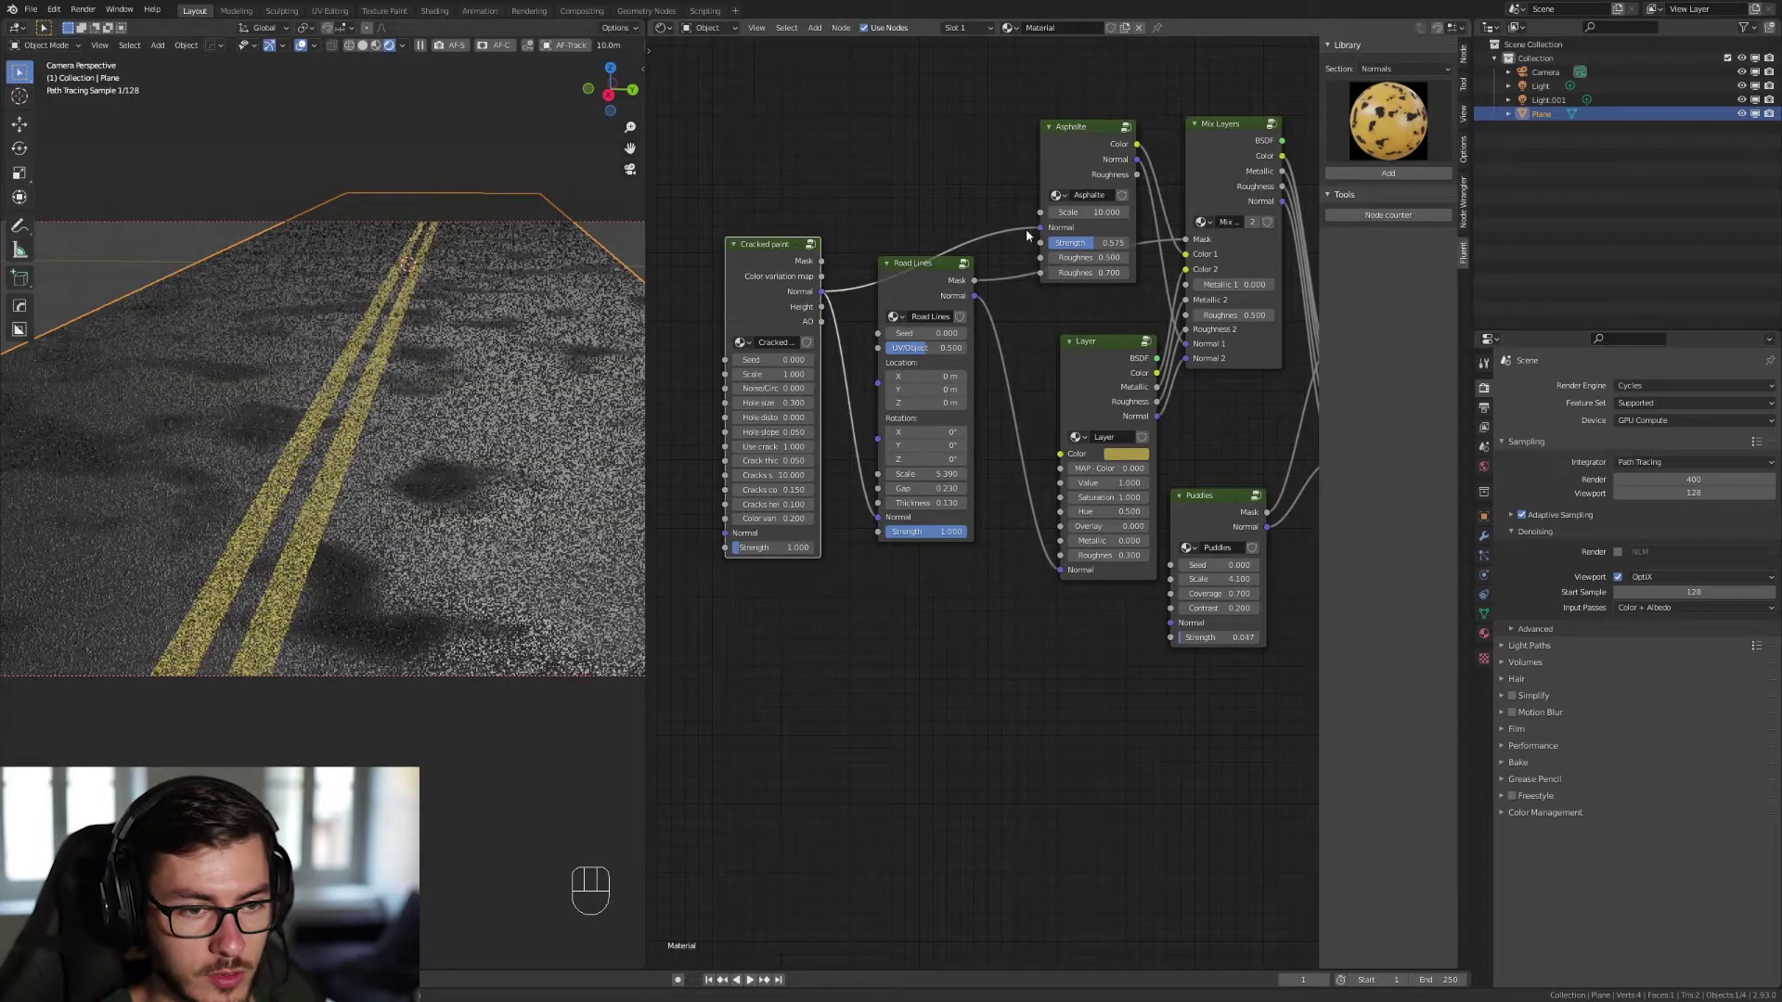
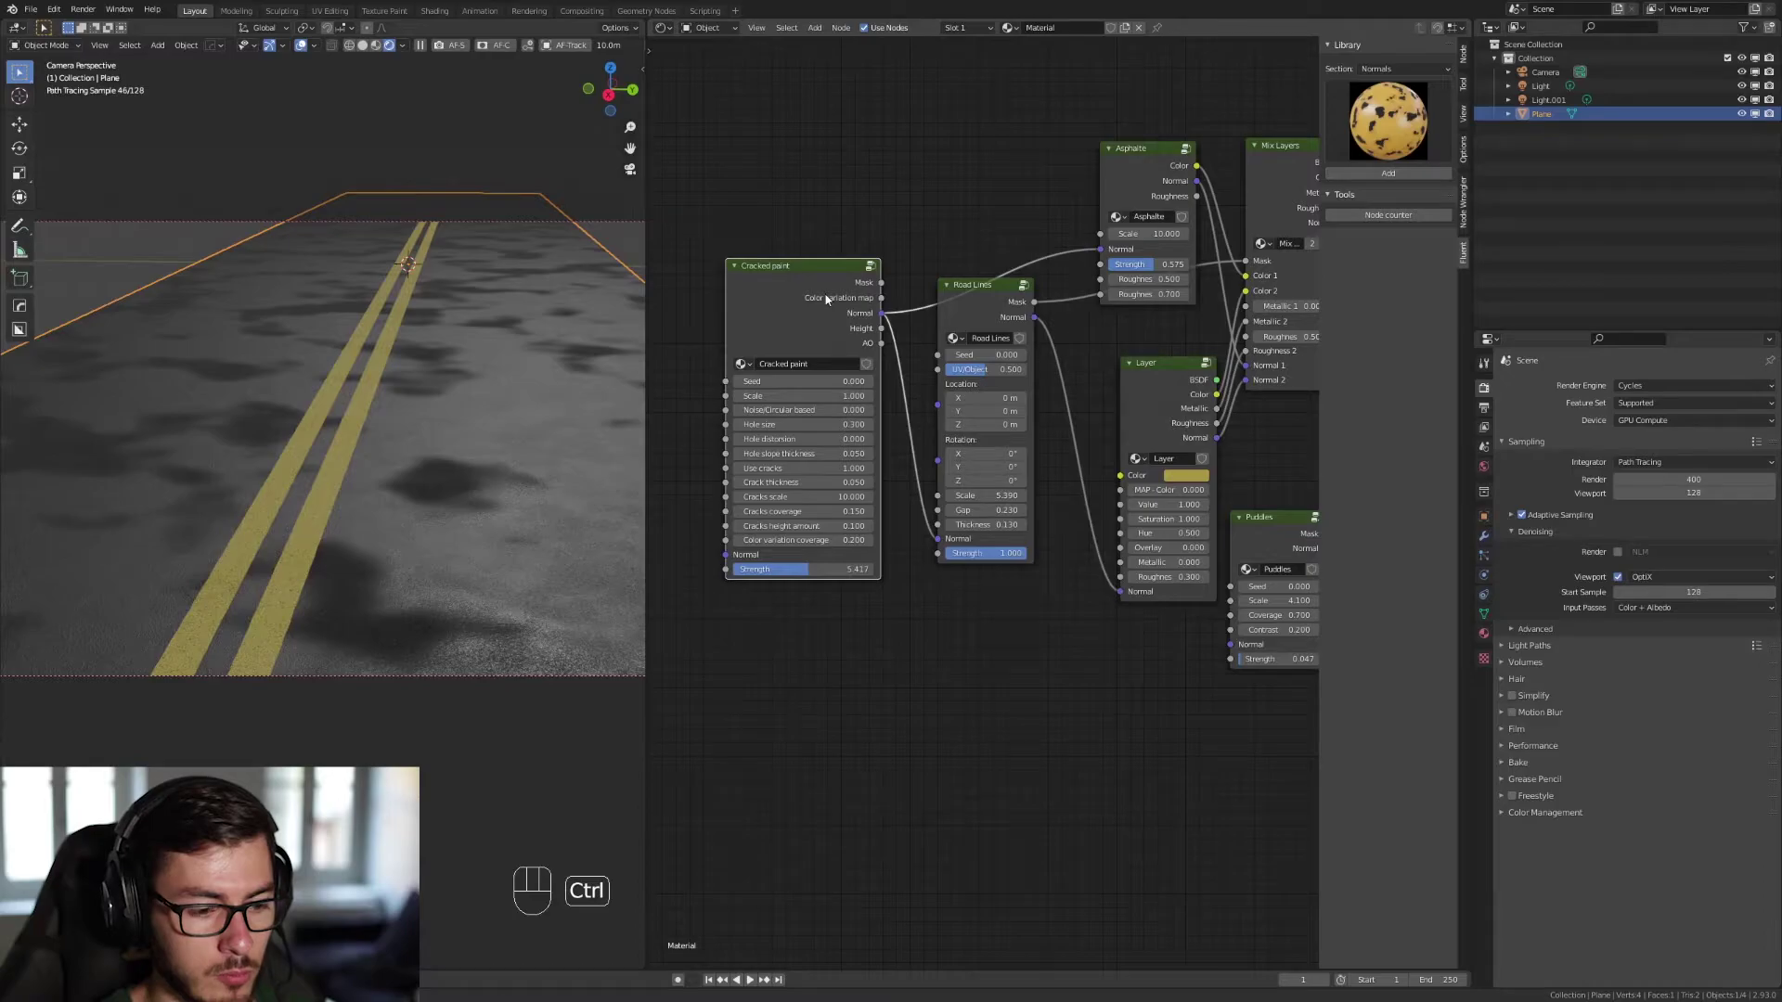
left_click(809, 296)
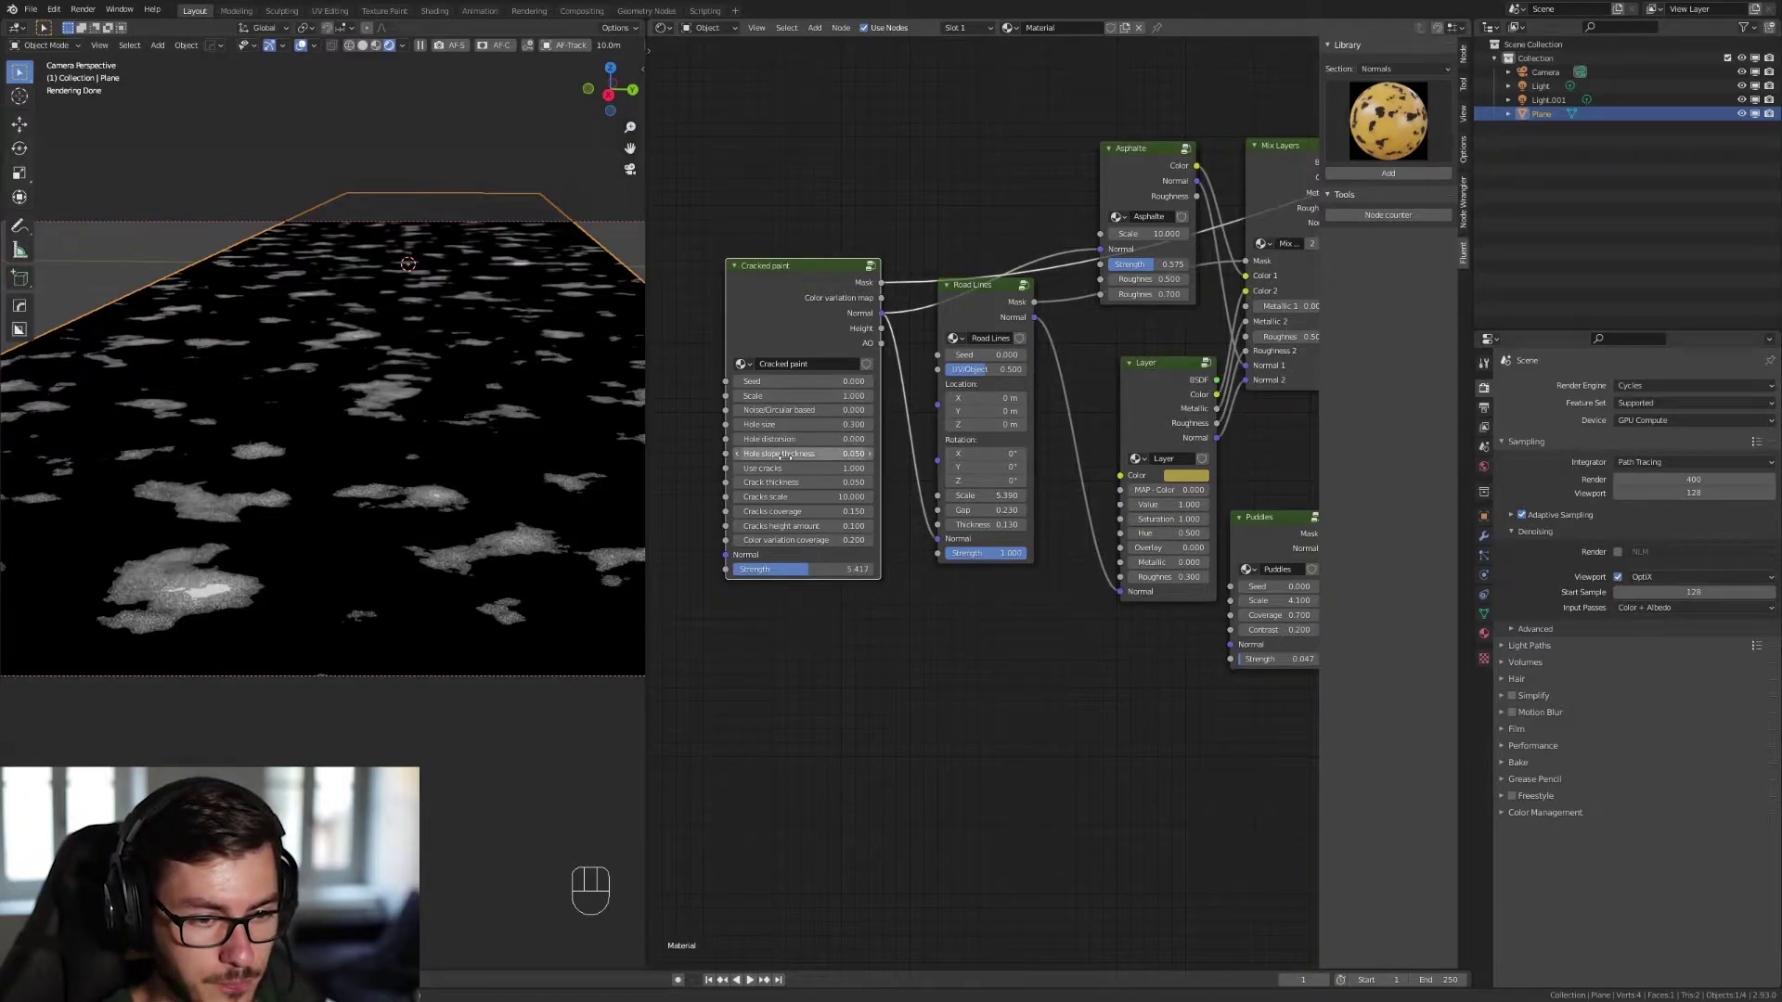
double_click(806, 280)
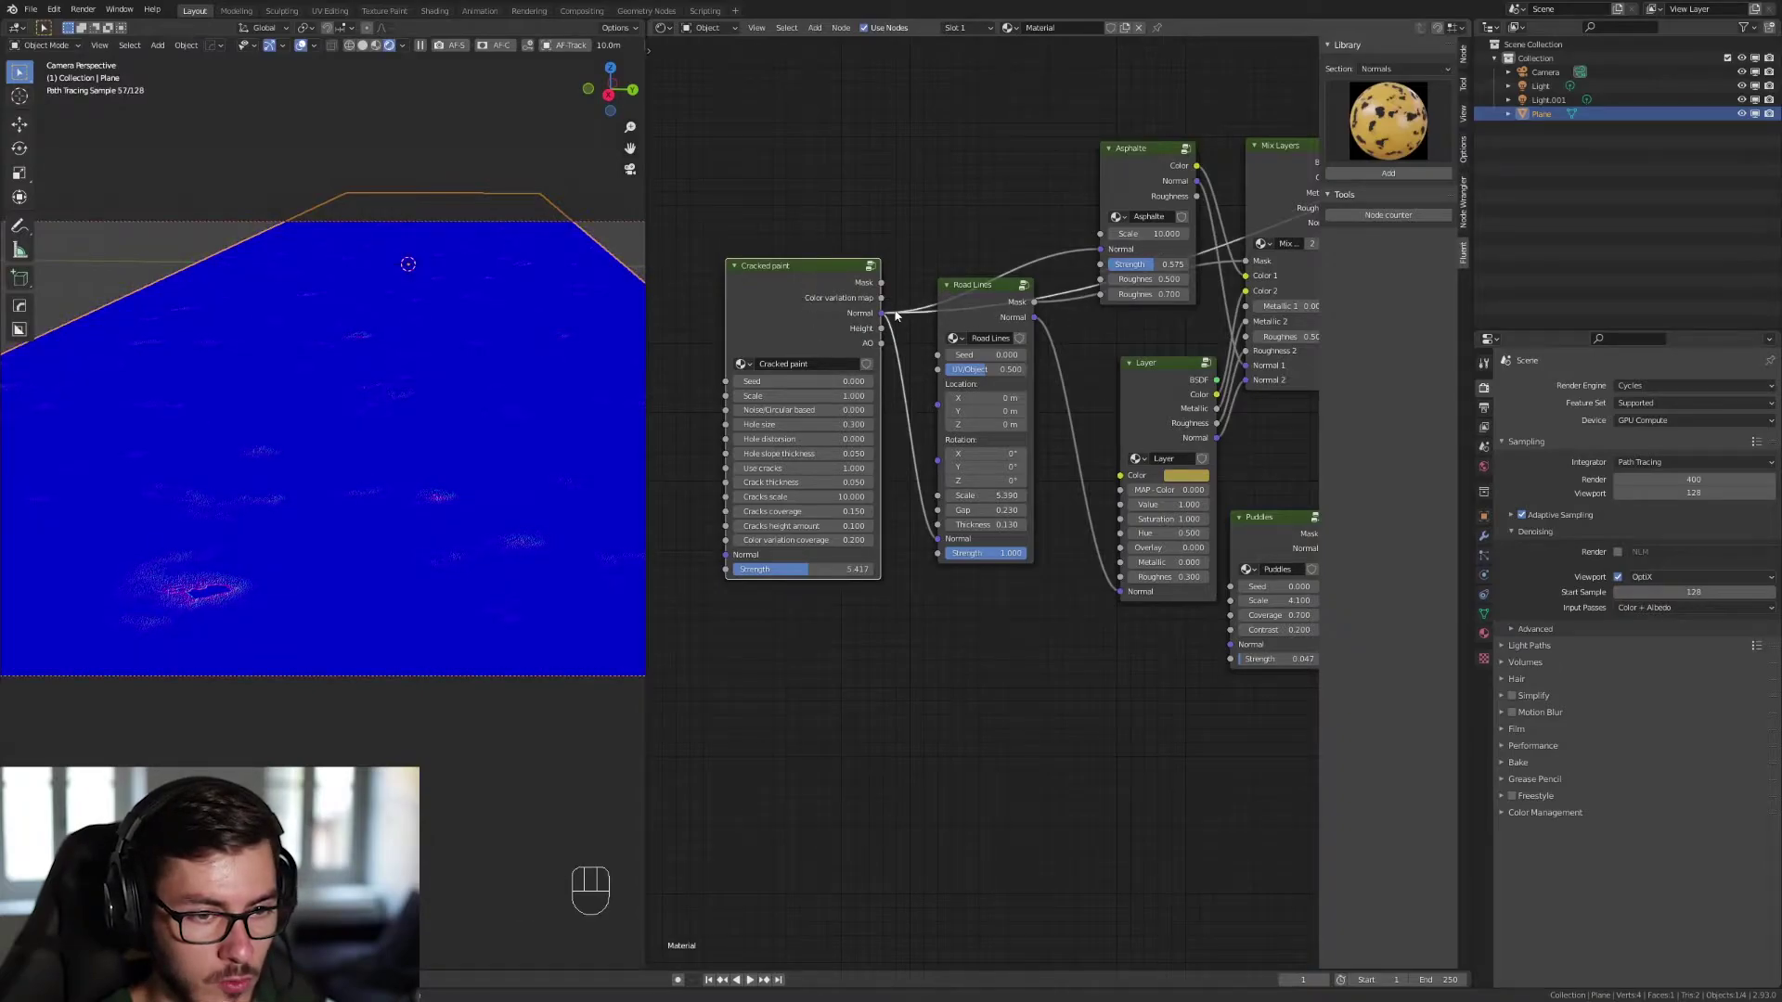
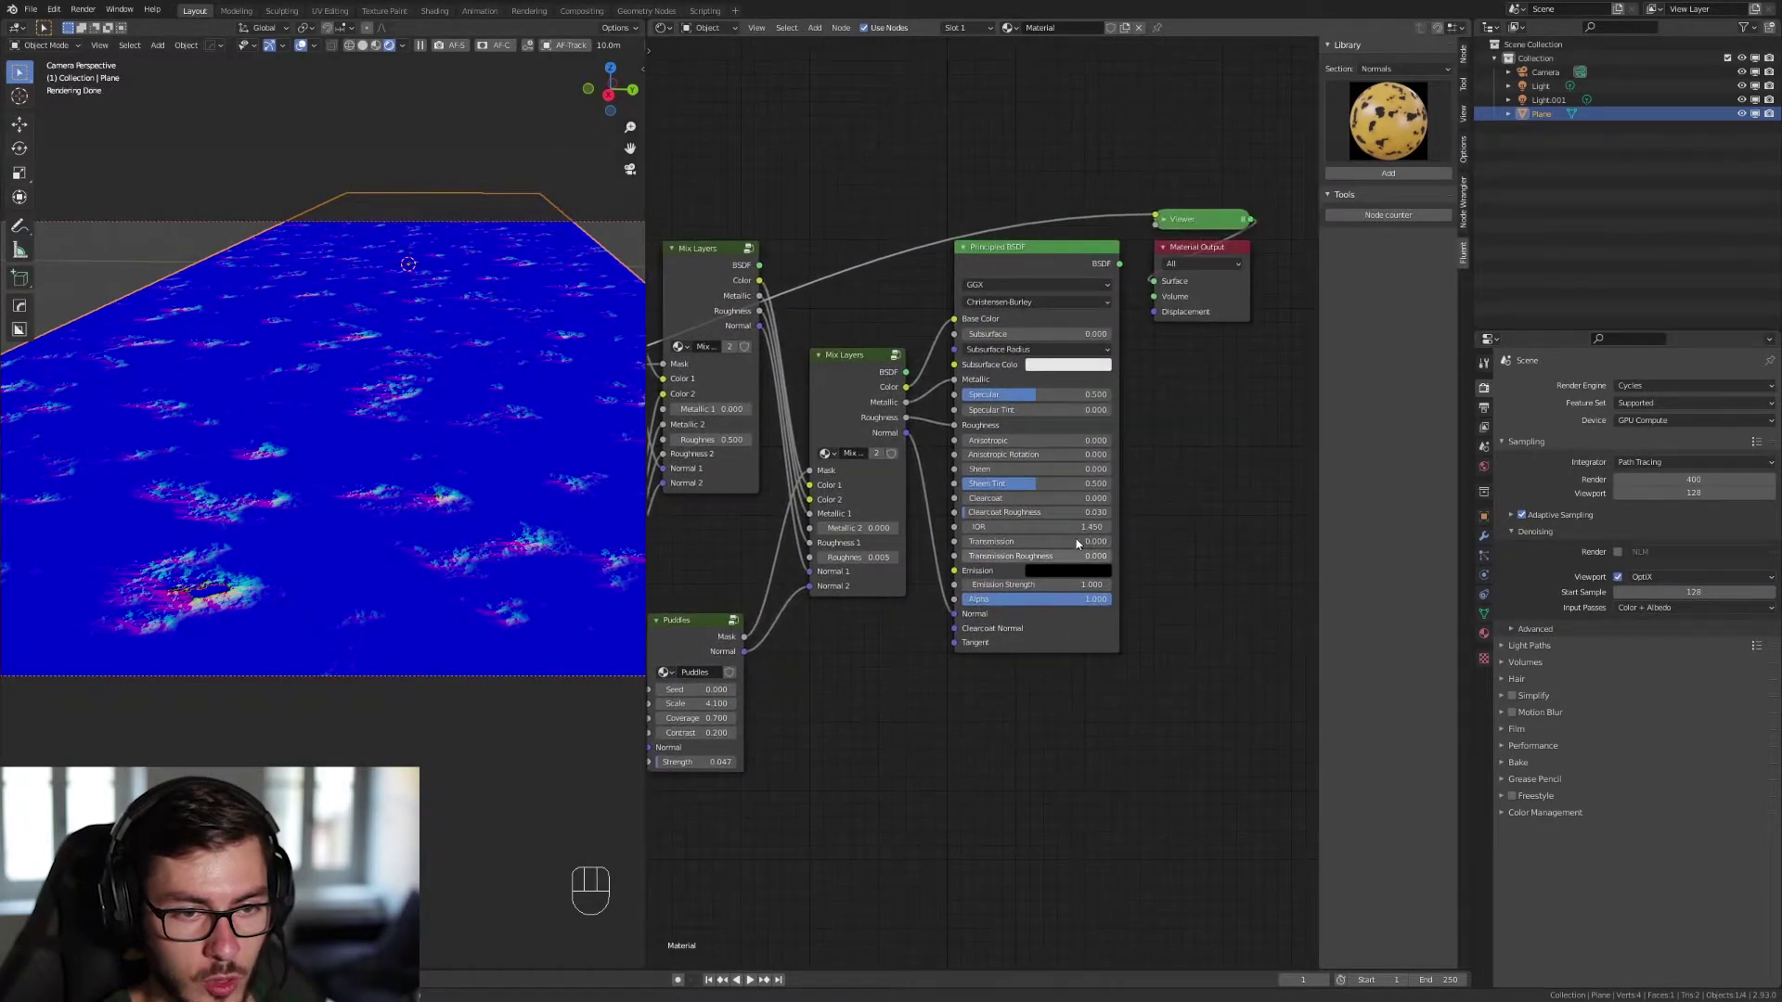
Exit the viewer so the full road material with cracked-paint bumps renders again.
left_click(1027, 260)
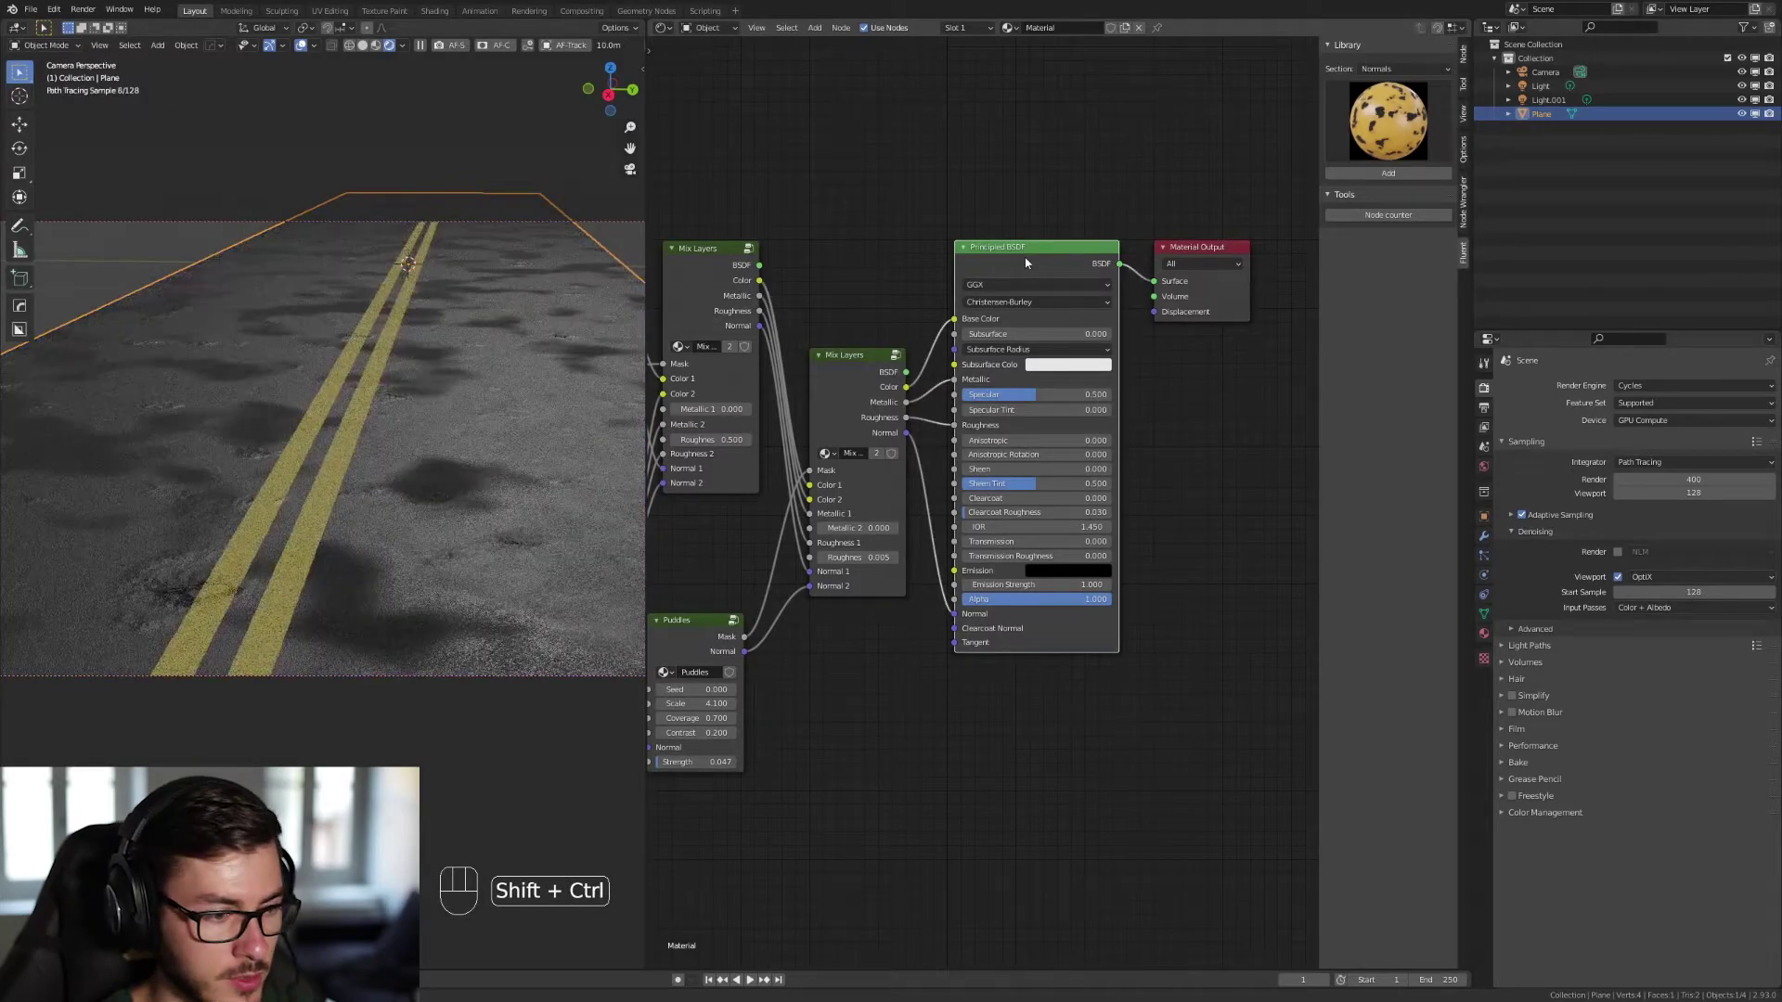
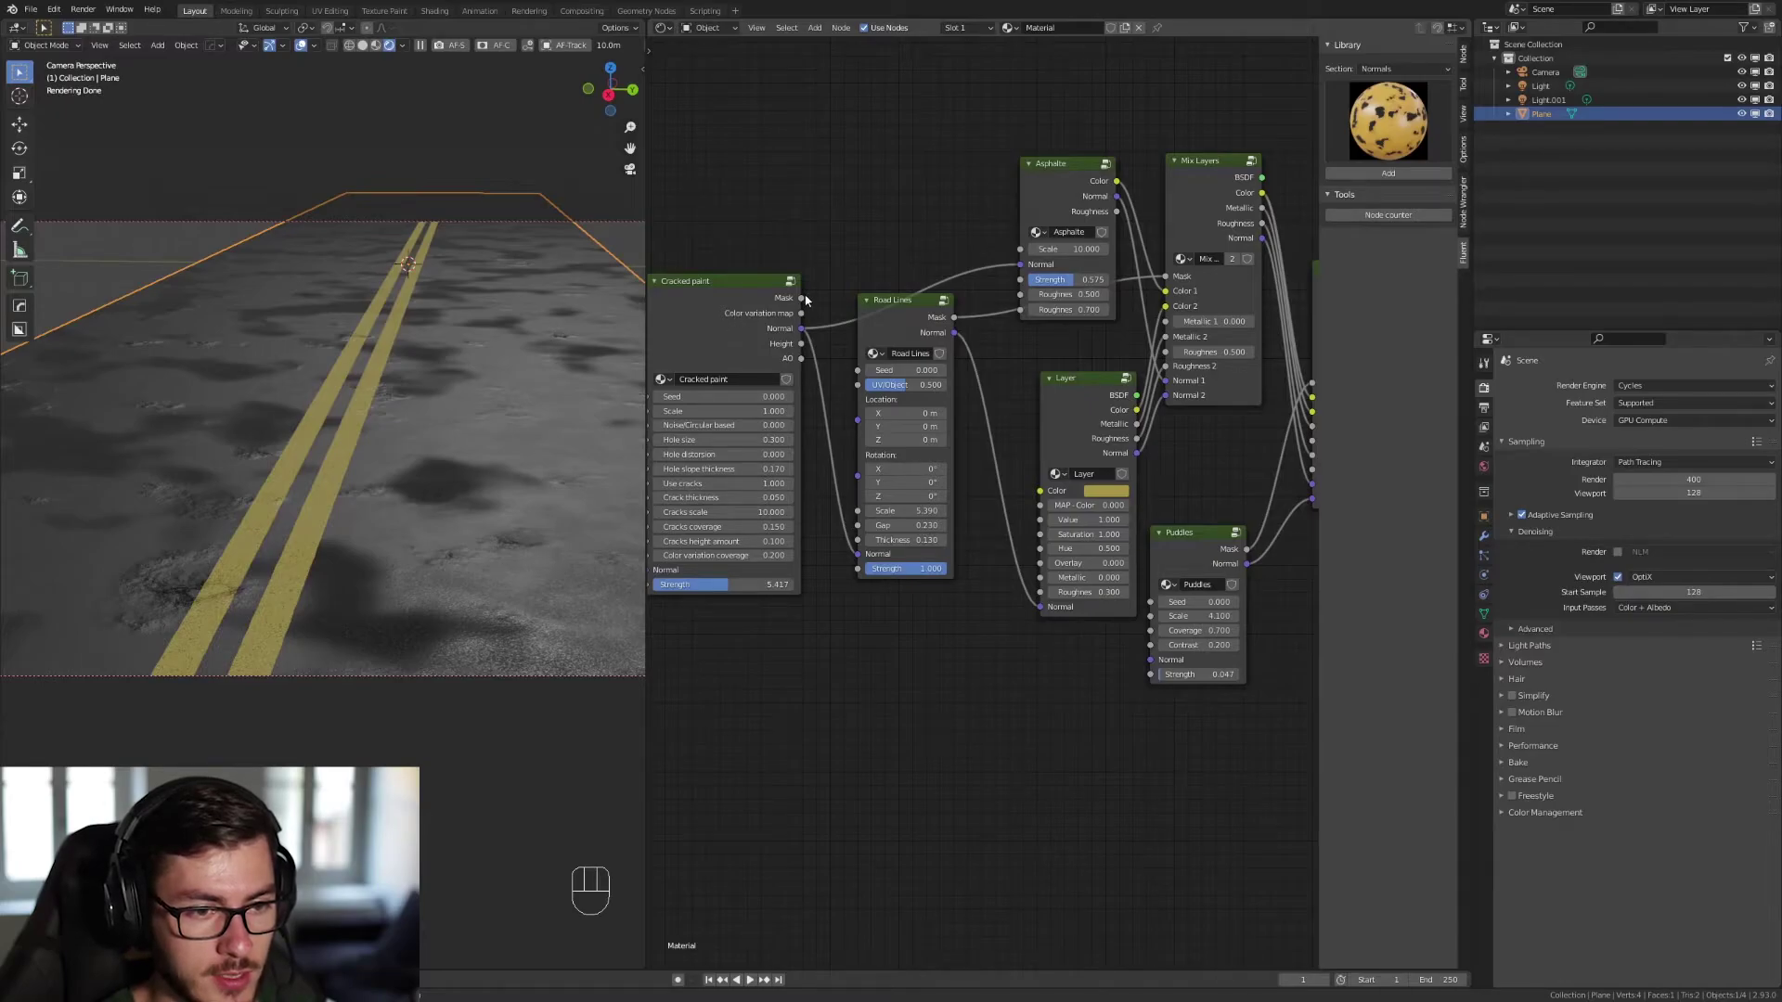
Place a new Mix Layers node beside the Principled BSDF with its Color 2 set to orange.
left_click(807, 298)
left_click_drag(811, 306, 965, 248)
left_click(803, 302)
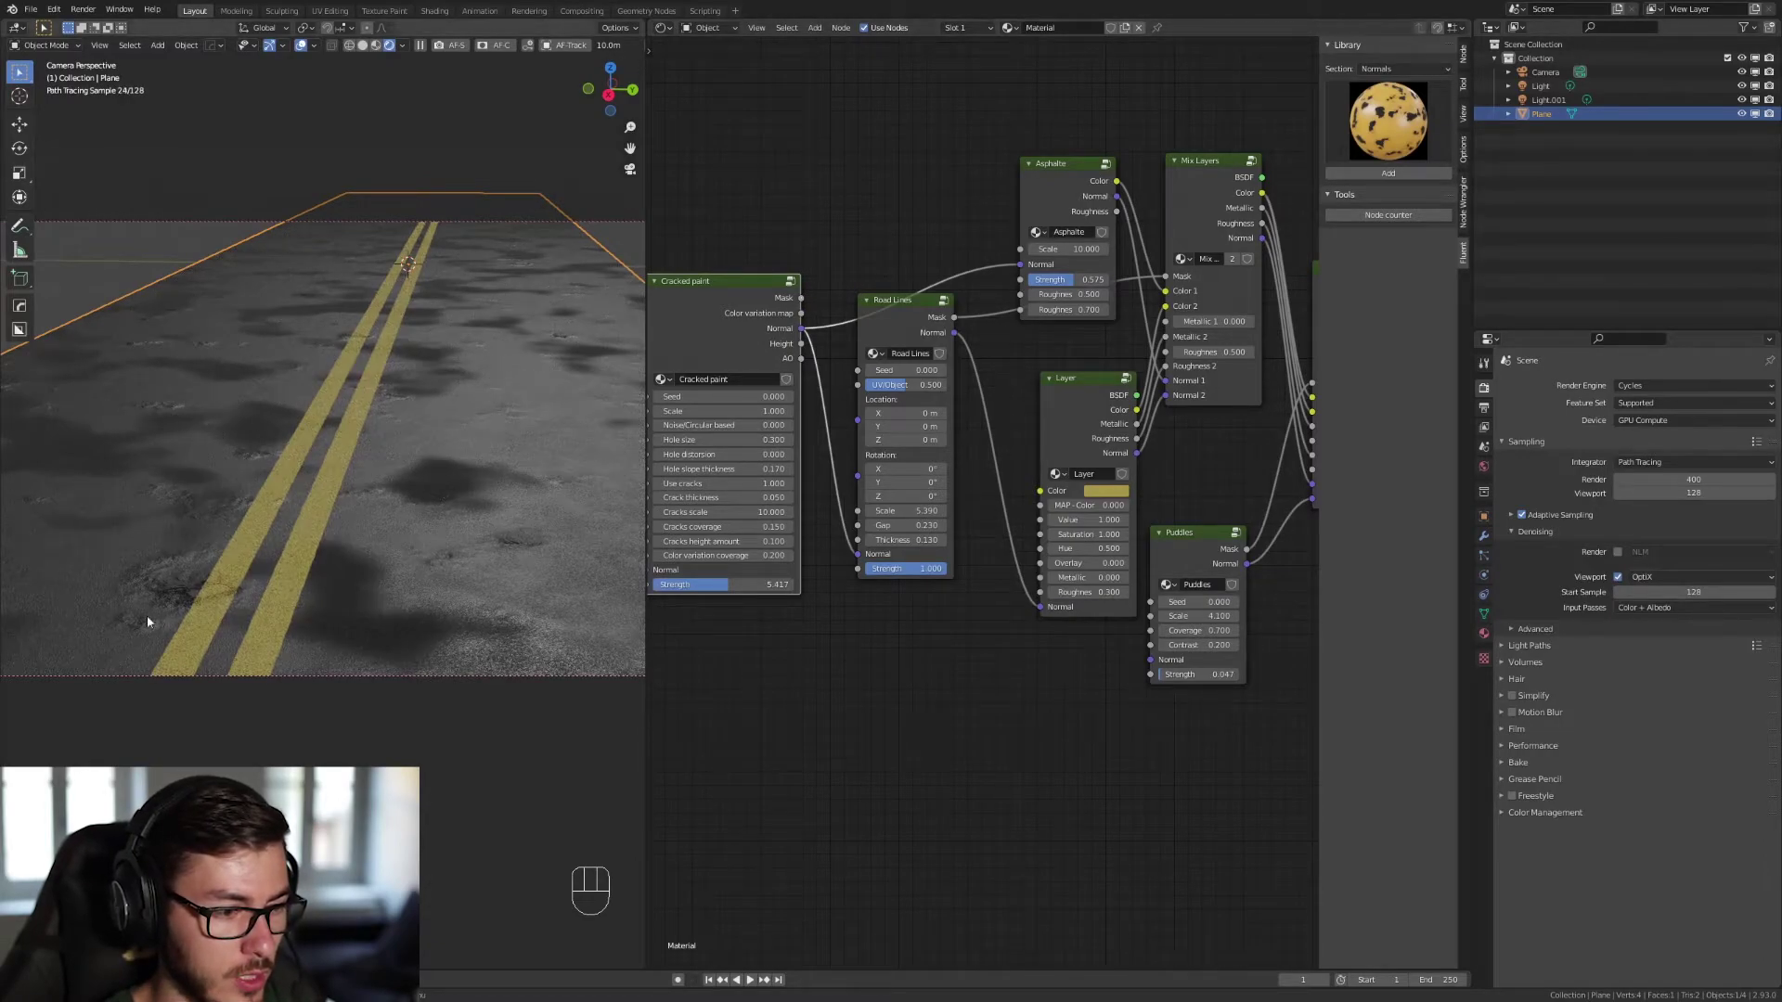
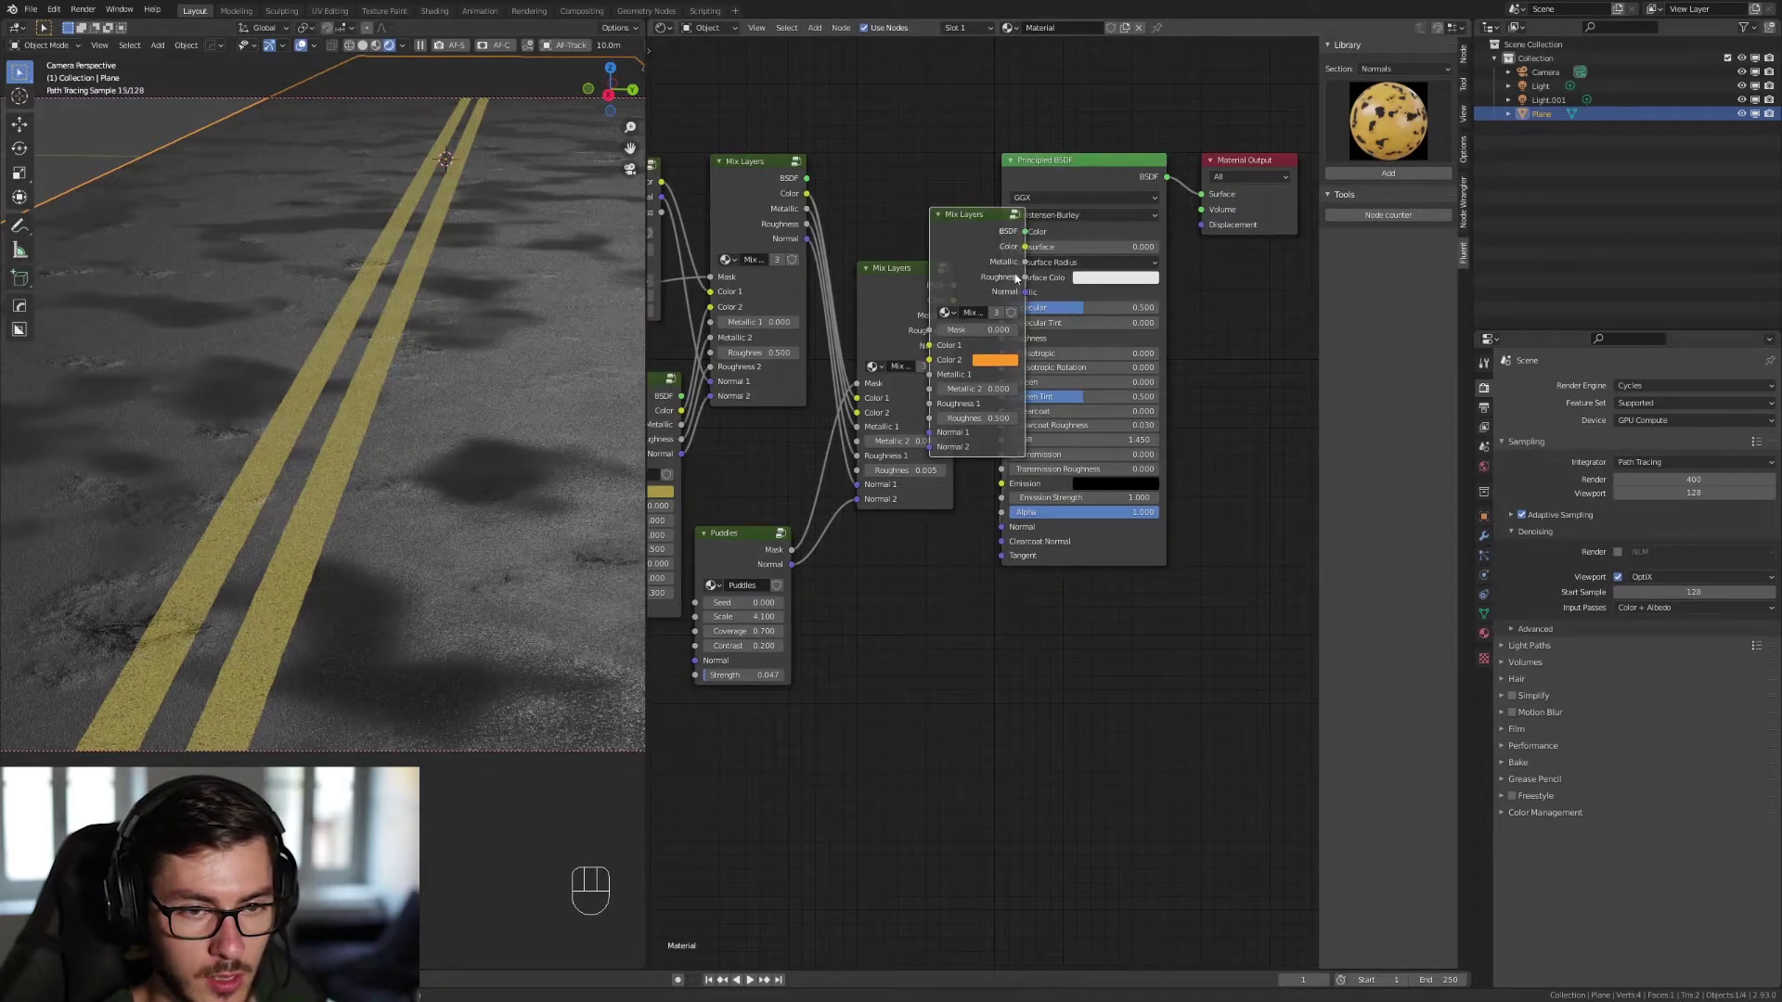
Mask the Mix Layers node with the Puddles group and inspect the brown puddle on the asphalt.
left_click_drag(1116, 134, 1241, 616)
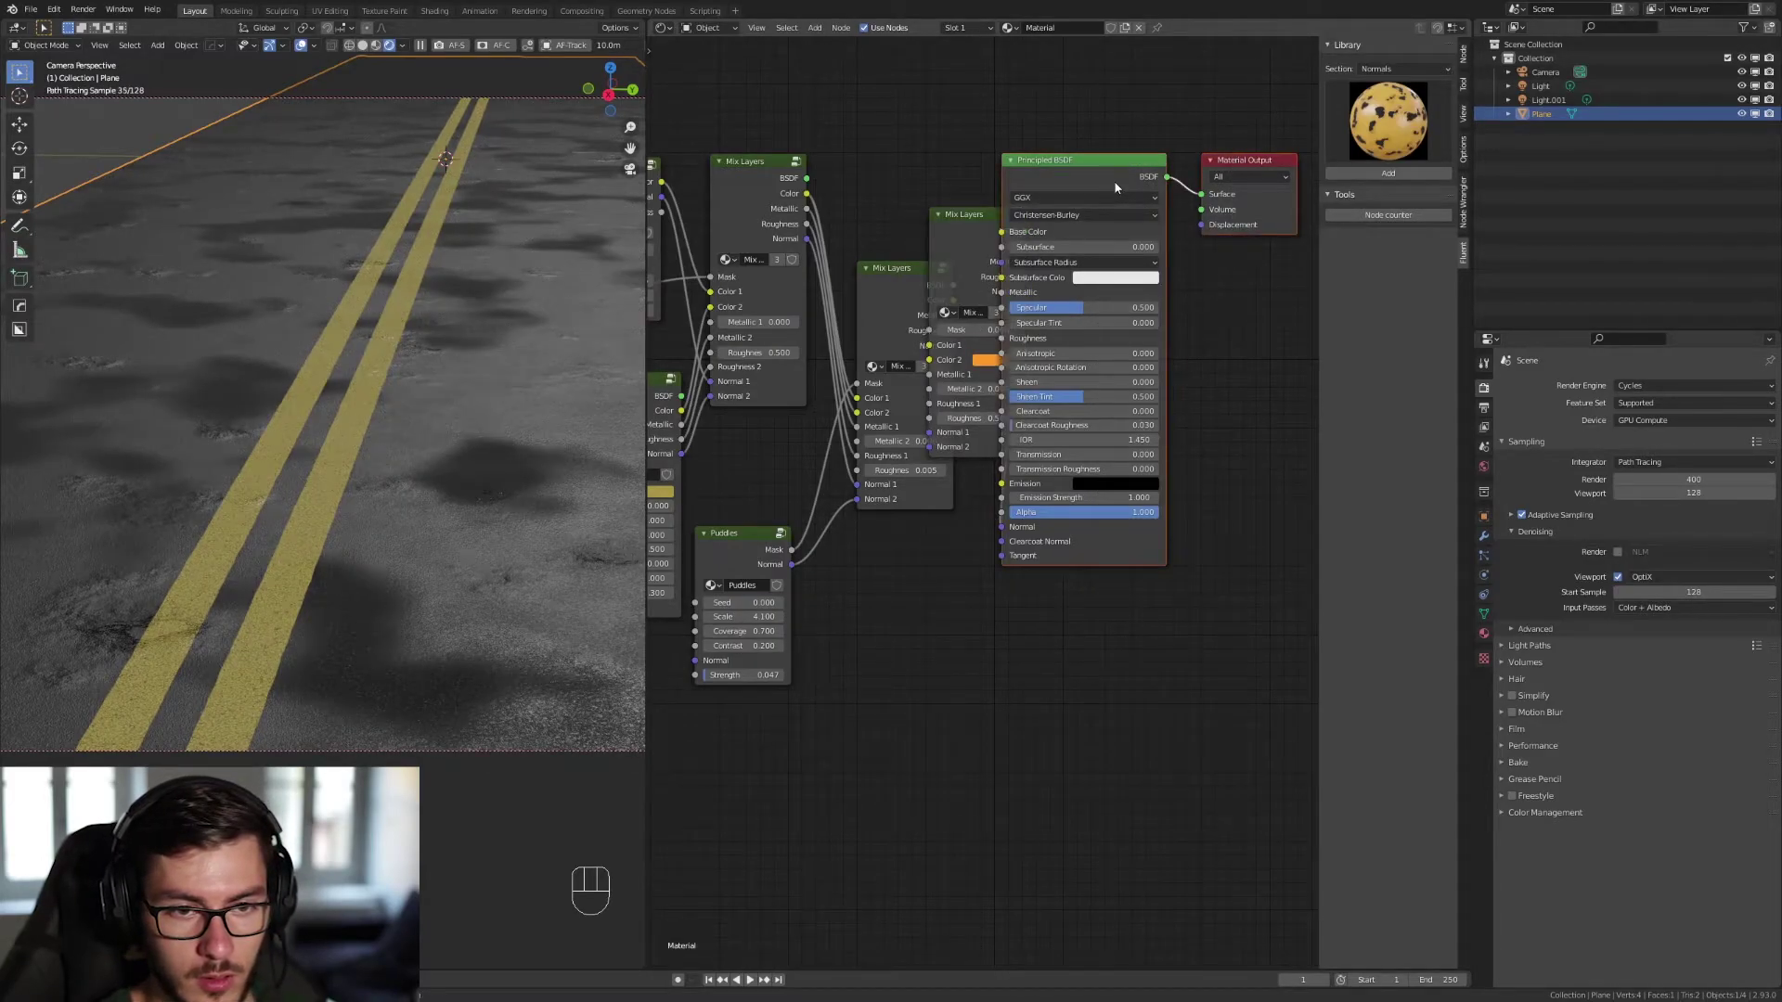
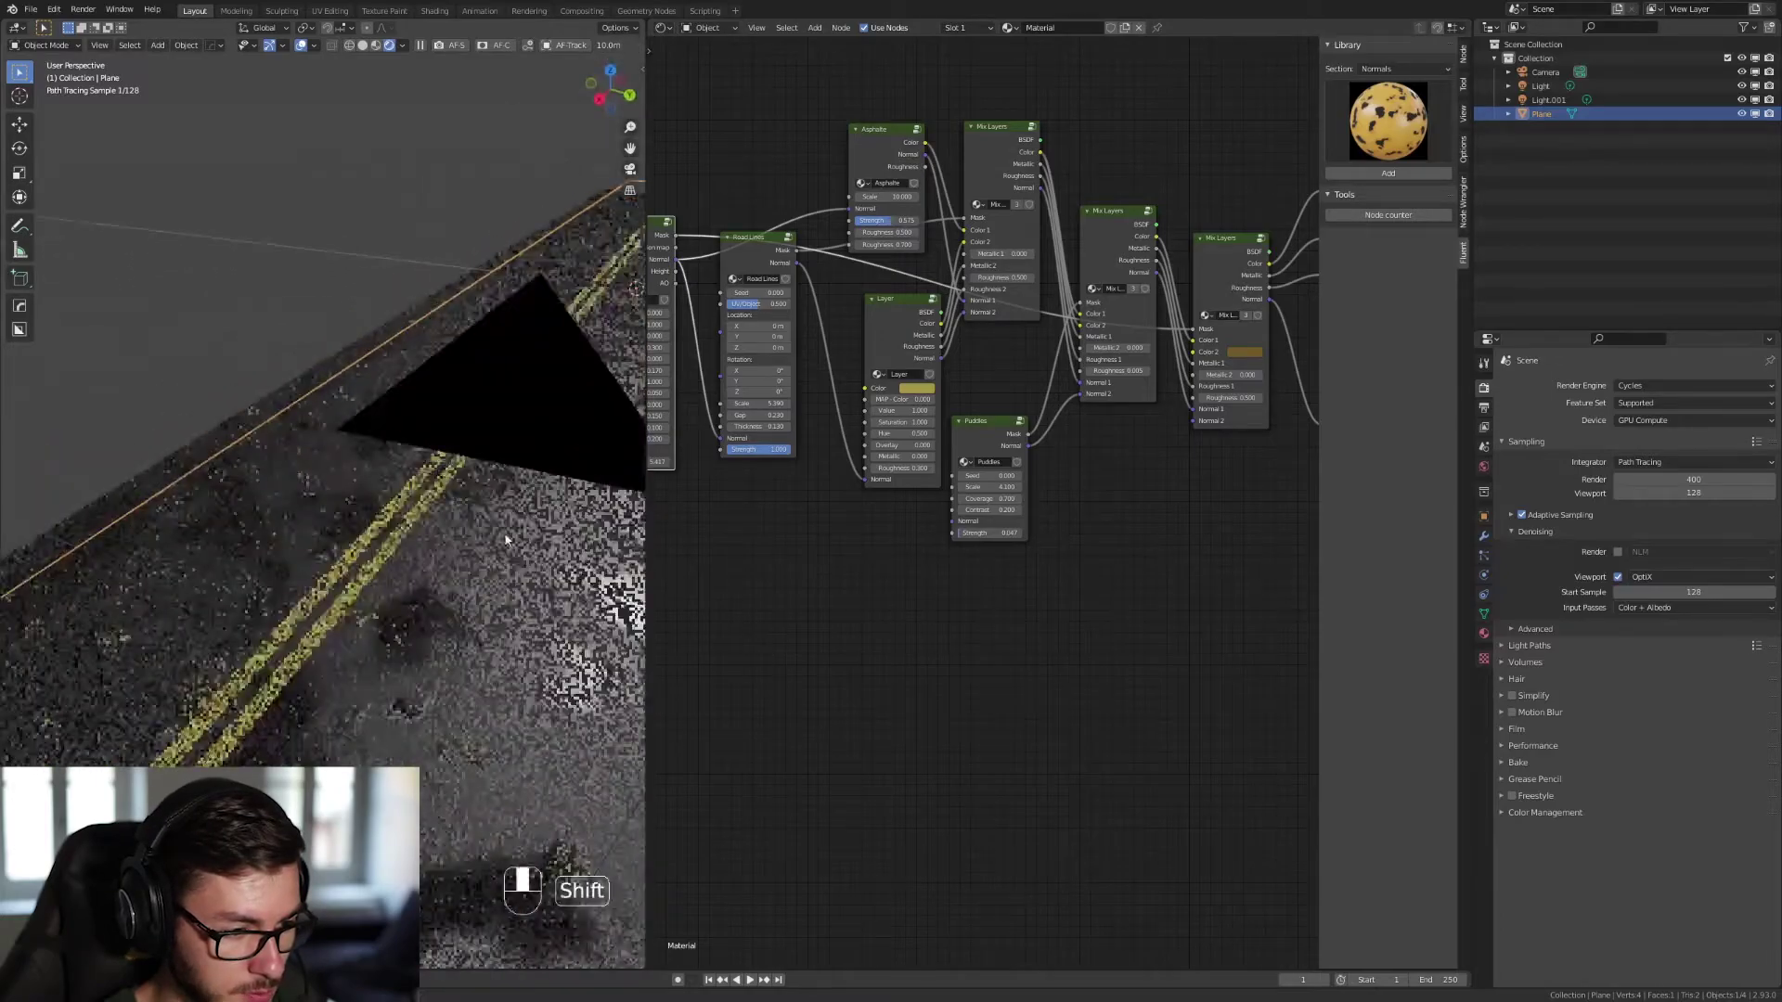
left_click_drag(469, 573, 453, 567)
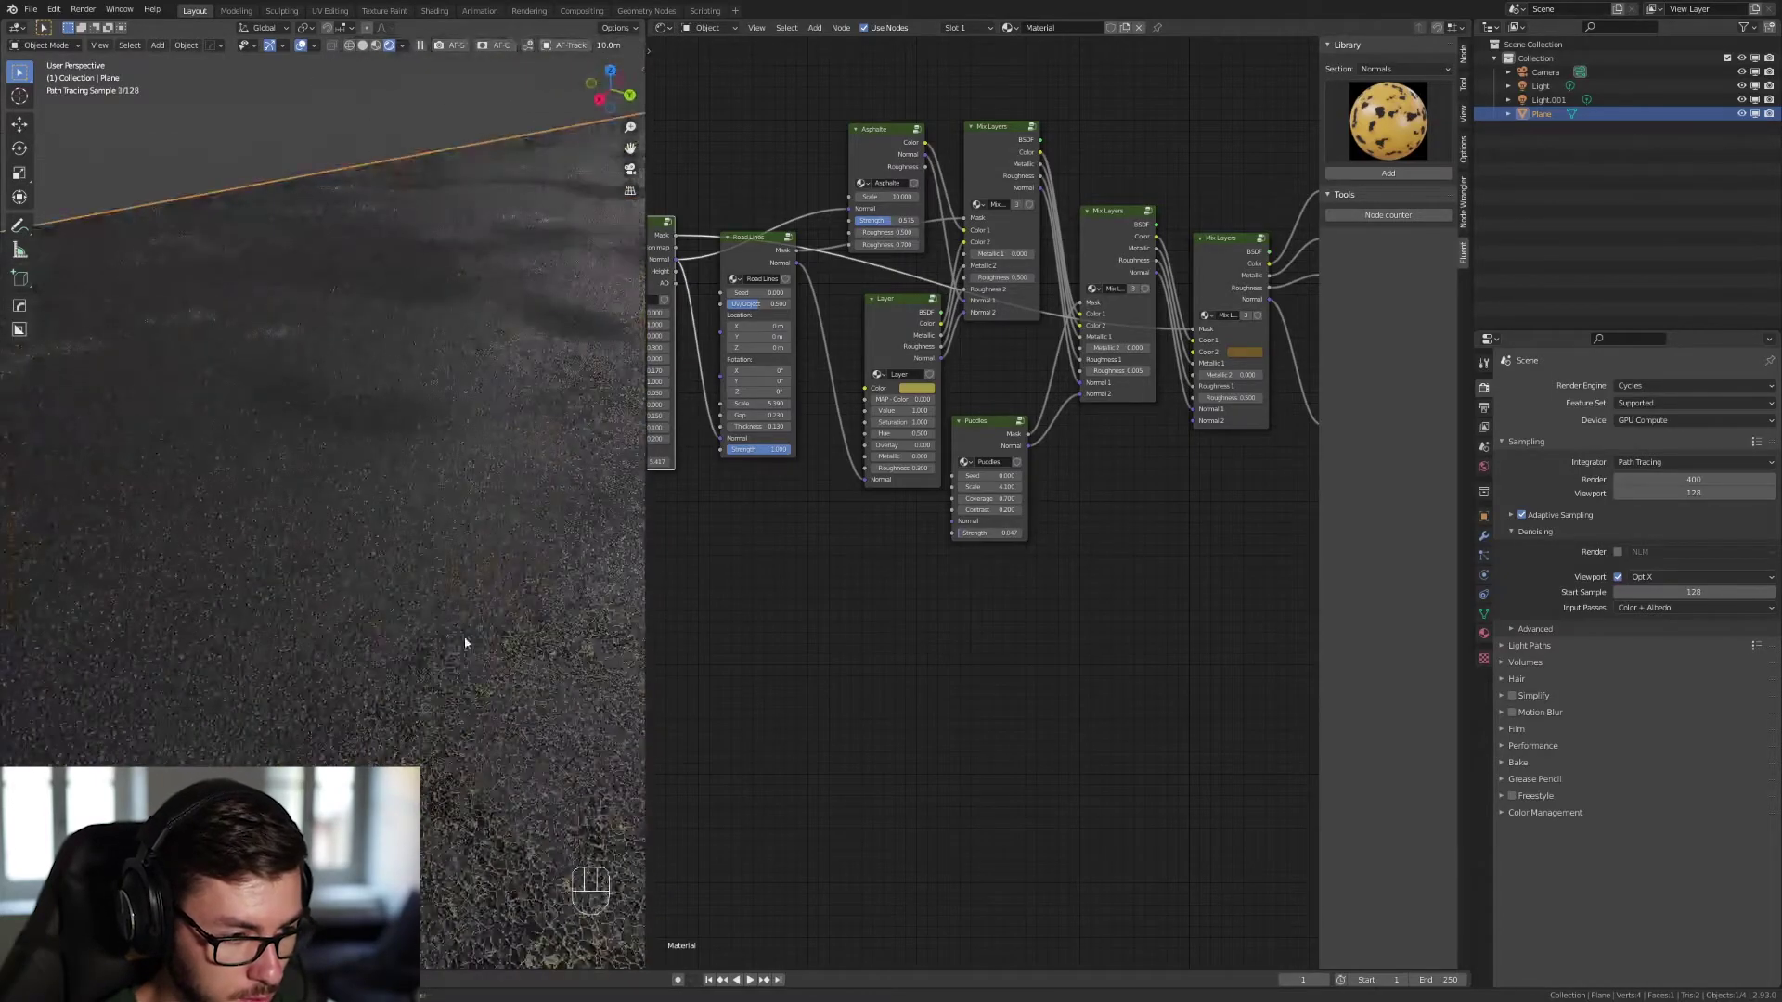
left_click_drag(461, 615, 448, 601)
left_click(449, 602)
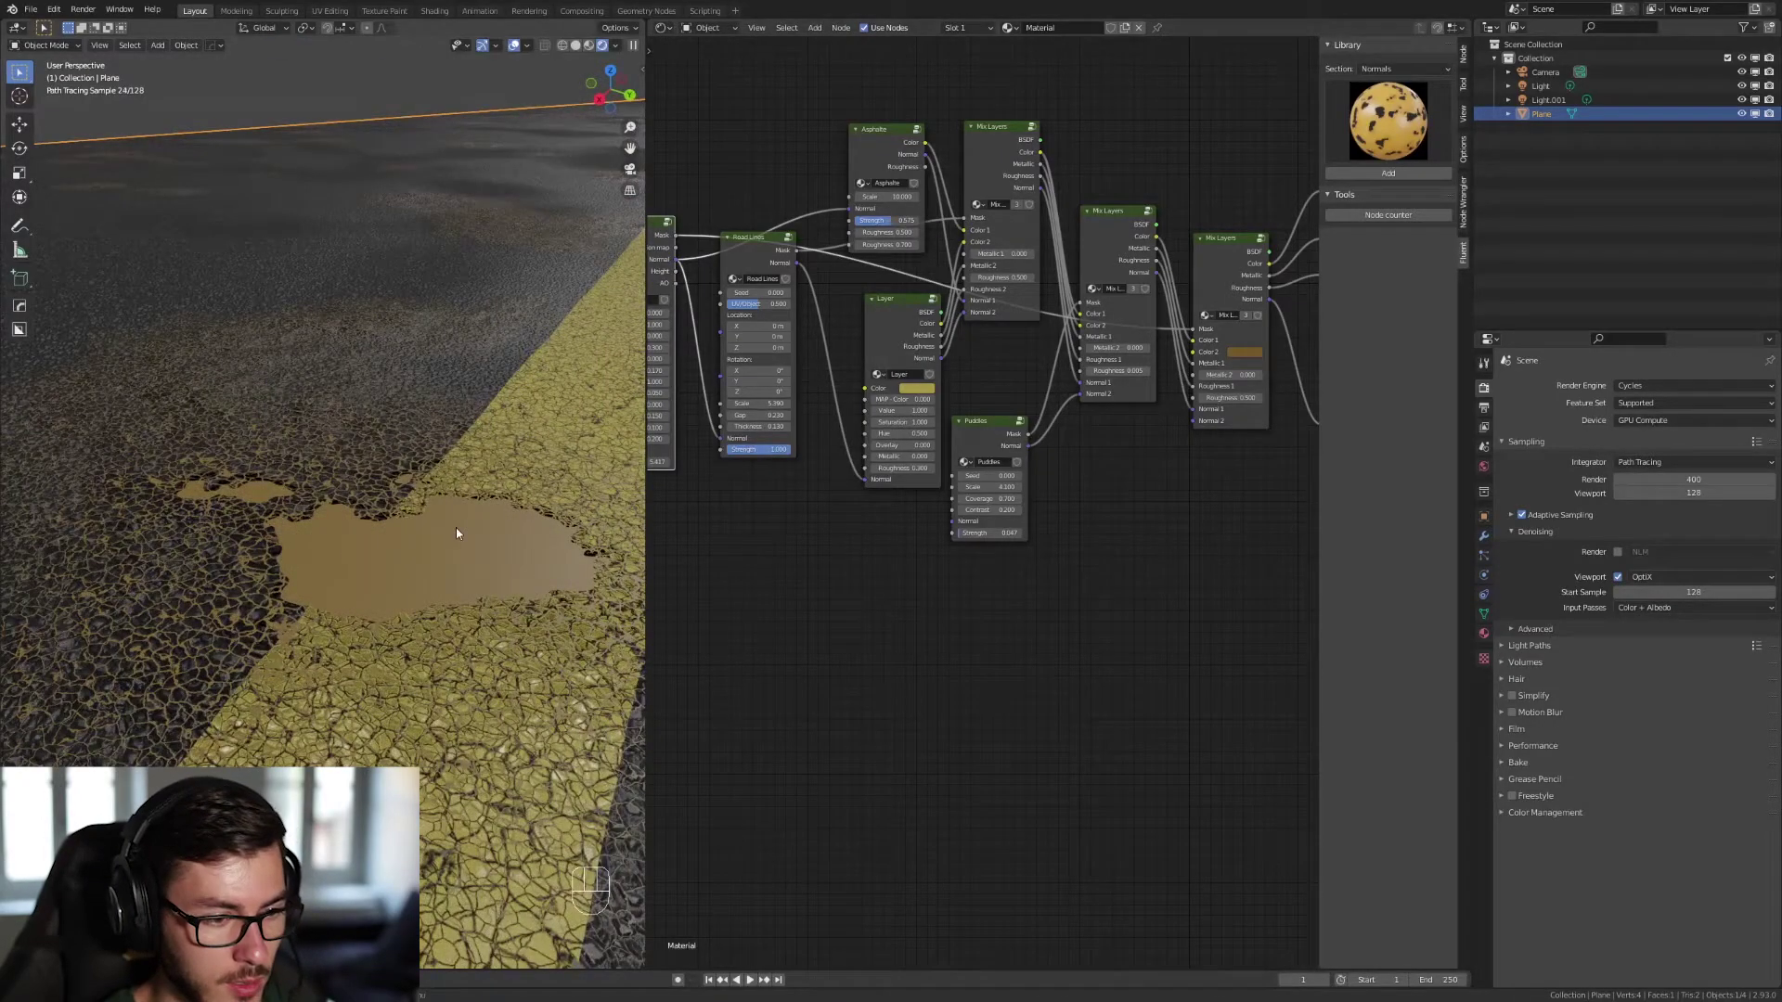
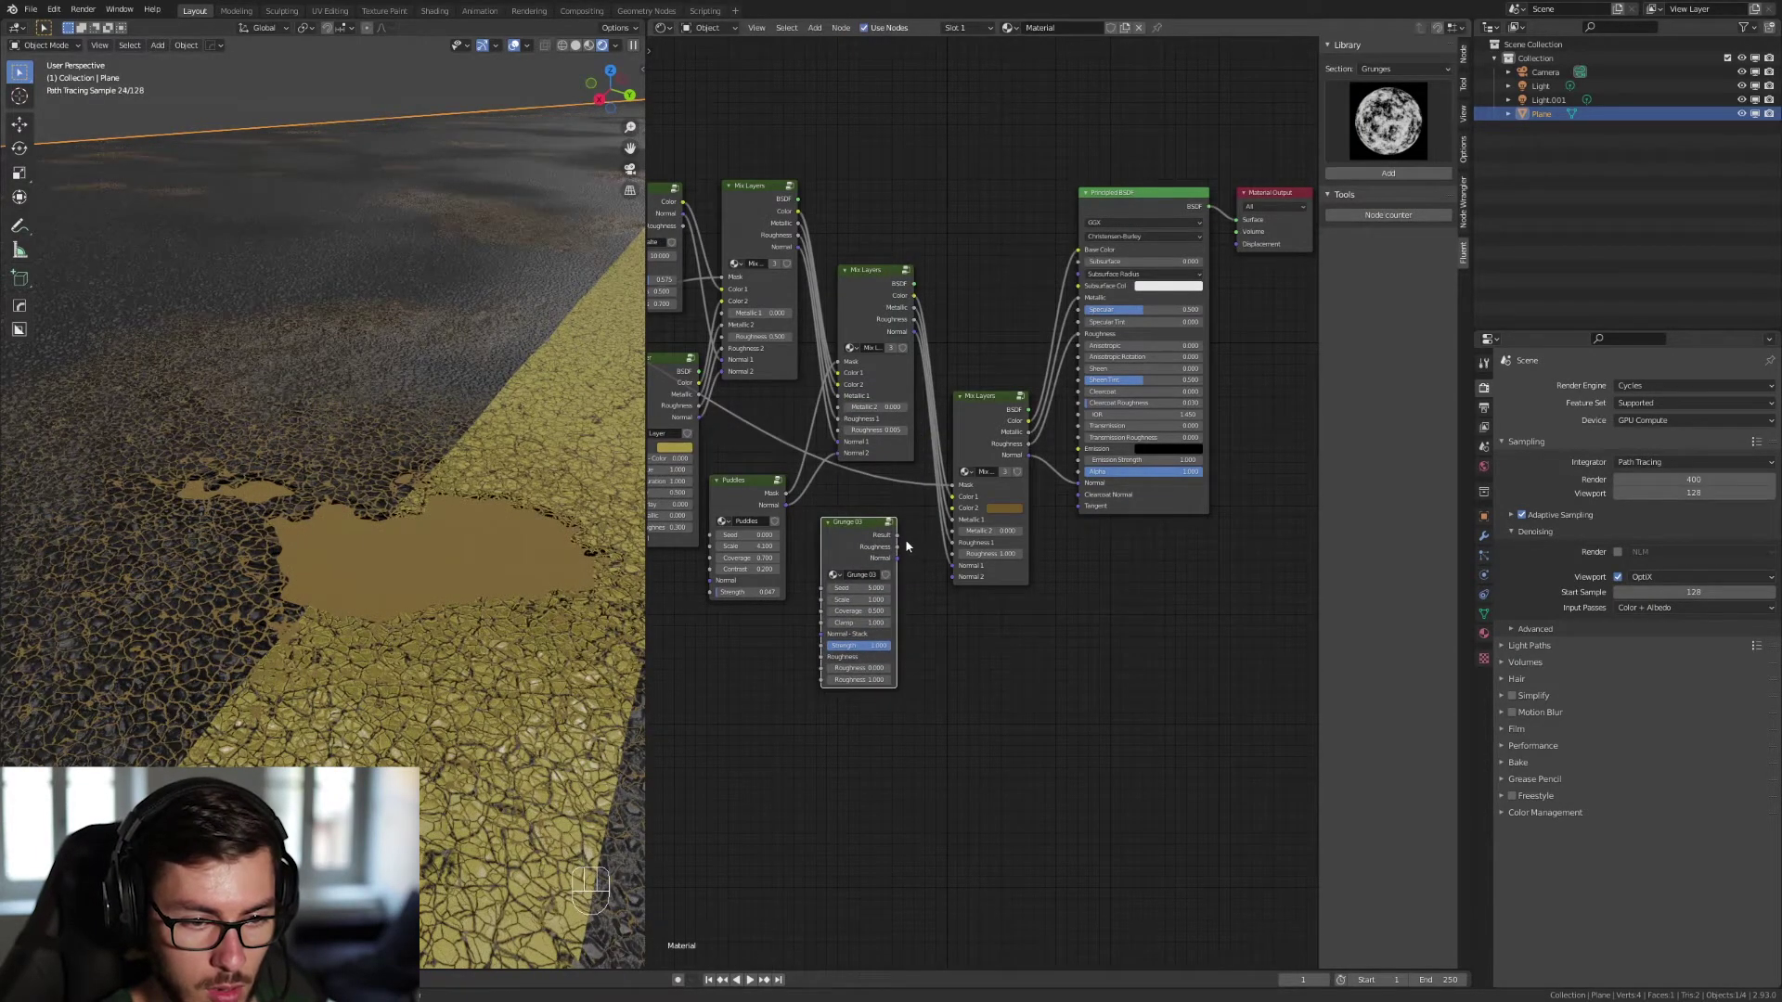
Wire the Grunge 03 Result into the final Mix Layers mask and check it through the camera.
left_click_drag(902, 562, 963, 579)
middle_click(964, 579)
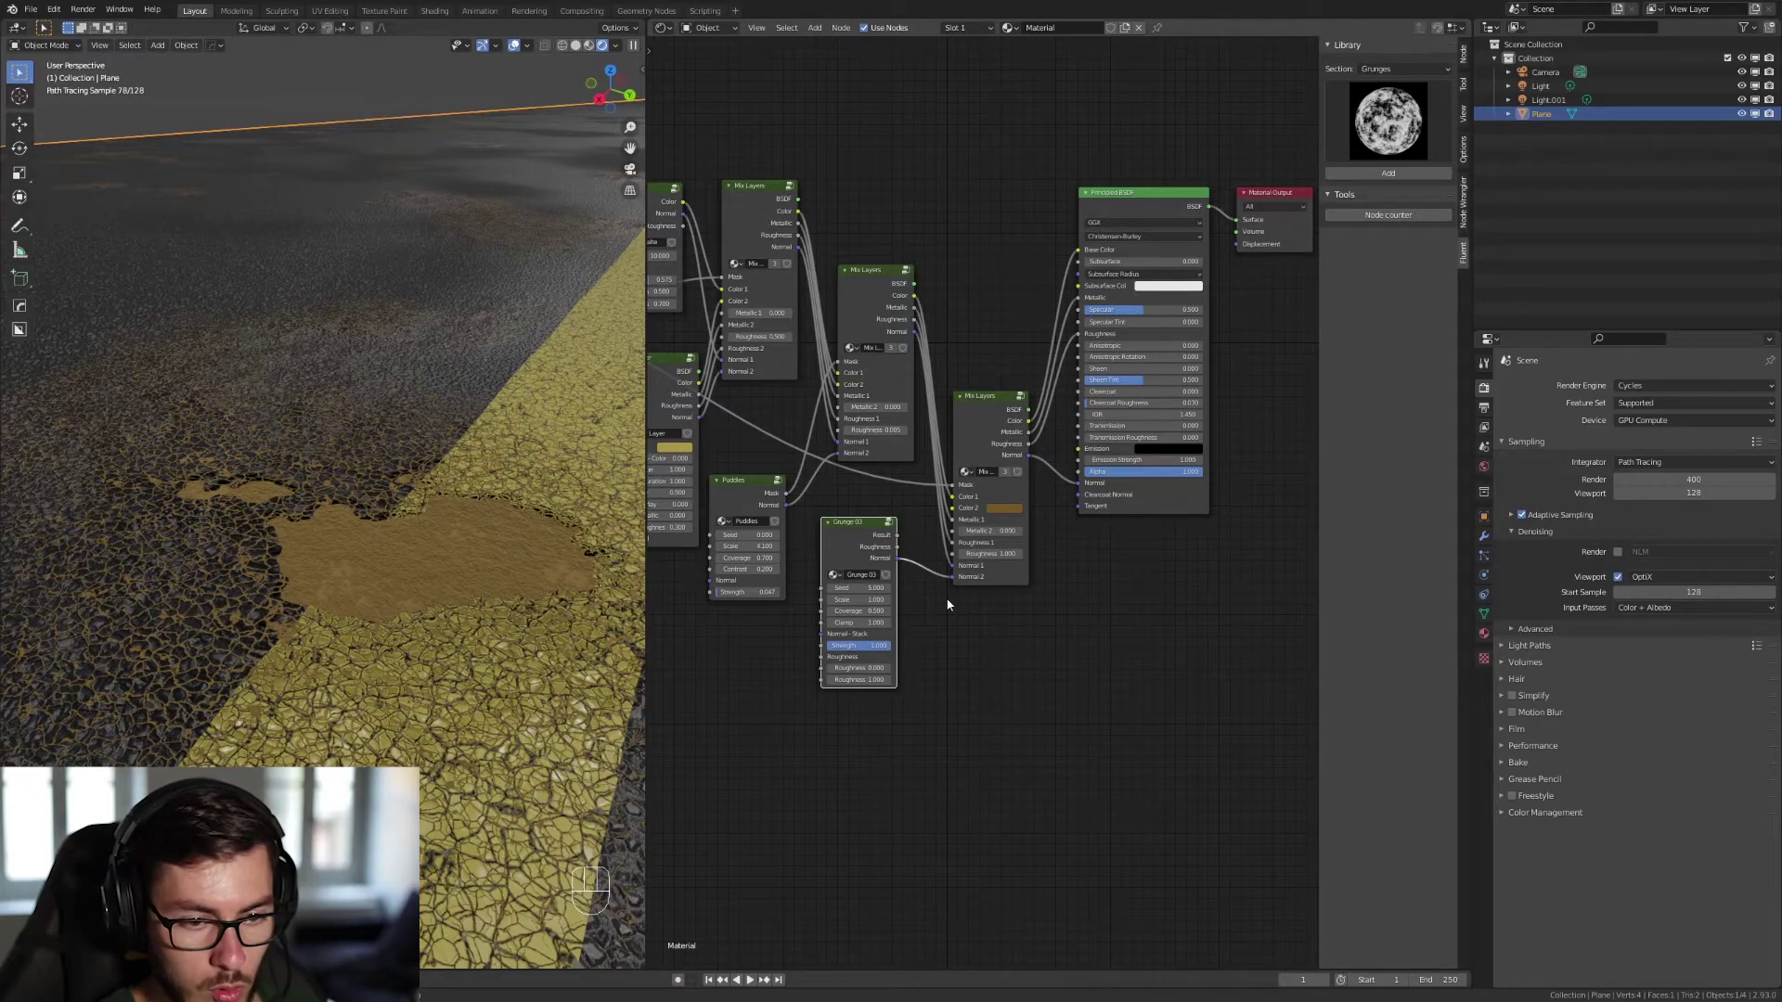
key("KP_0")
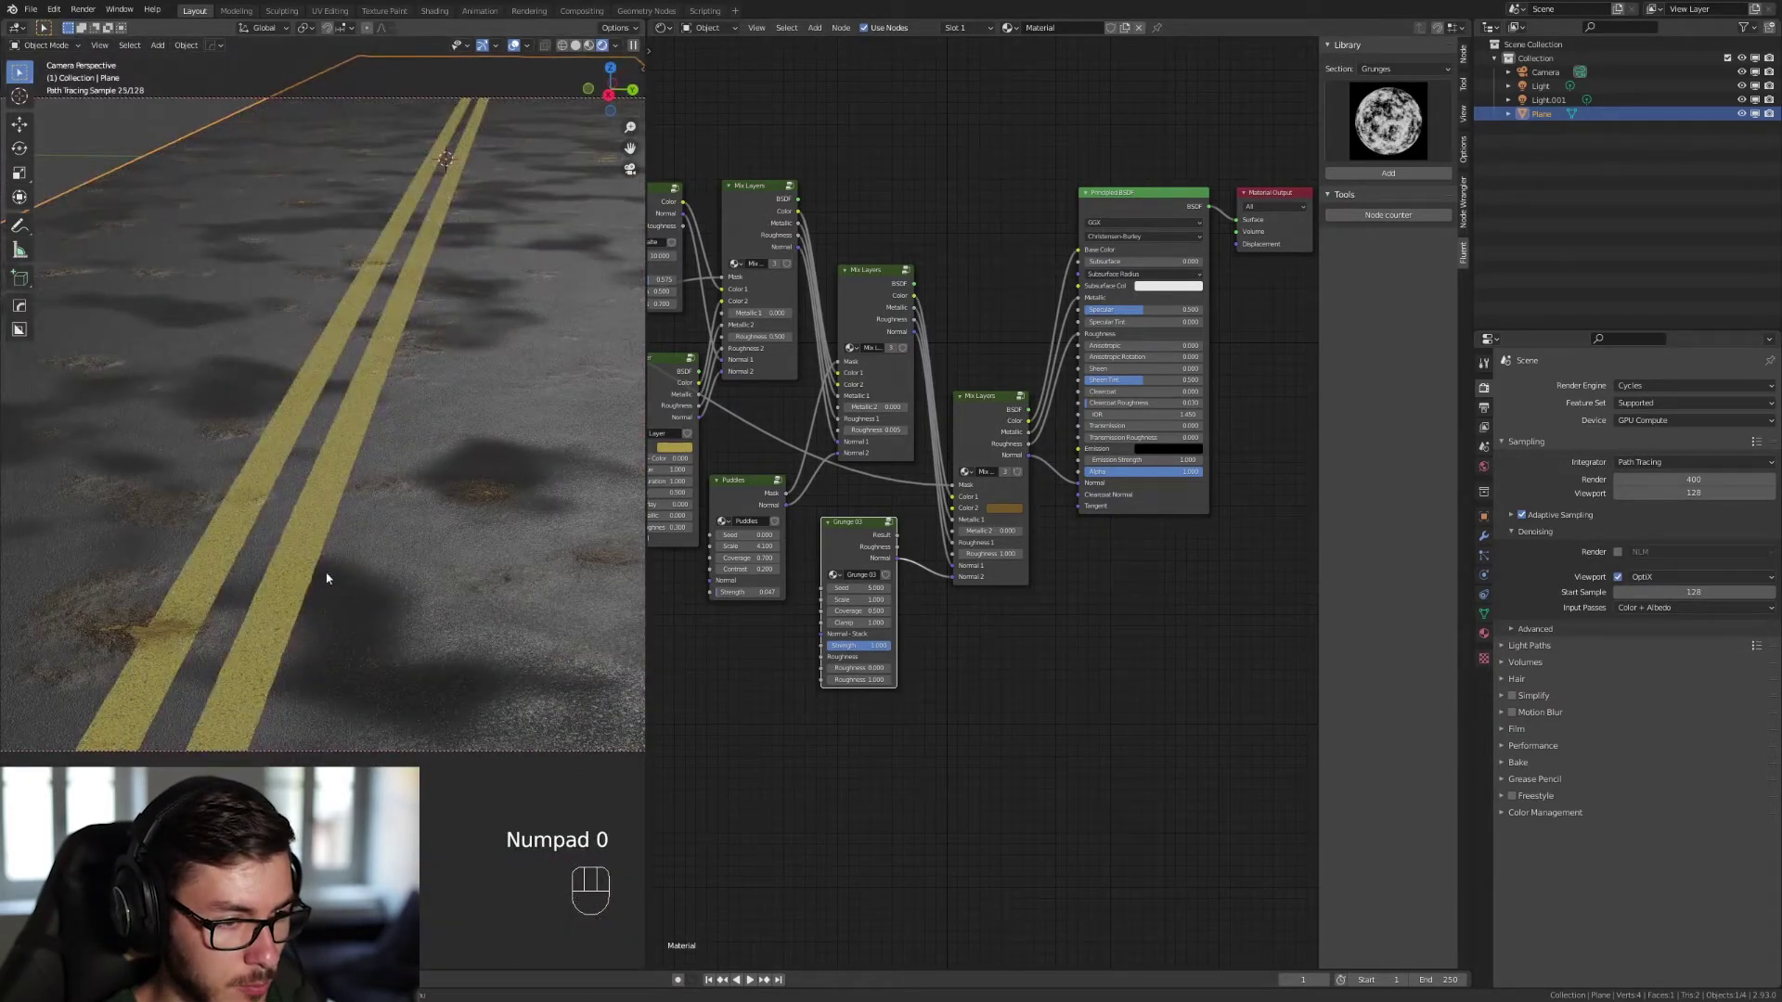
Orbit down to road level to inspect the grimy patches around the puddle and yellow line.
middle_click(355, 574)
left_click_drag(369, 637, 355, 653)
left_click_drag(383, 618, 391, 533)
left_click_drag(376, 585, 390, 547)
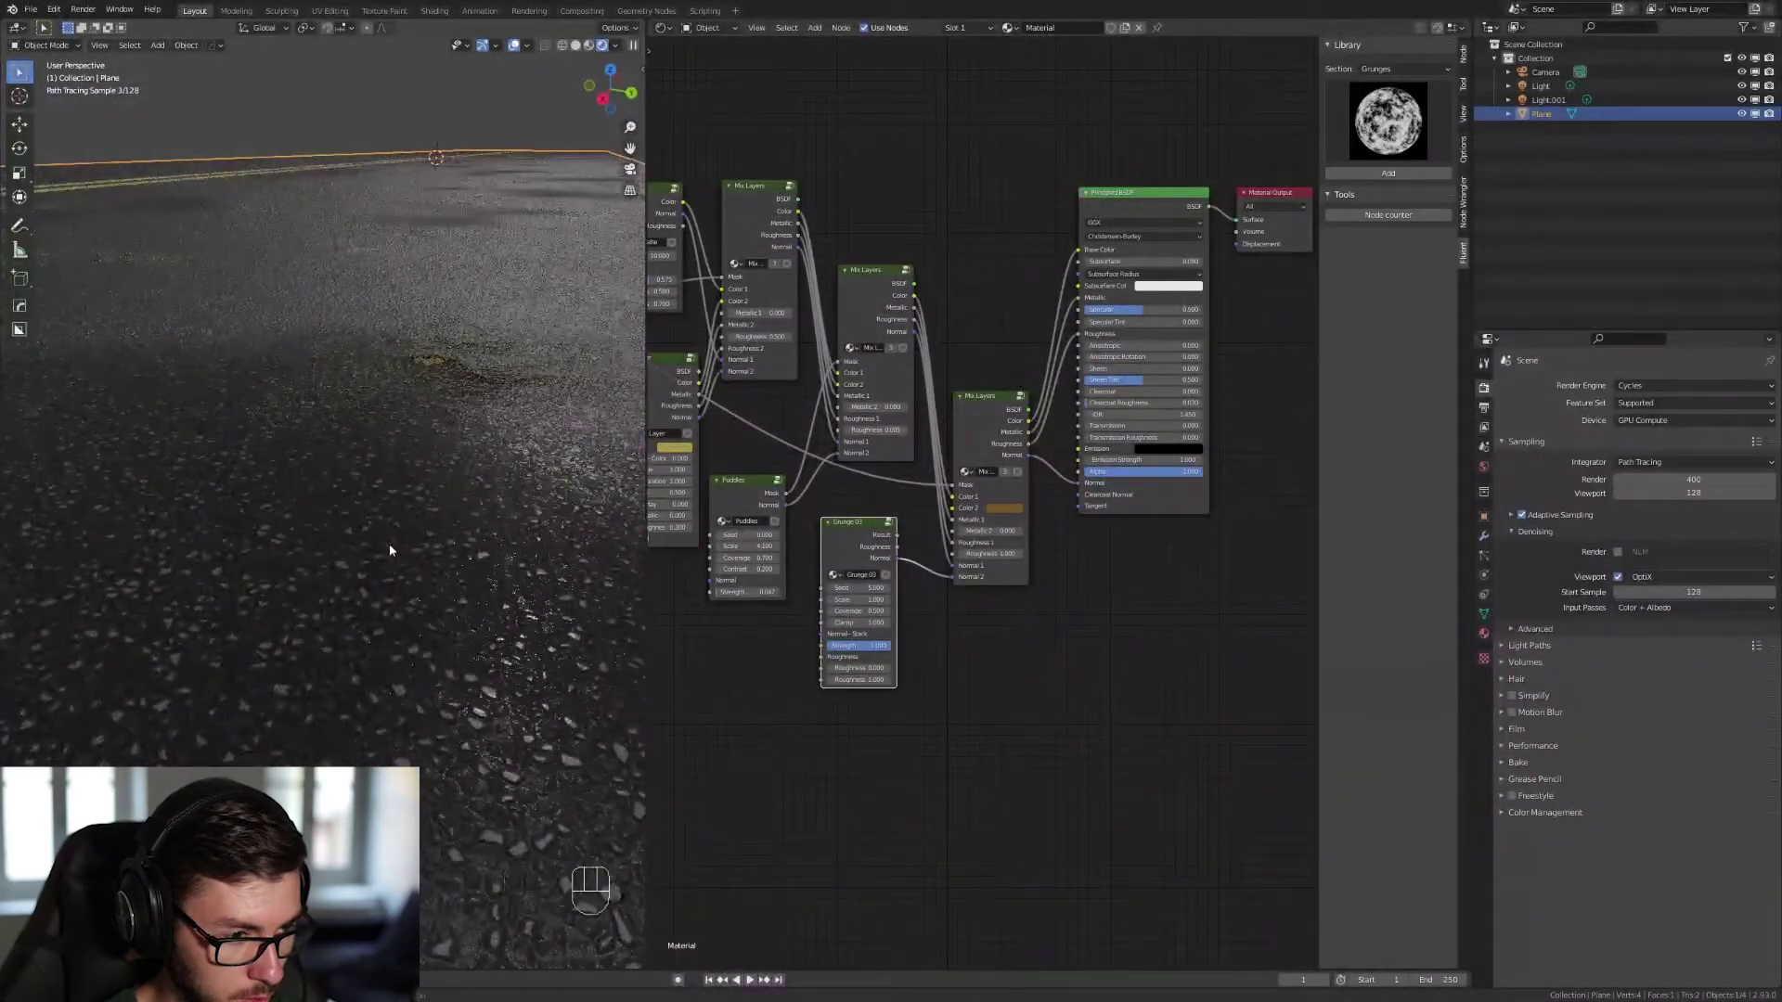
left_click(376, 569)
middle_click(372, 577)
left_click_drag(378, 594, 569, 640)
middle_click(444, 565)
left_click_drag(441, 547, 529, 455)
middle_click(499, 465)
left_click(486, 468)
middle_click(488, 465)
middle_click(497, 447)
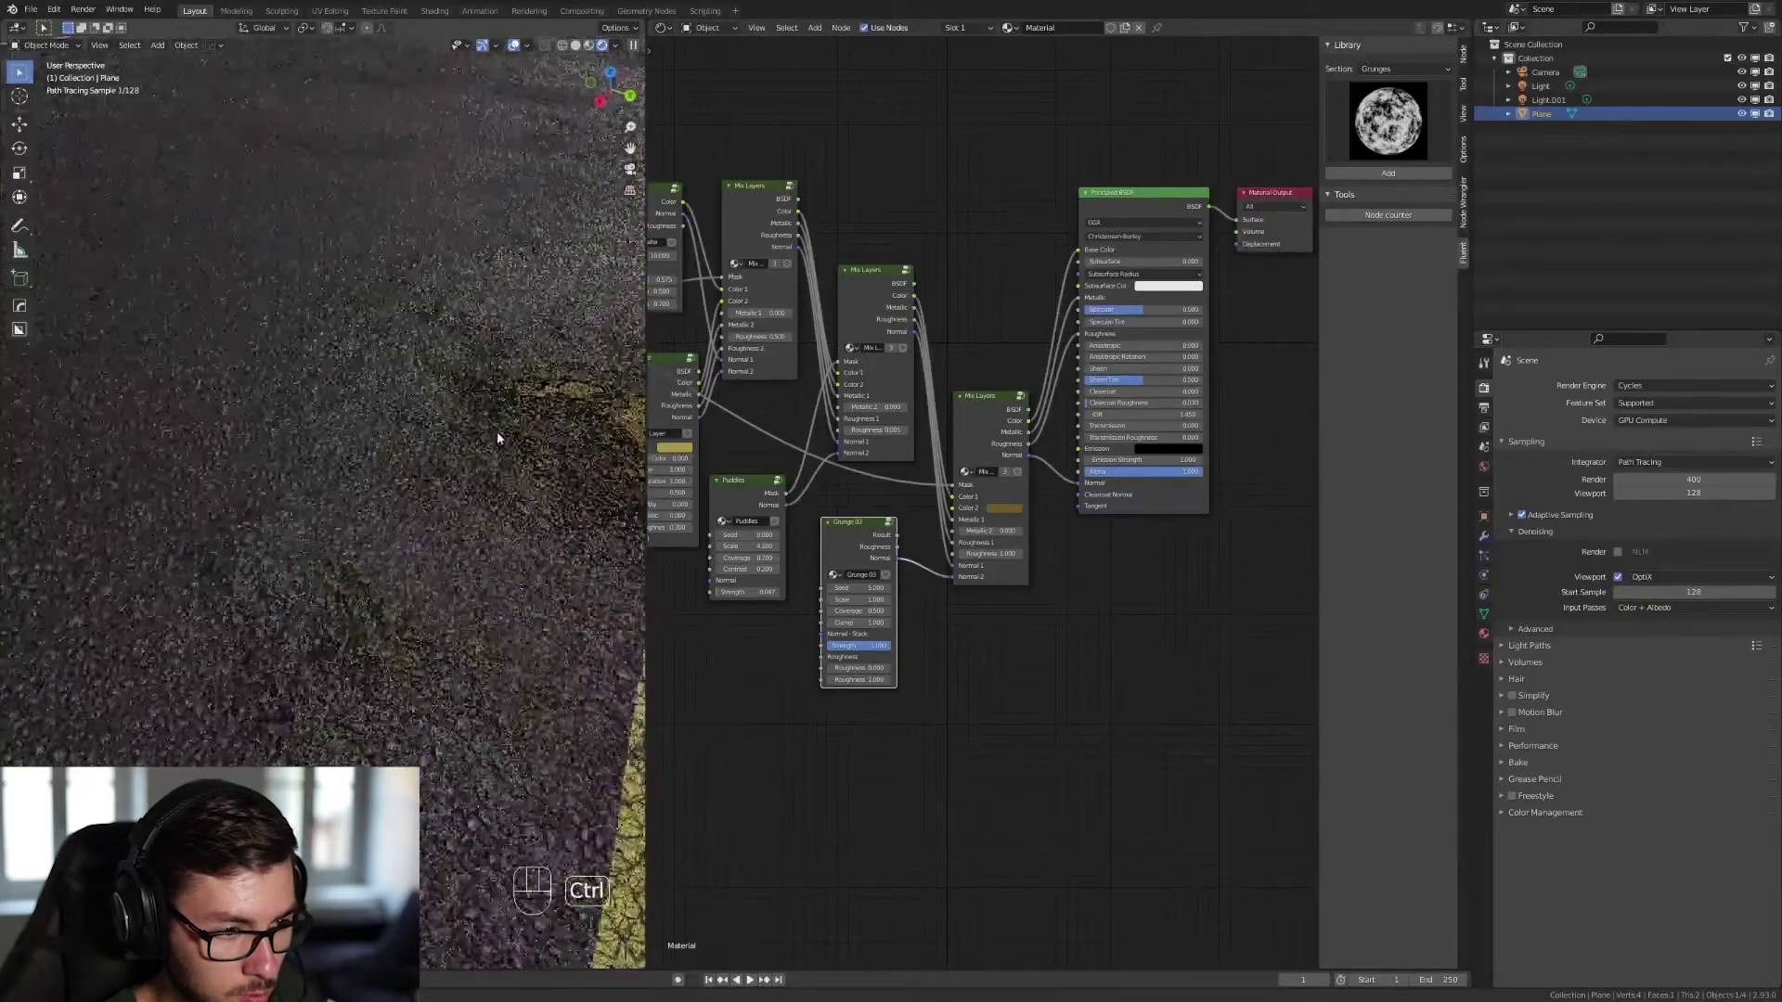
left_click_drag(472, 447, 459, 457)
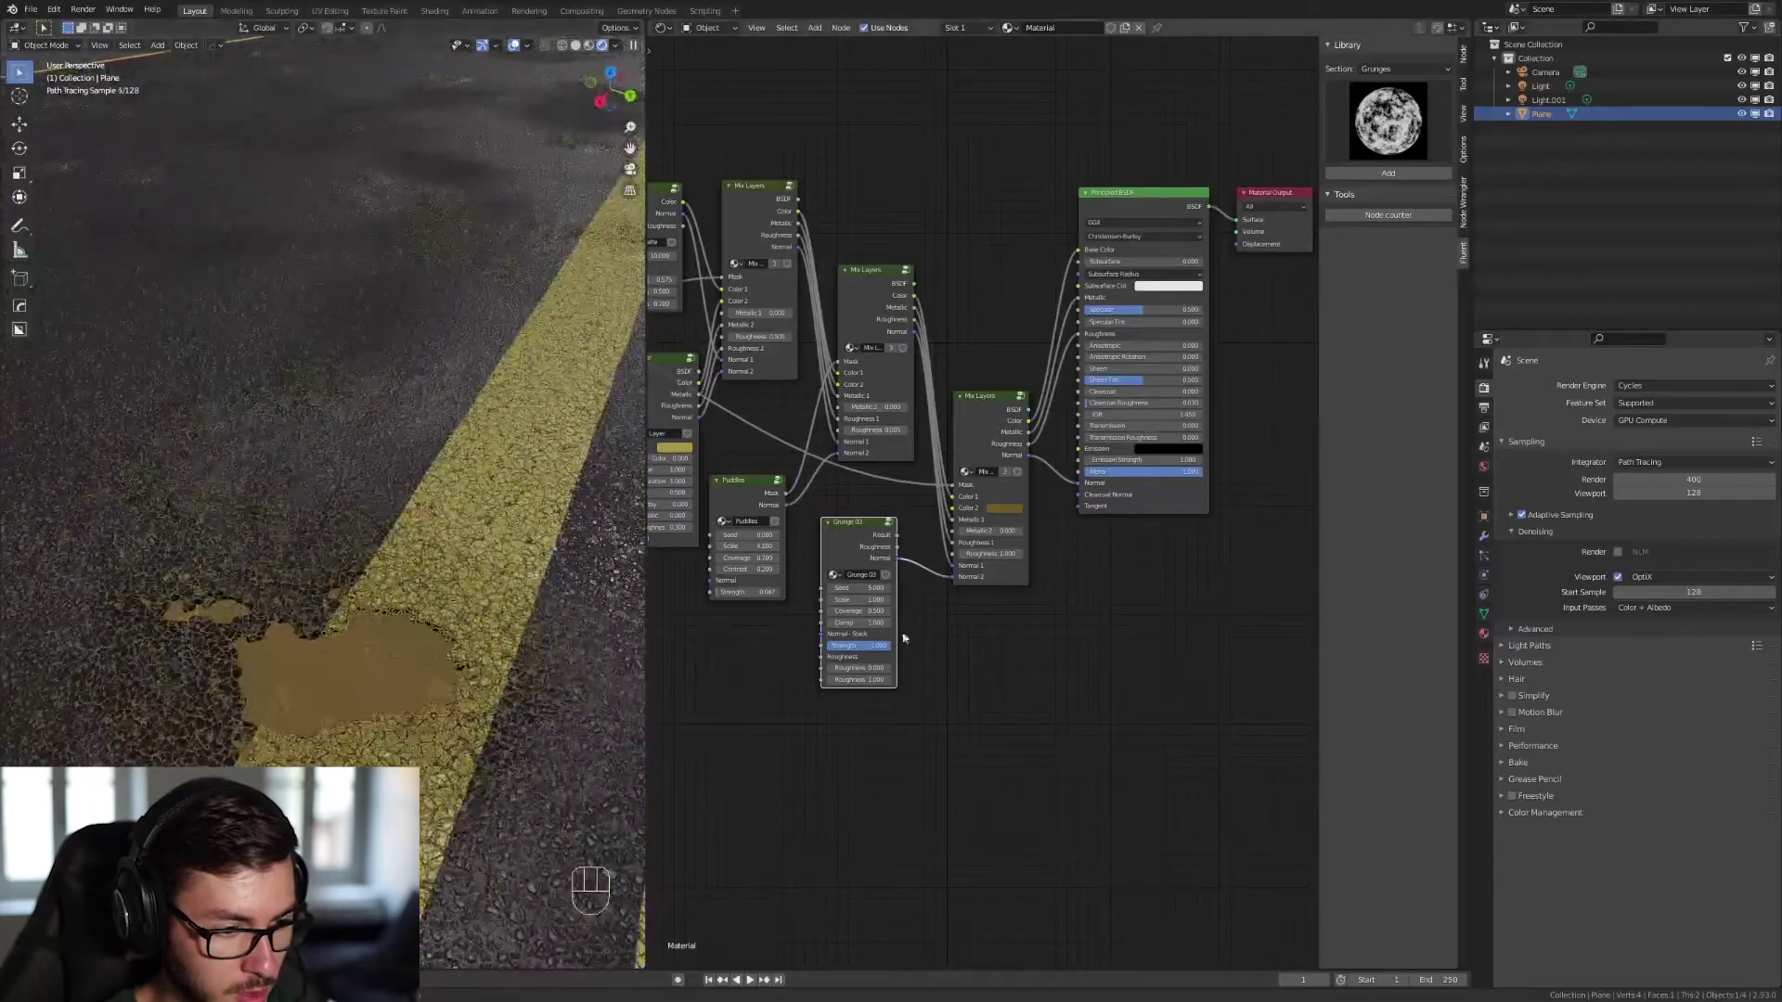
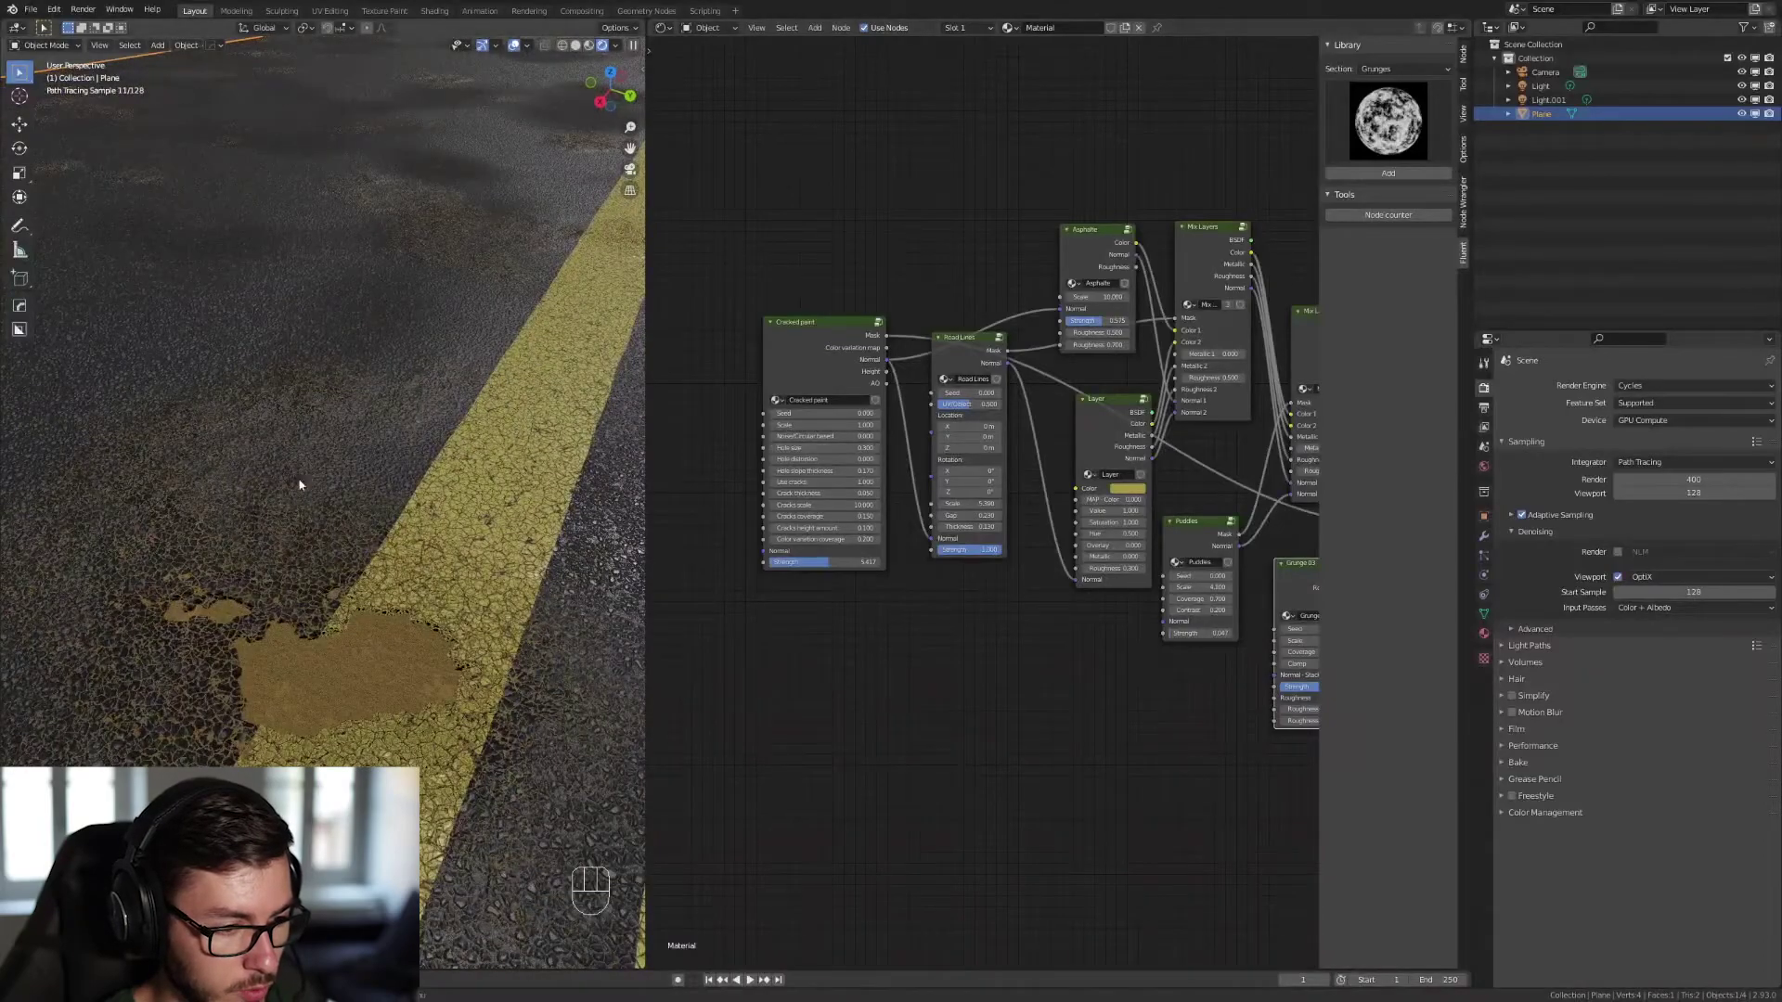
key("KP_0")
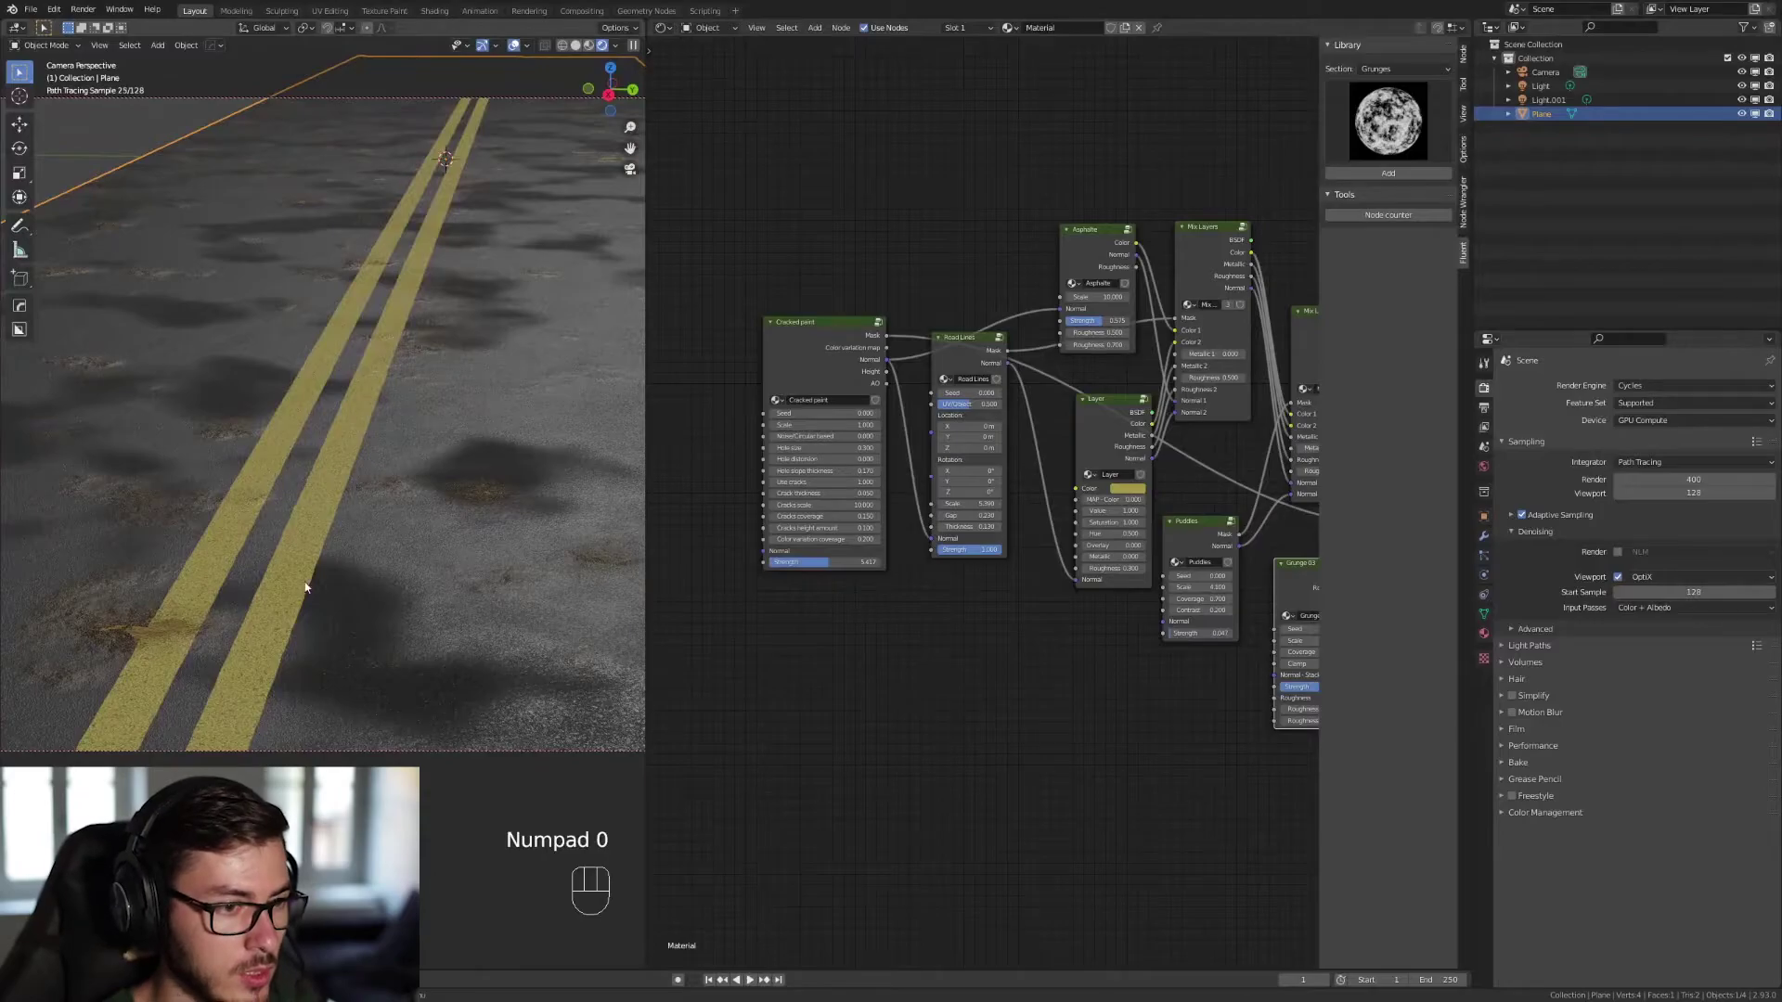
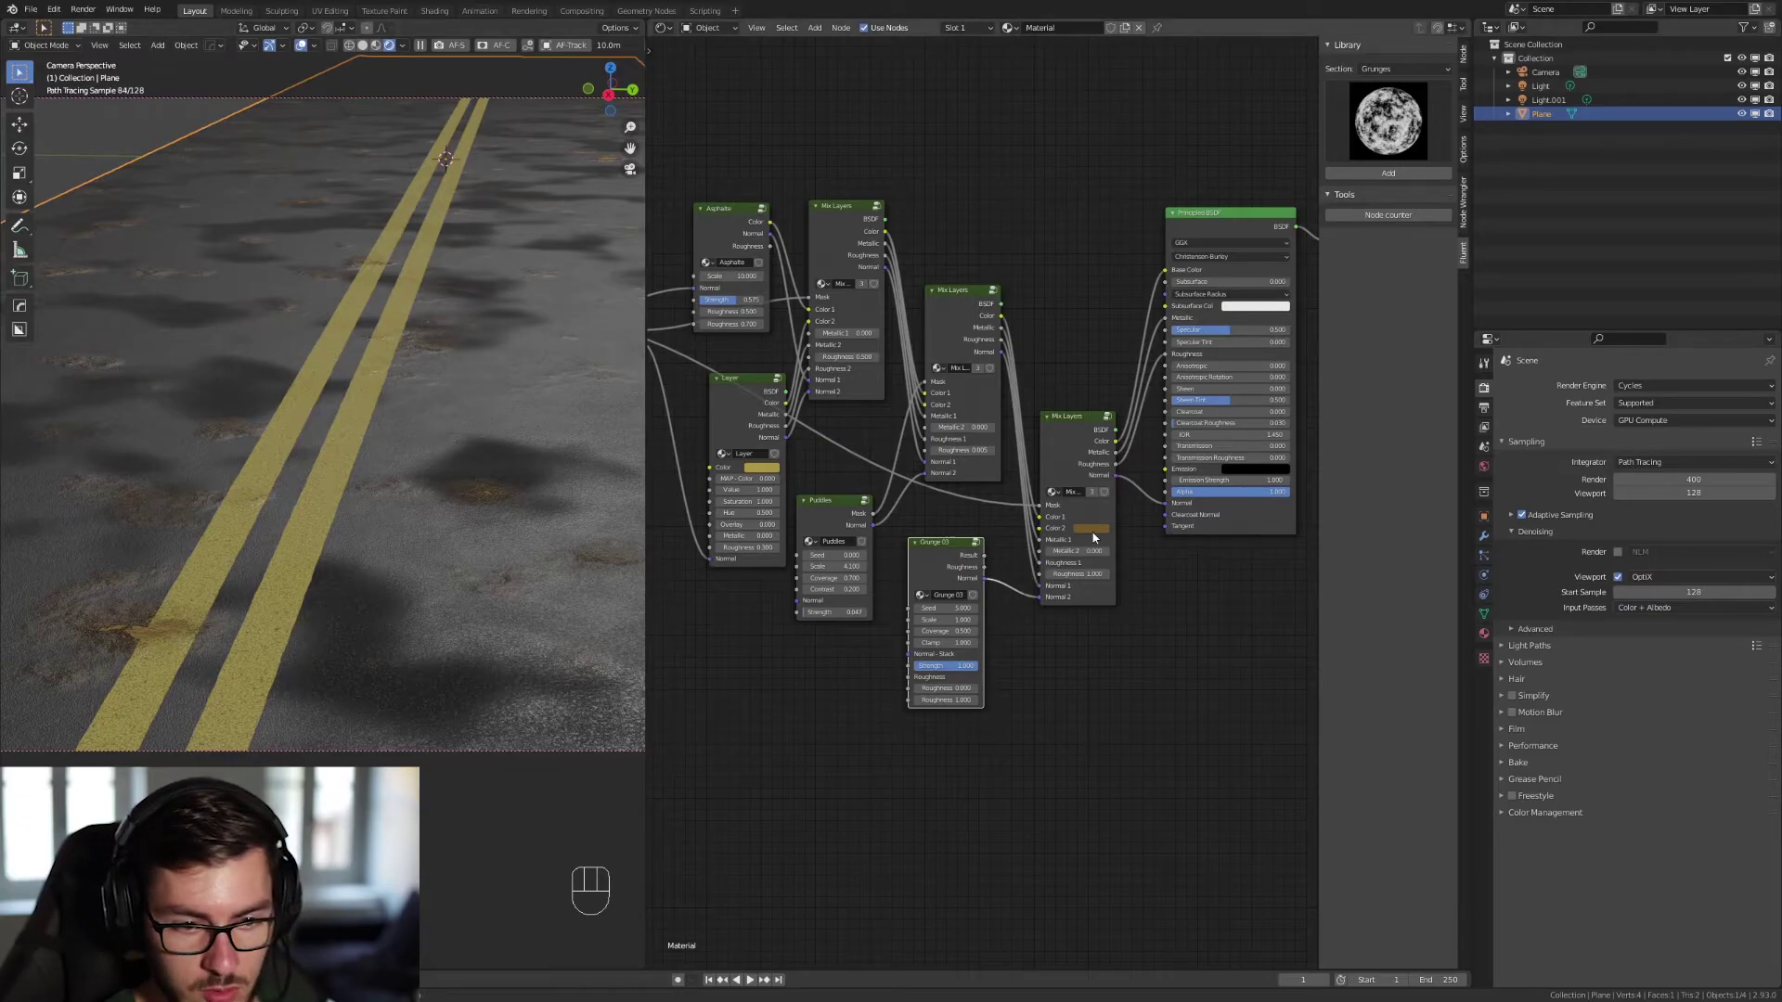
Adjust the Color 2 swatch of the last Mix Layers node to a new dirt colour.
left_click(1092, 527)
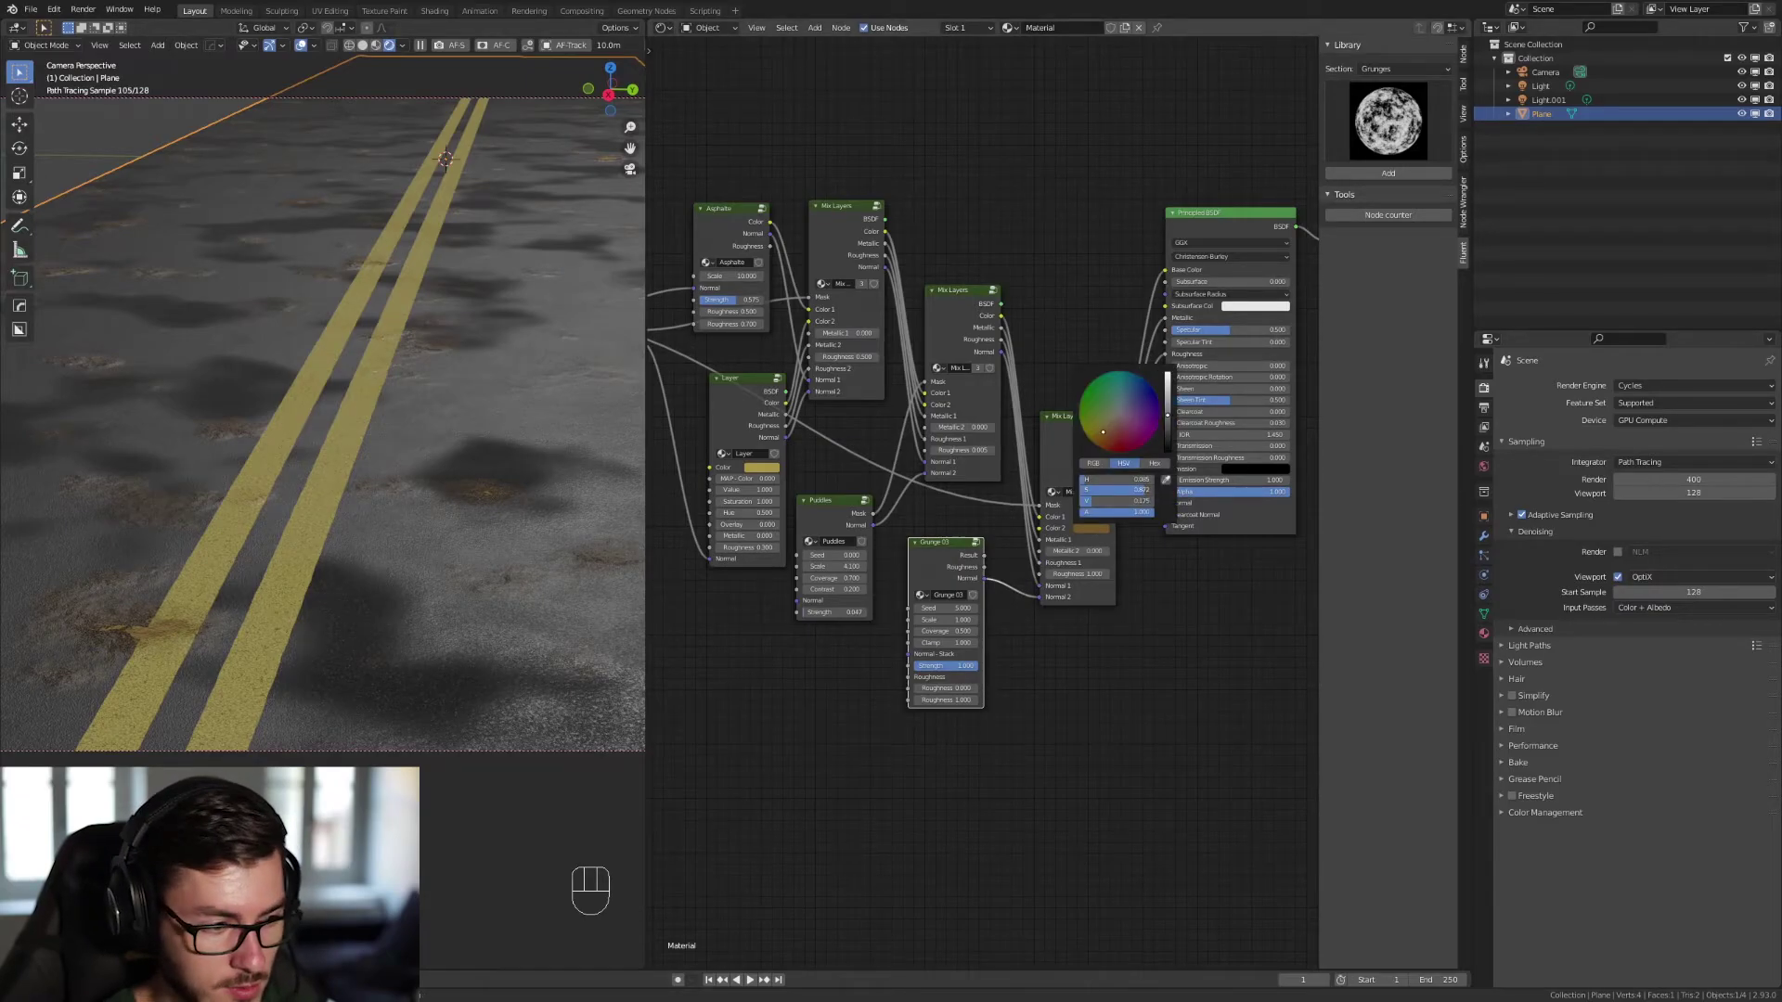
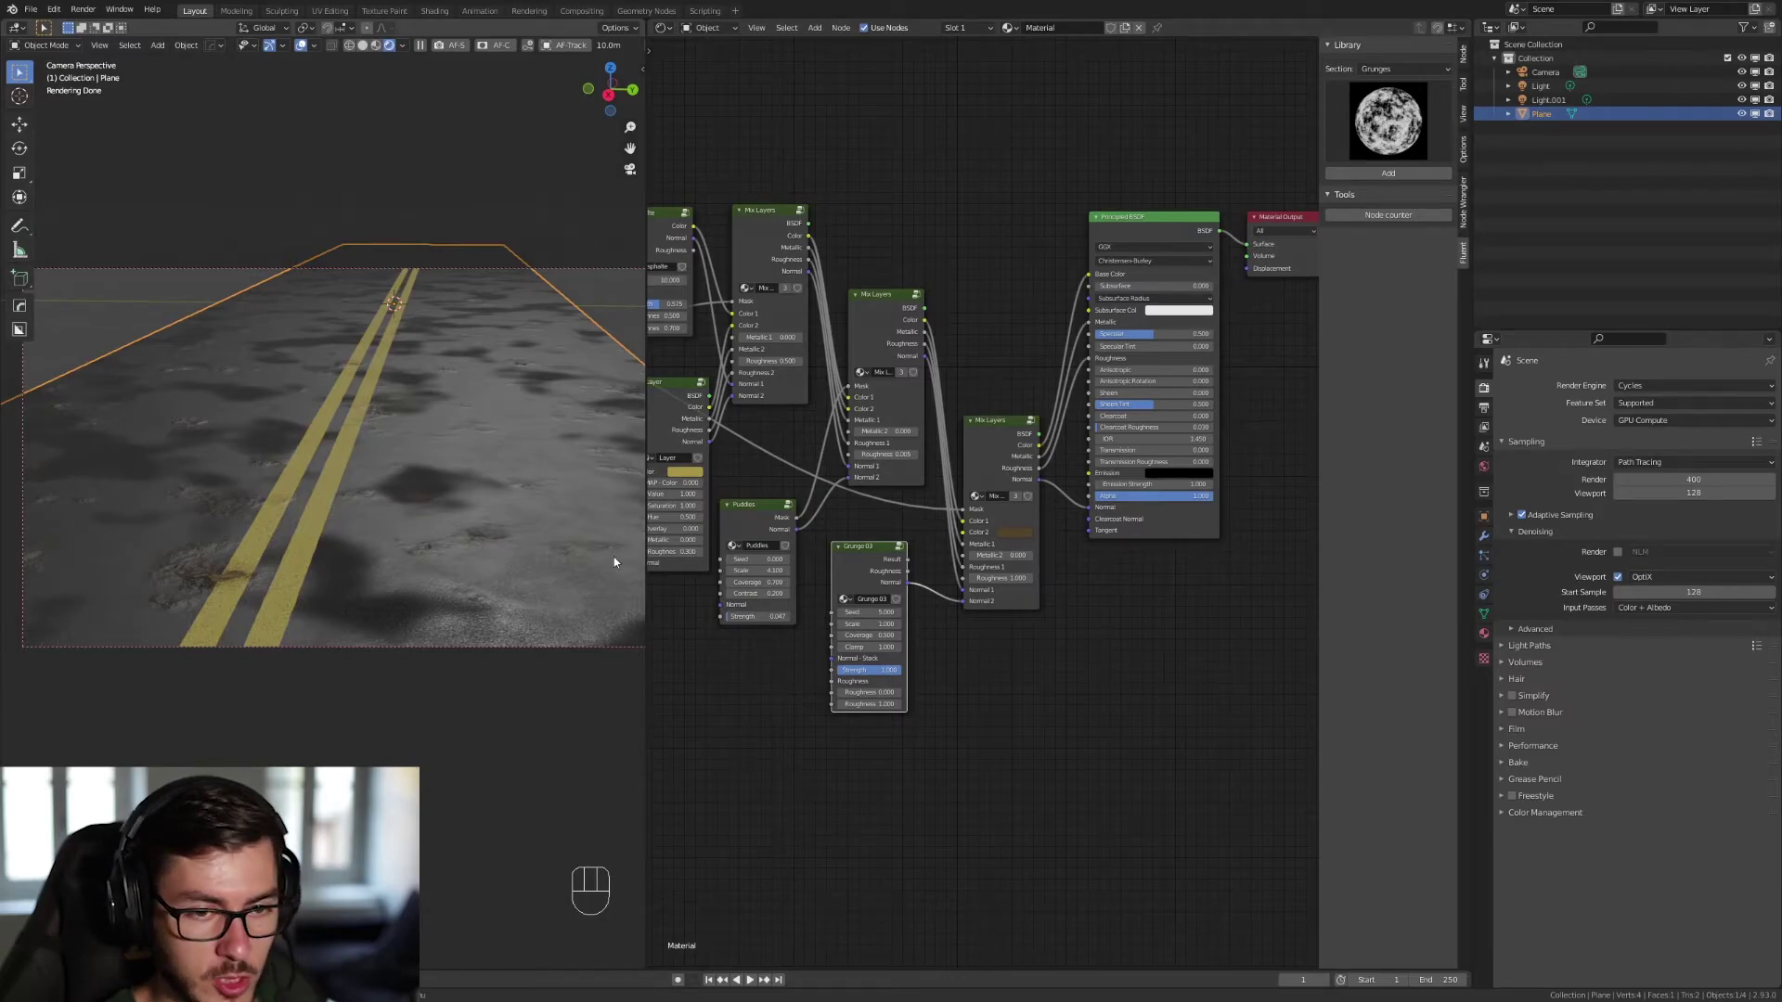
Bring up the Fluent pie menu to add a Base Layer Mix Layers node for the rust layer.
left_click(1136, 232)
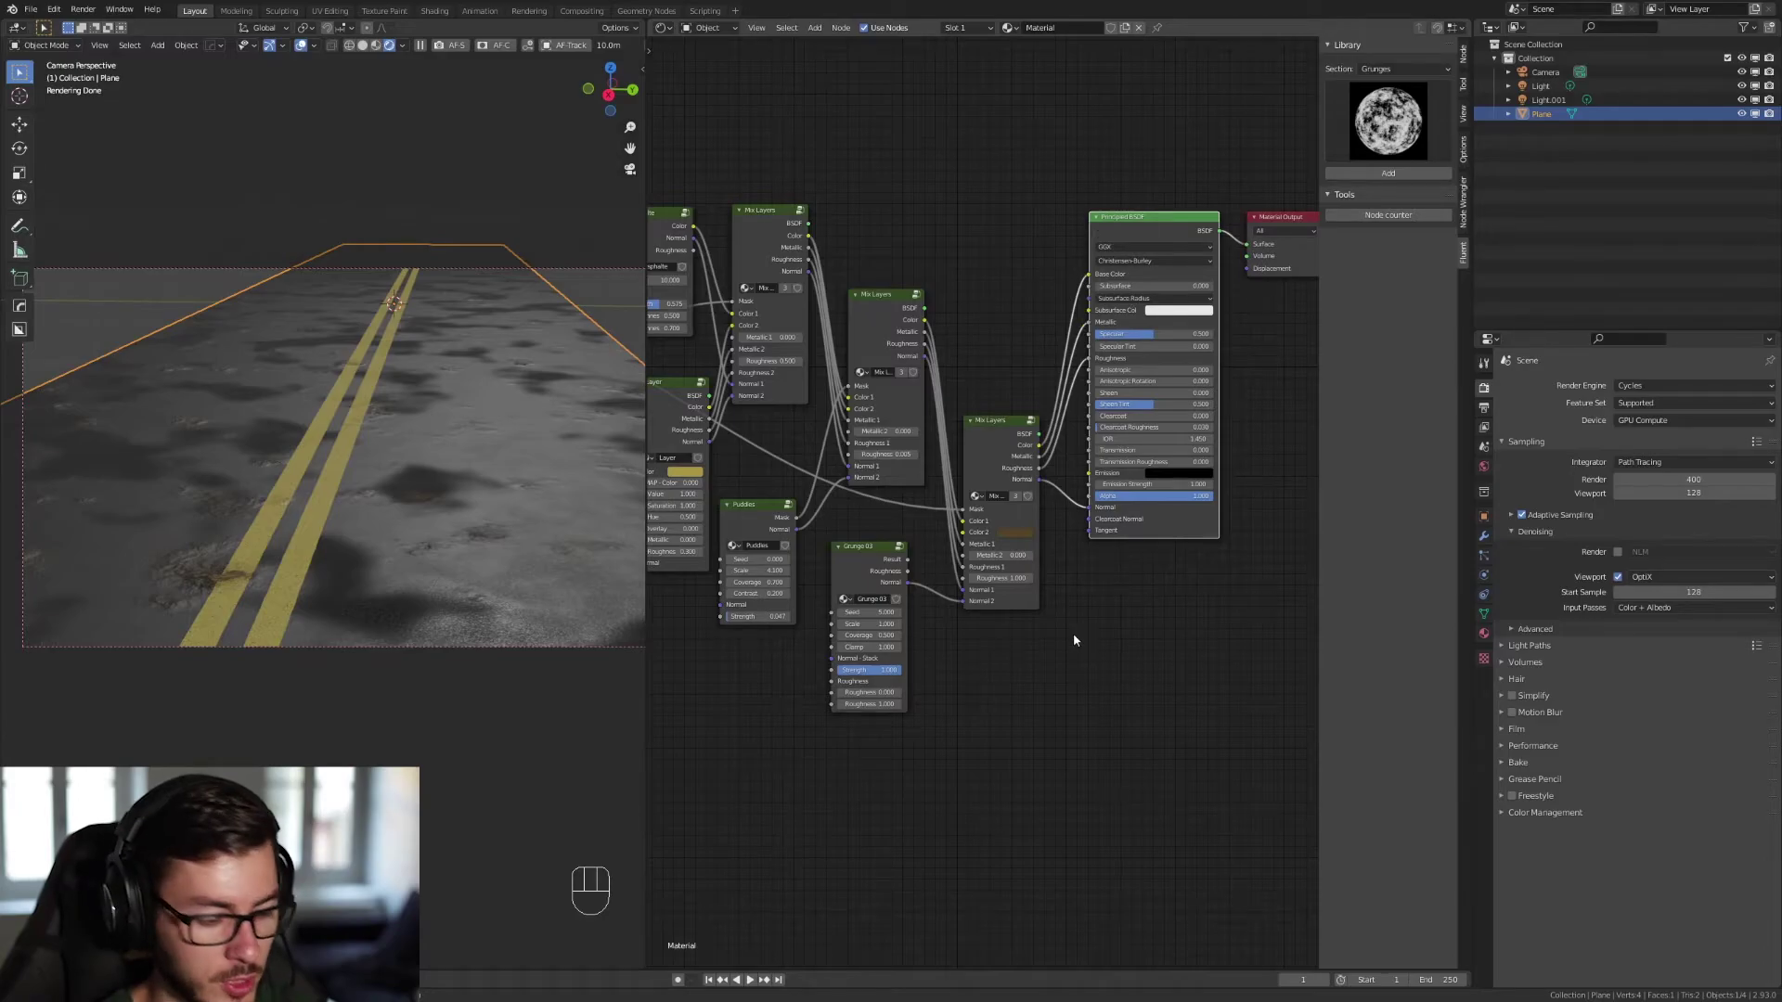
key("f")
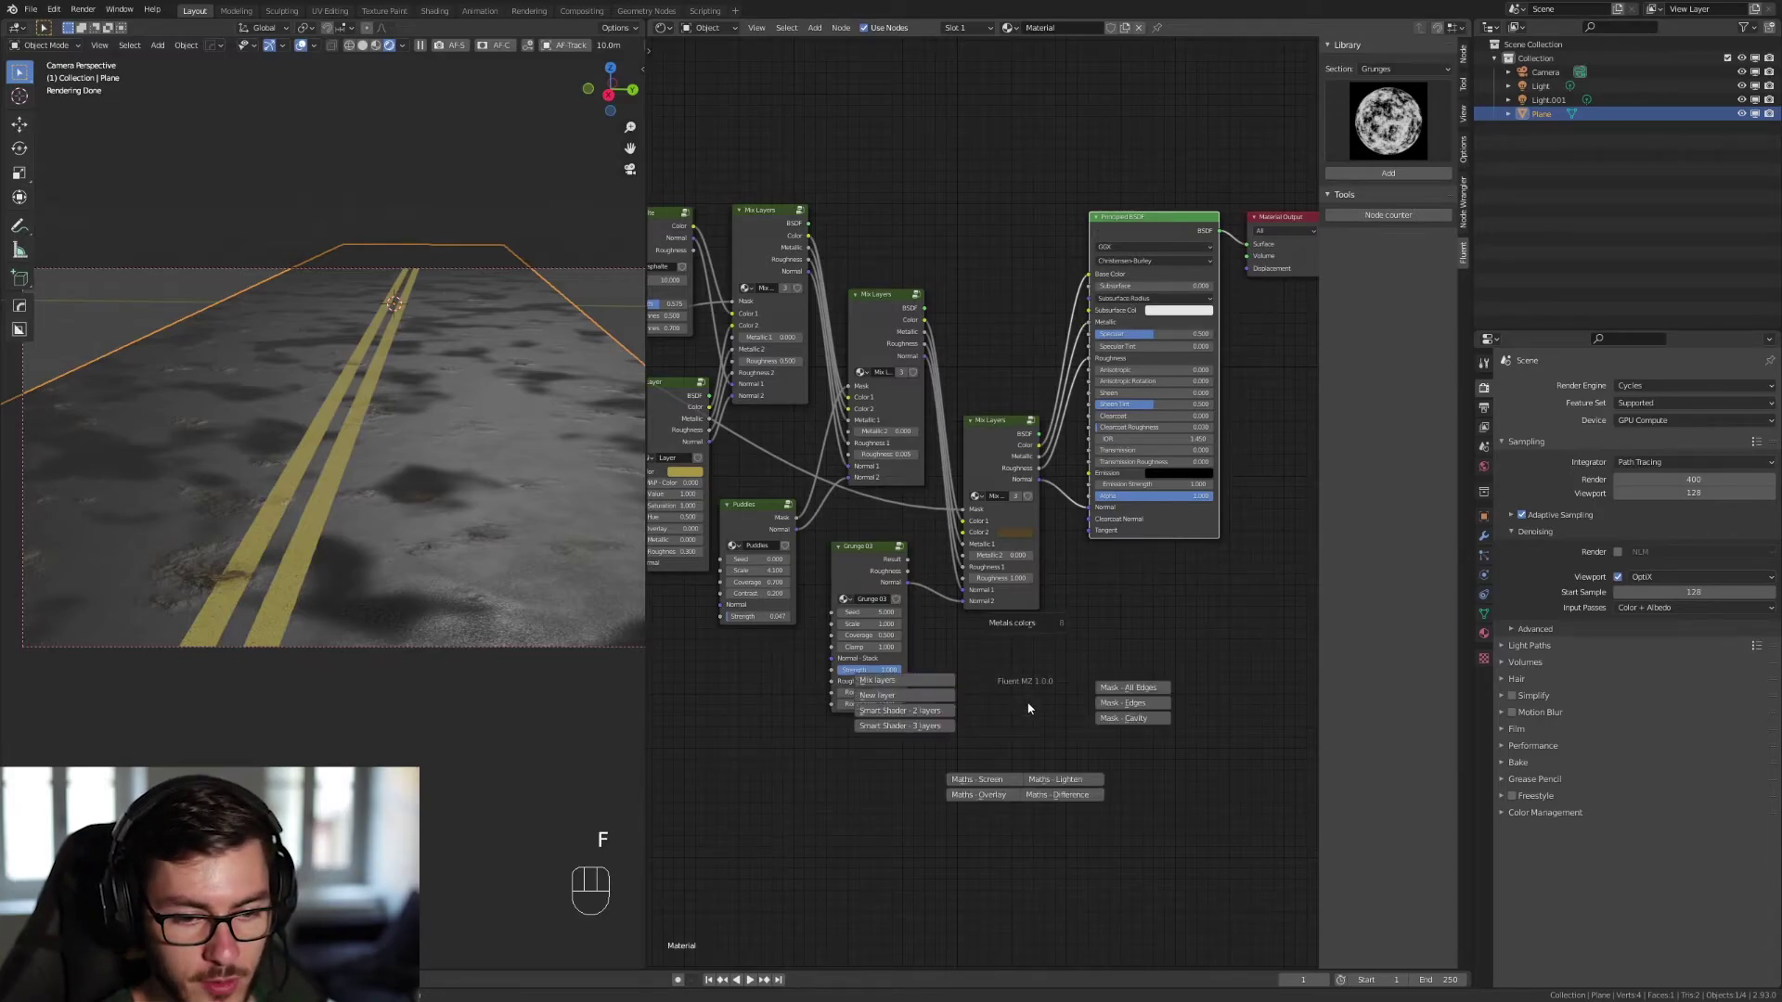
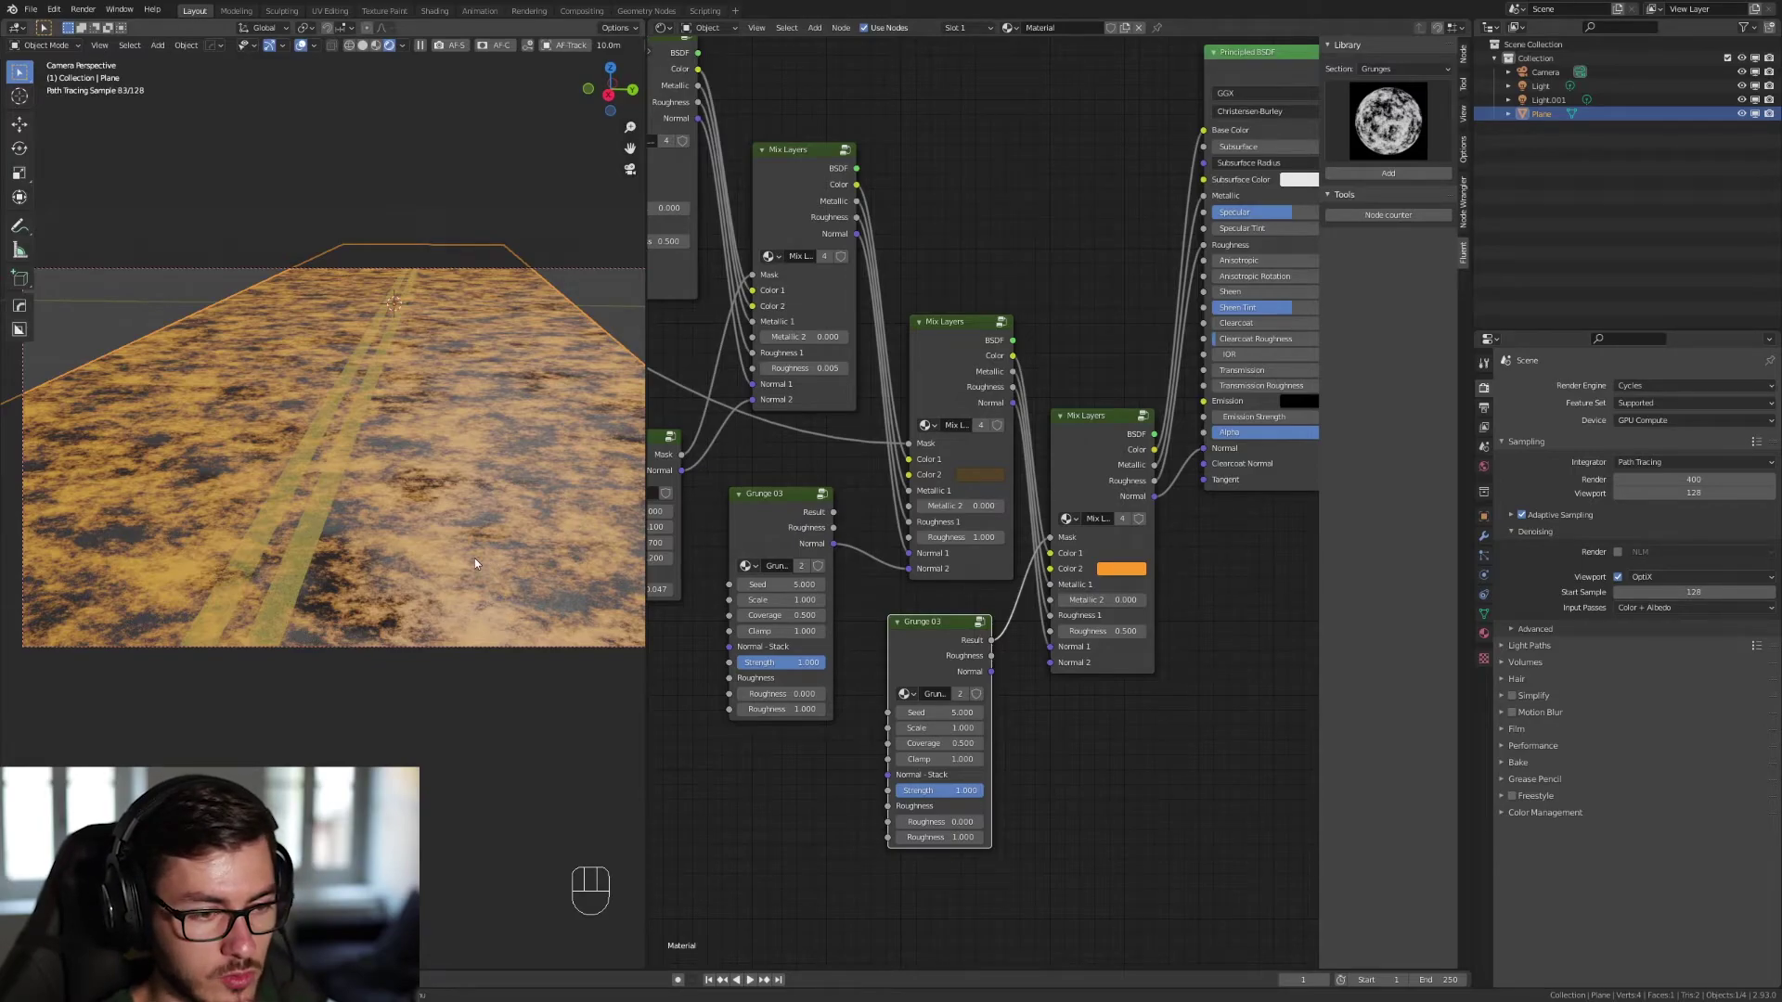
Darken the rust Mix Layers Color 2 to brown and preview the second Grunge 03 mask alone.
left_click(1137, 572)
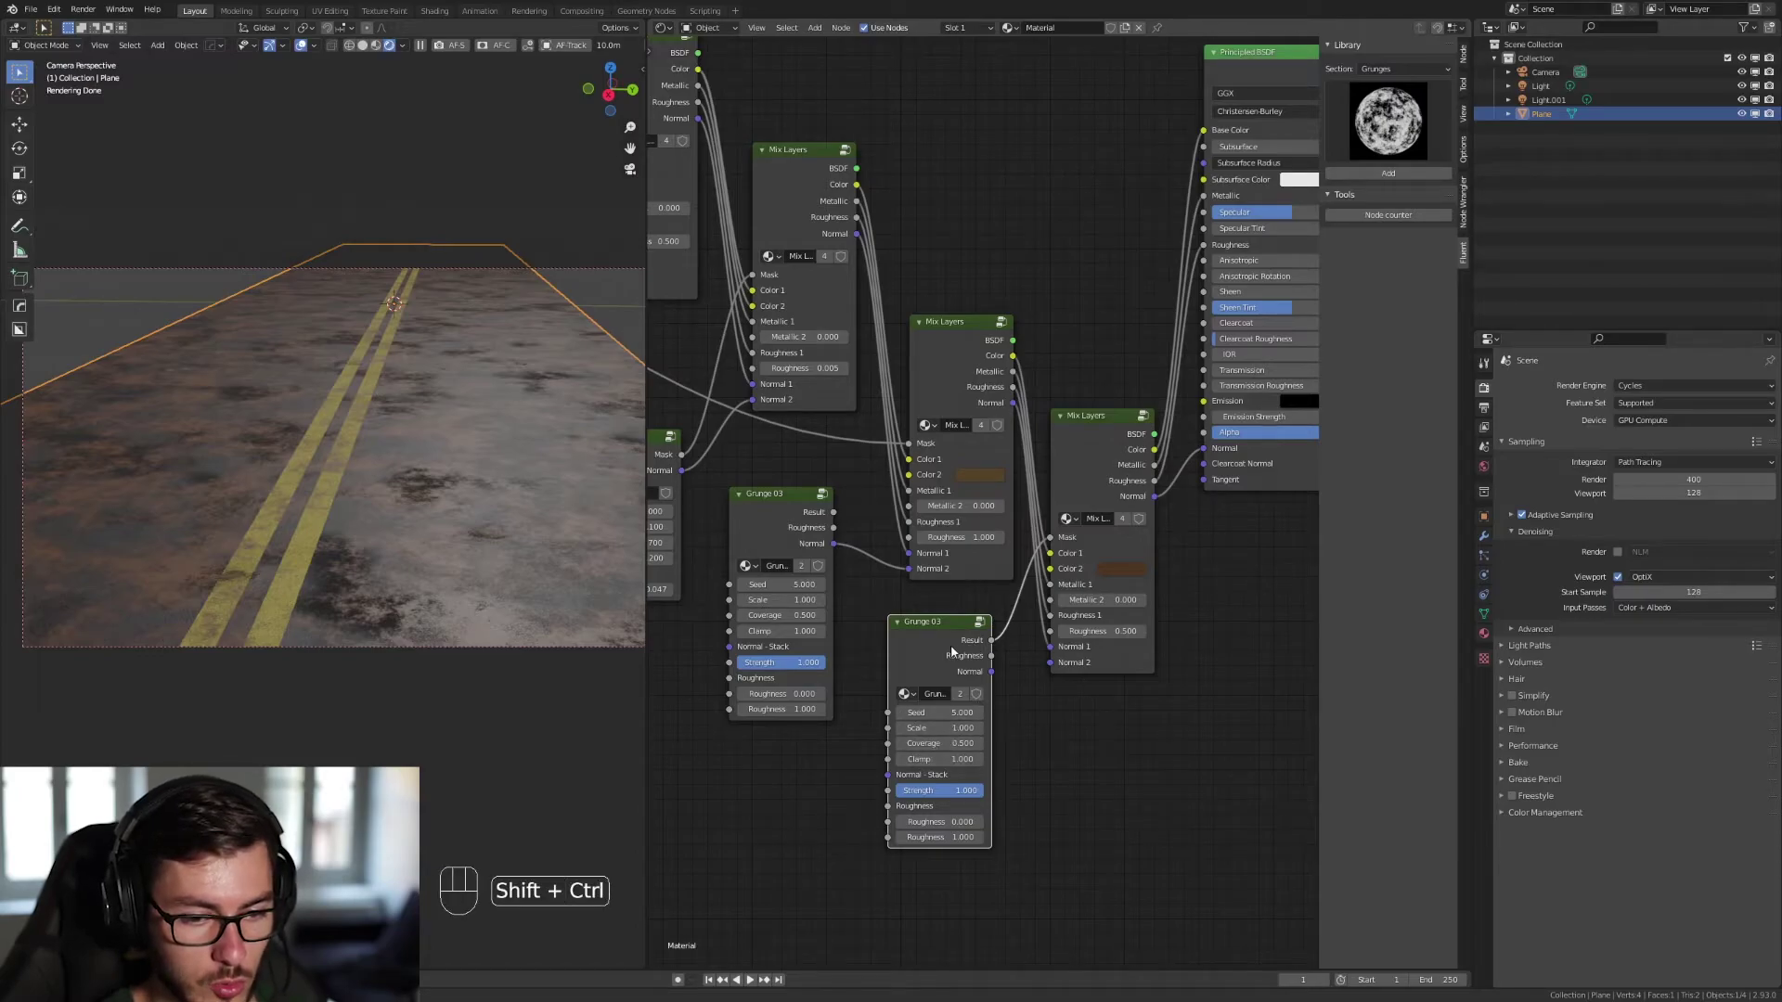
left_click(954, 656)
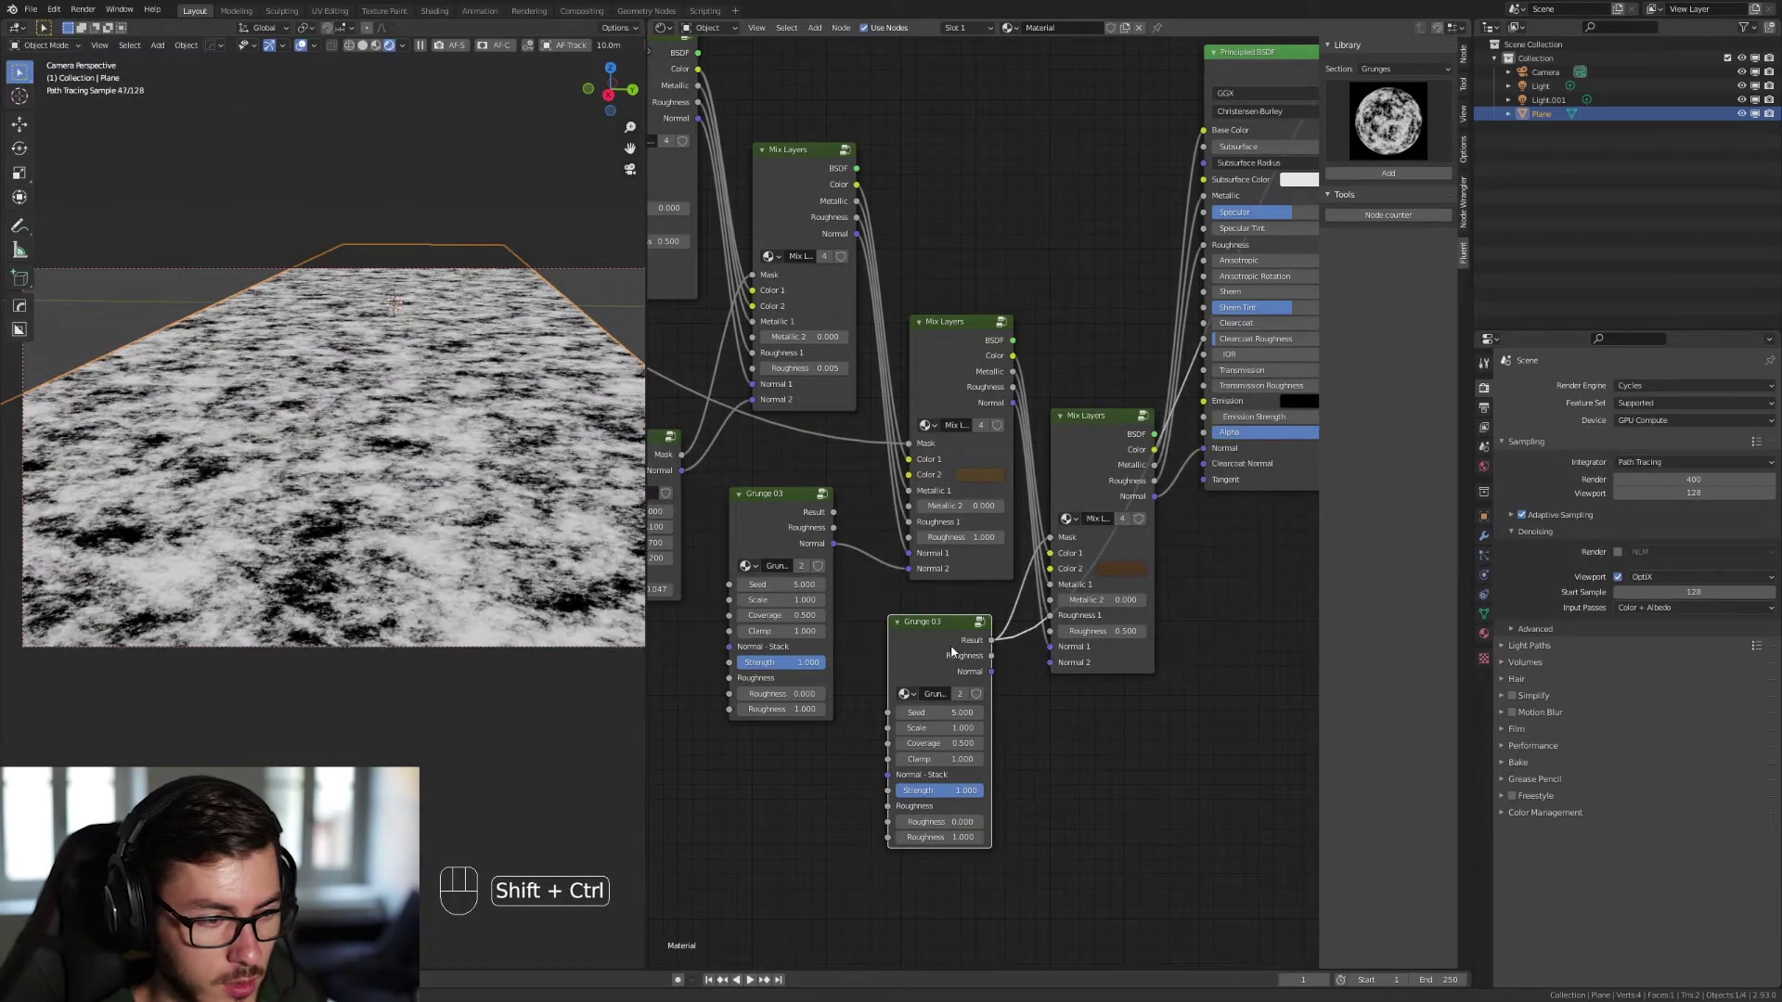
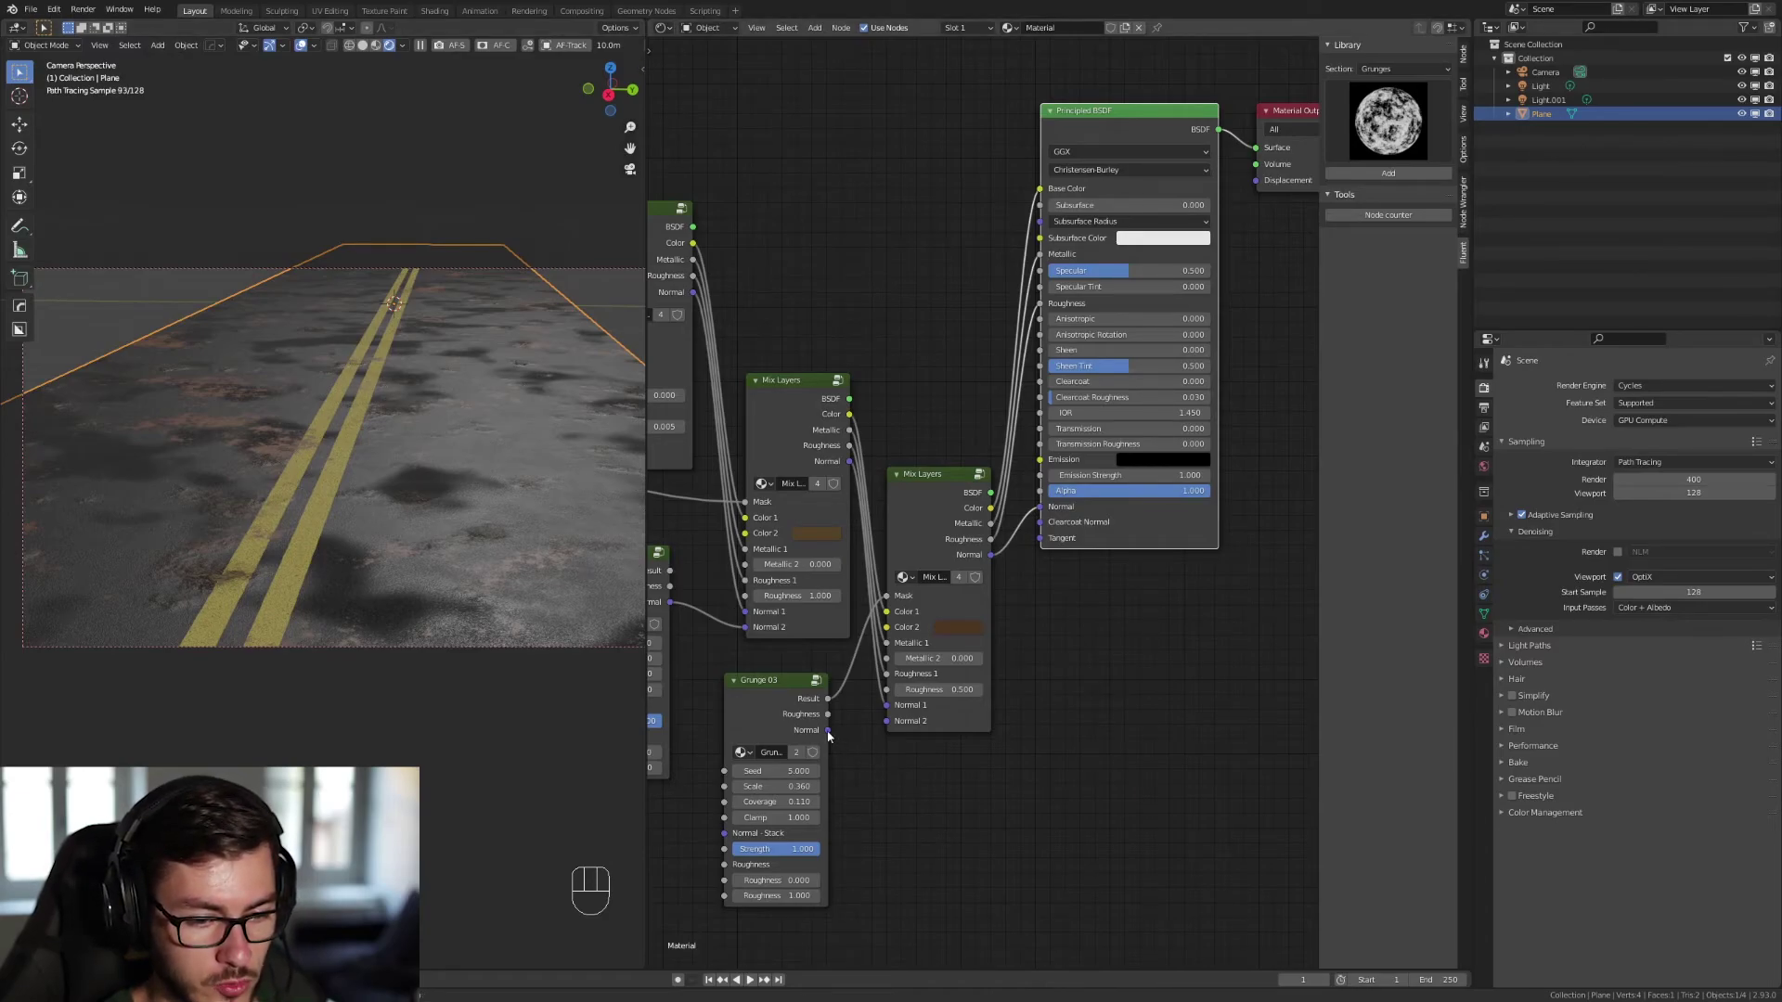
Feed Grunge 03's Normal into the rust layer's Normal 2 and set its roughness to 0.5.
left_click_drag(830, 735, 892, 728)
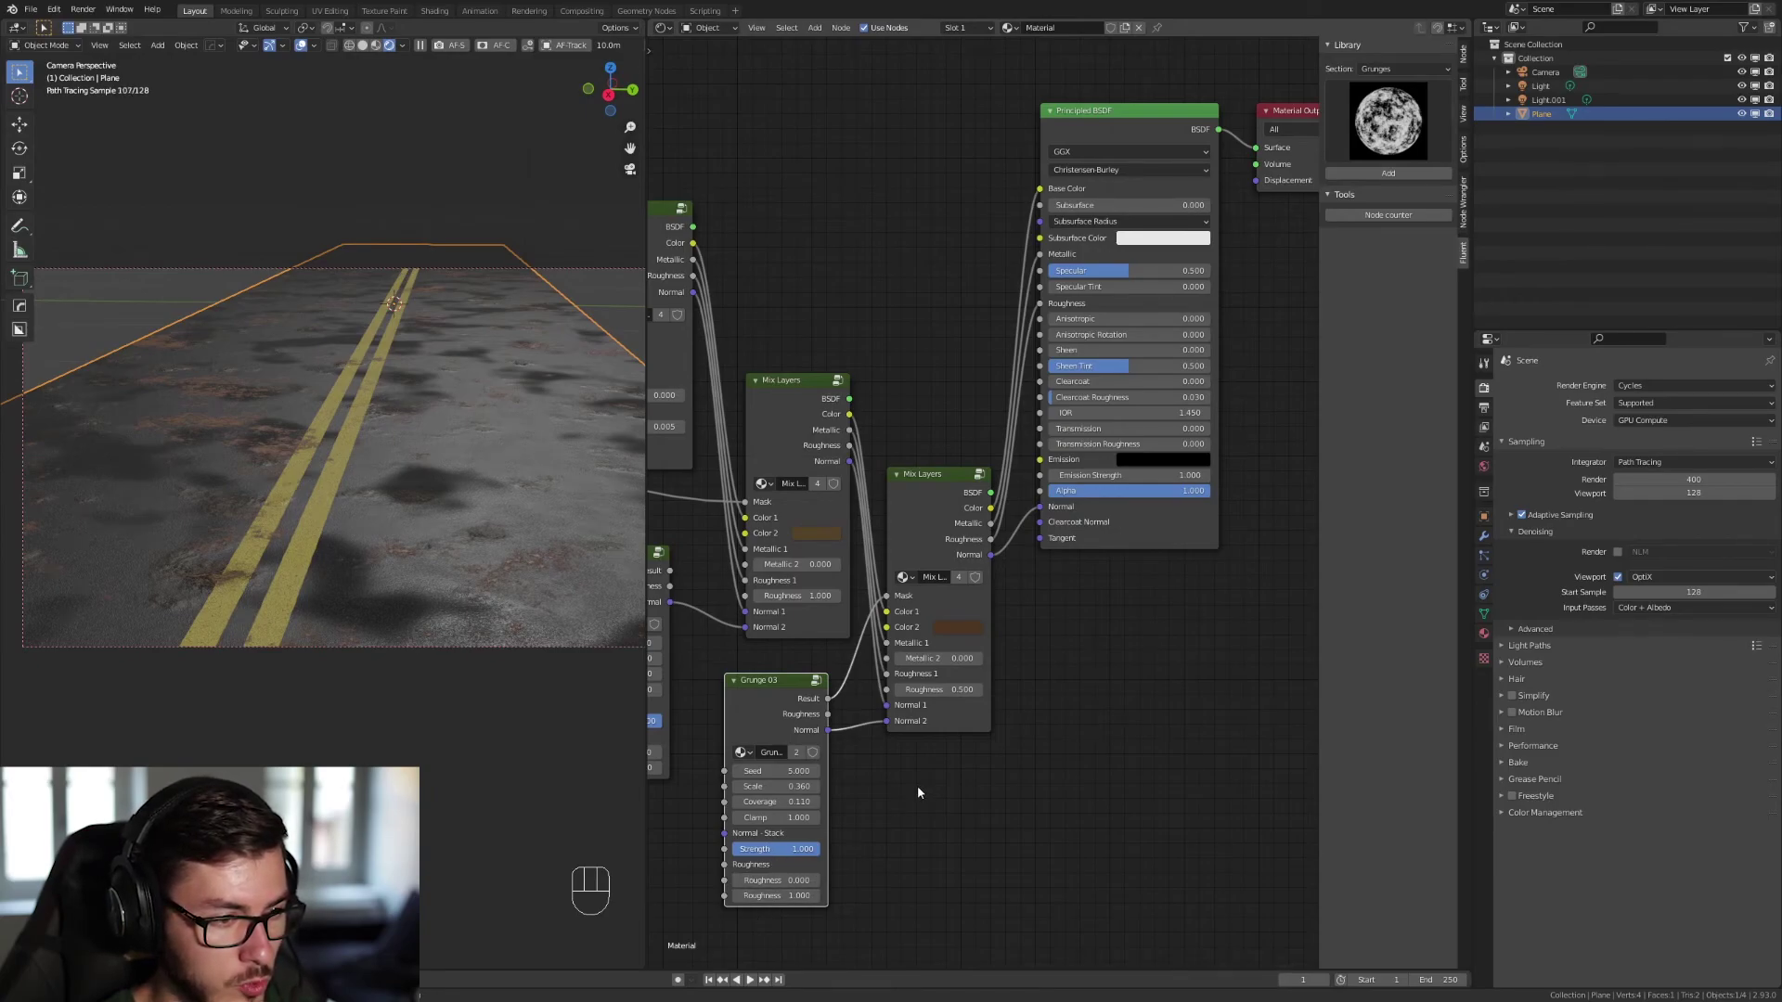
left_click(748, 977)
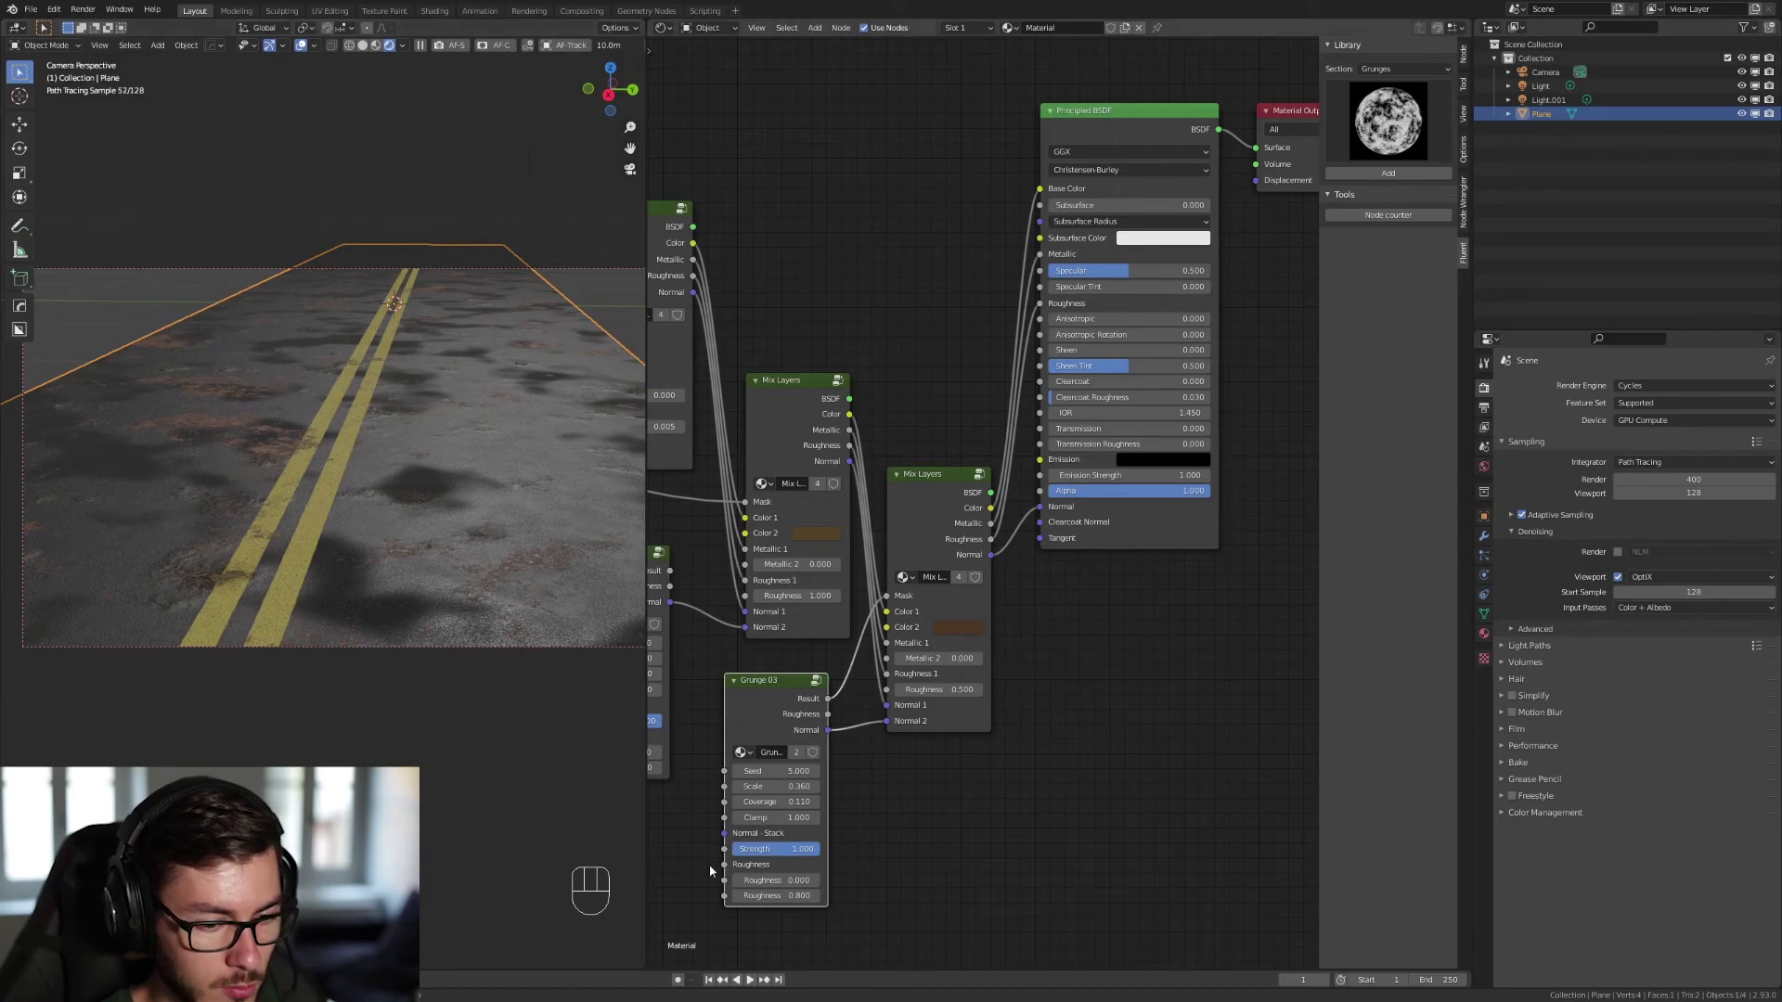
left_click(750, 984)
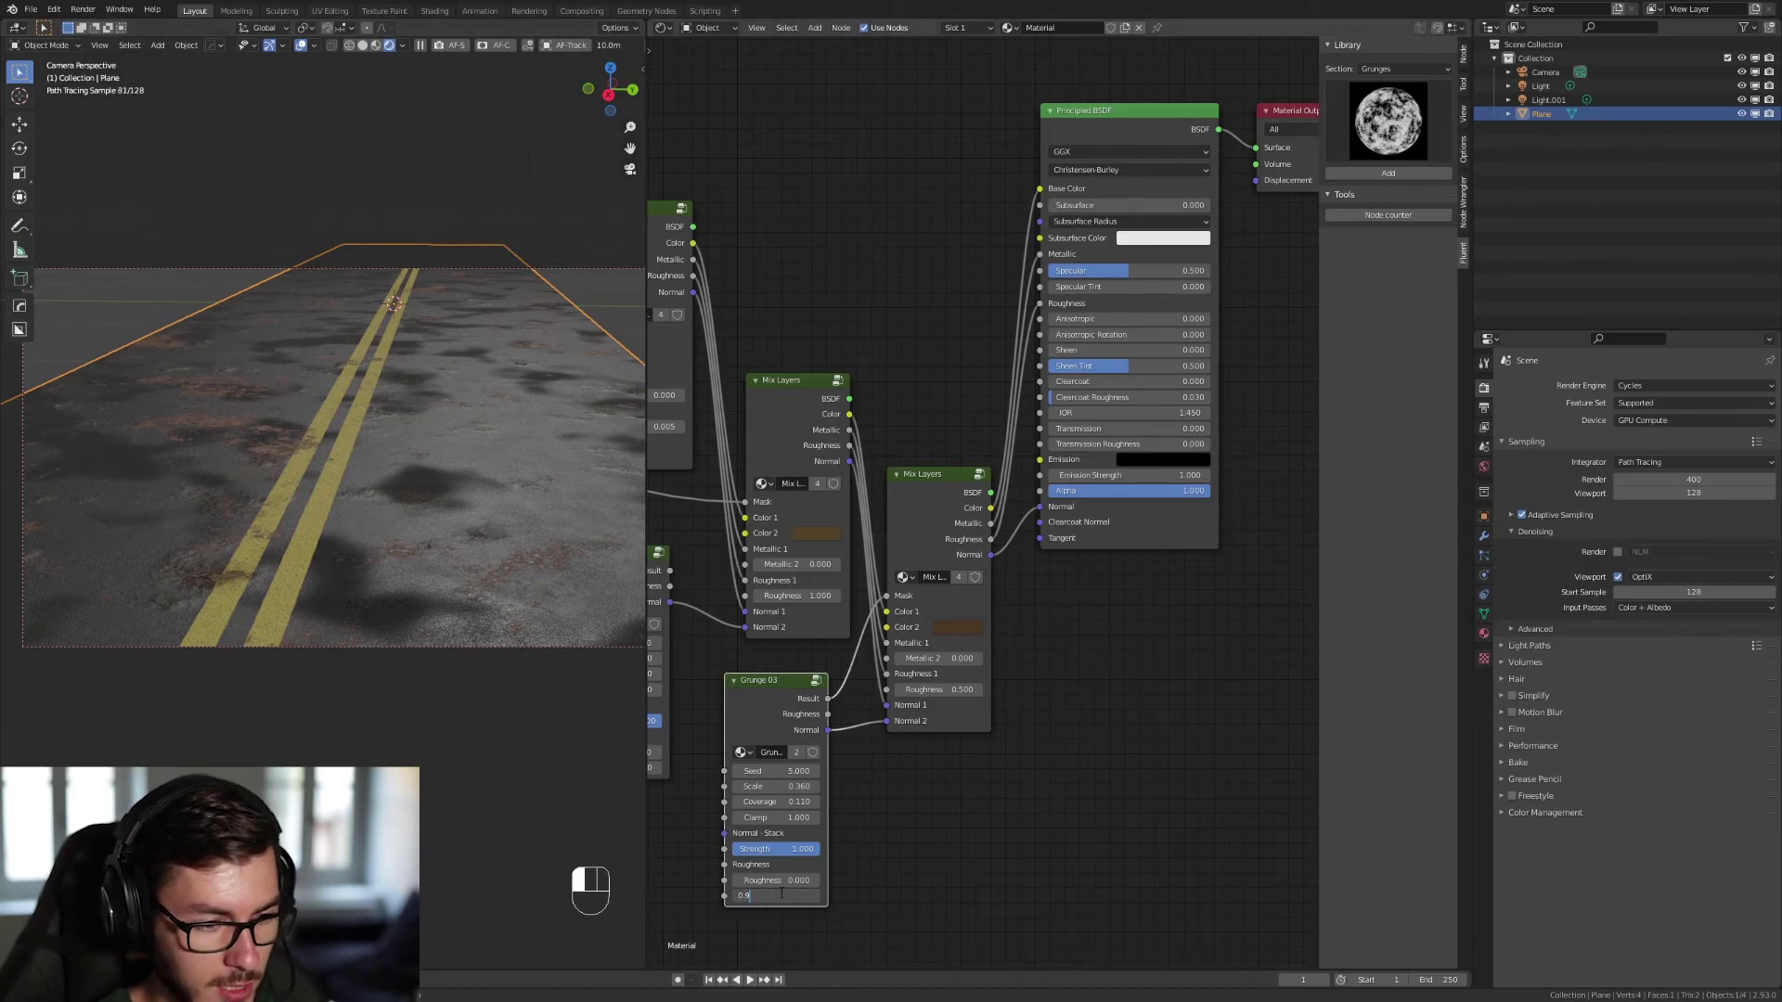